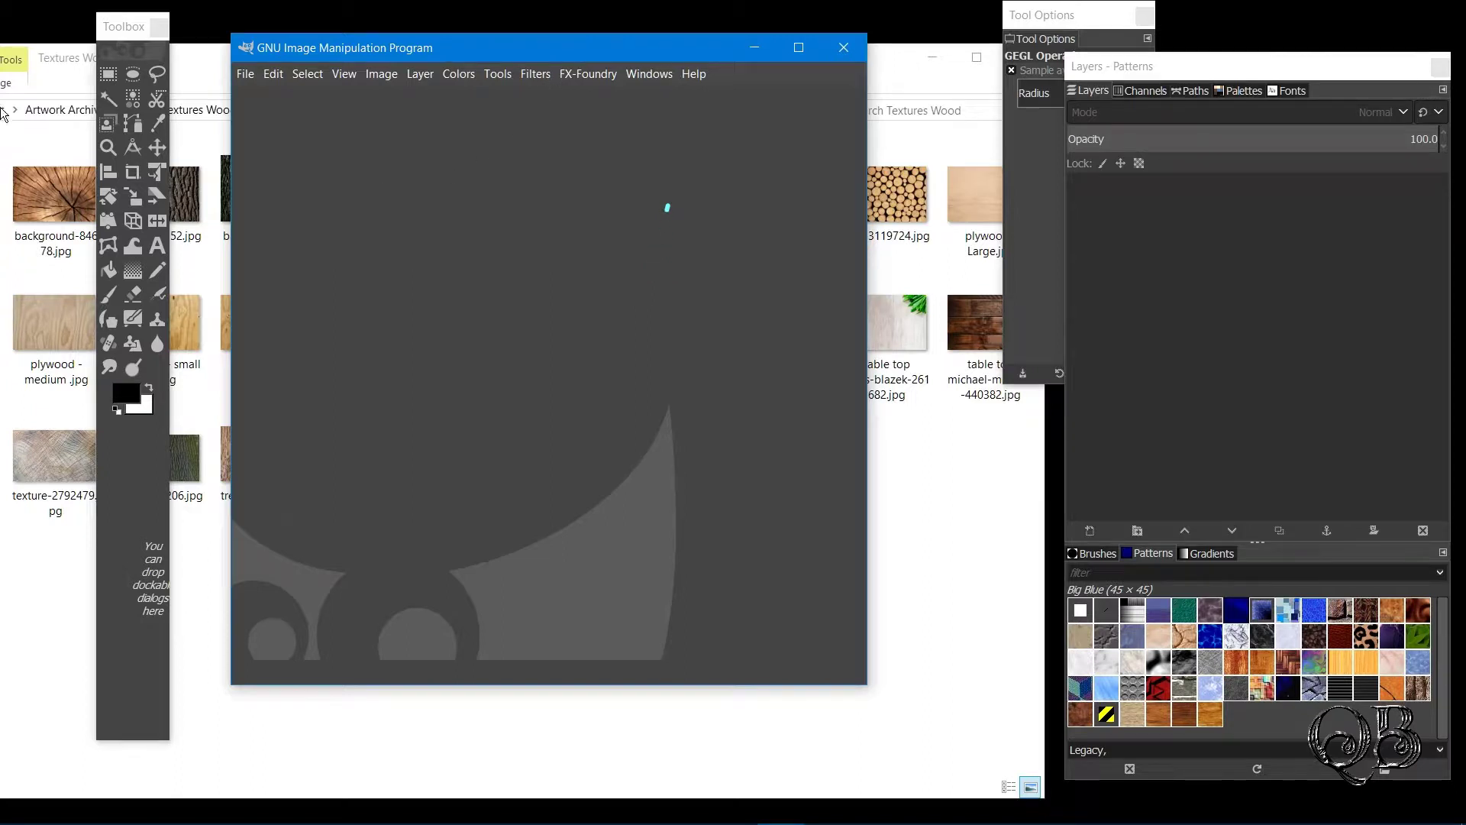
Create a new 1200×1200 px image with a transparent background
click(254, 80)
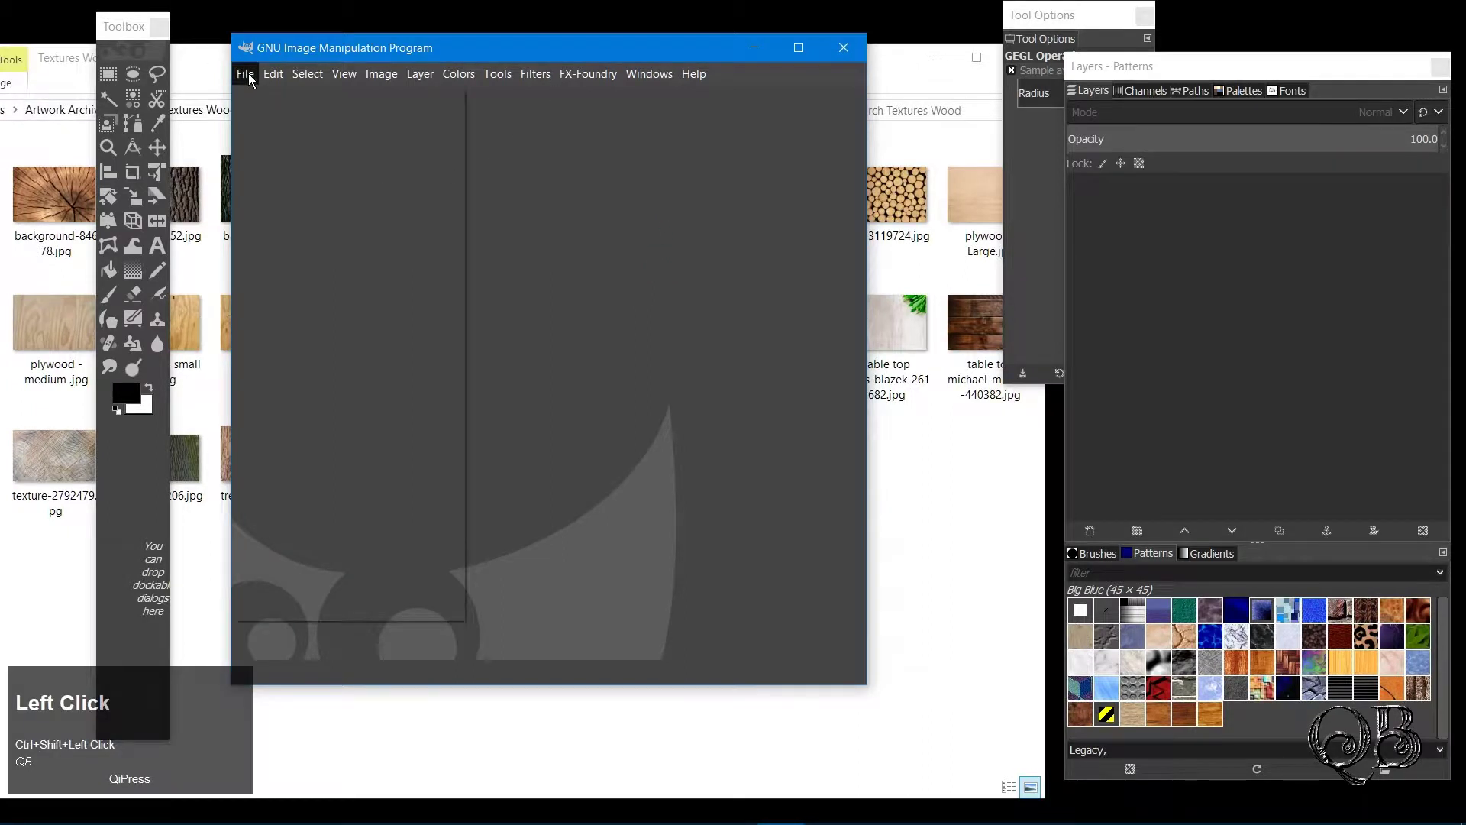
click(281, 102)
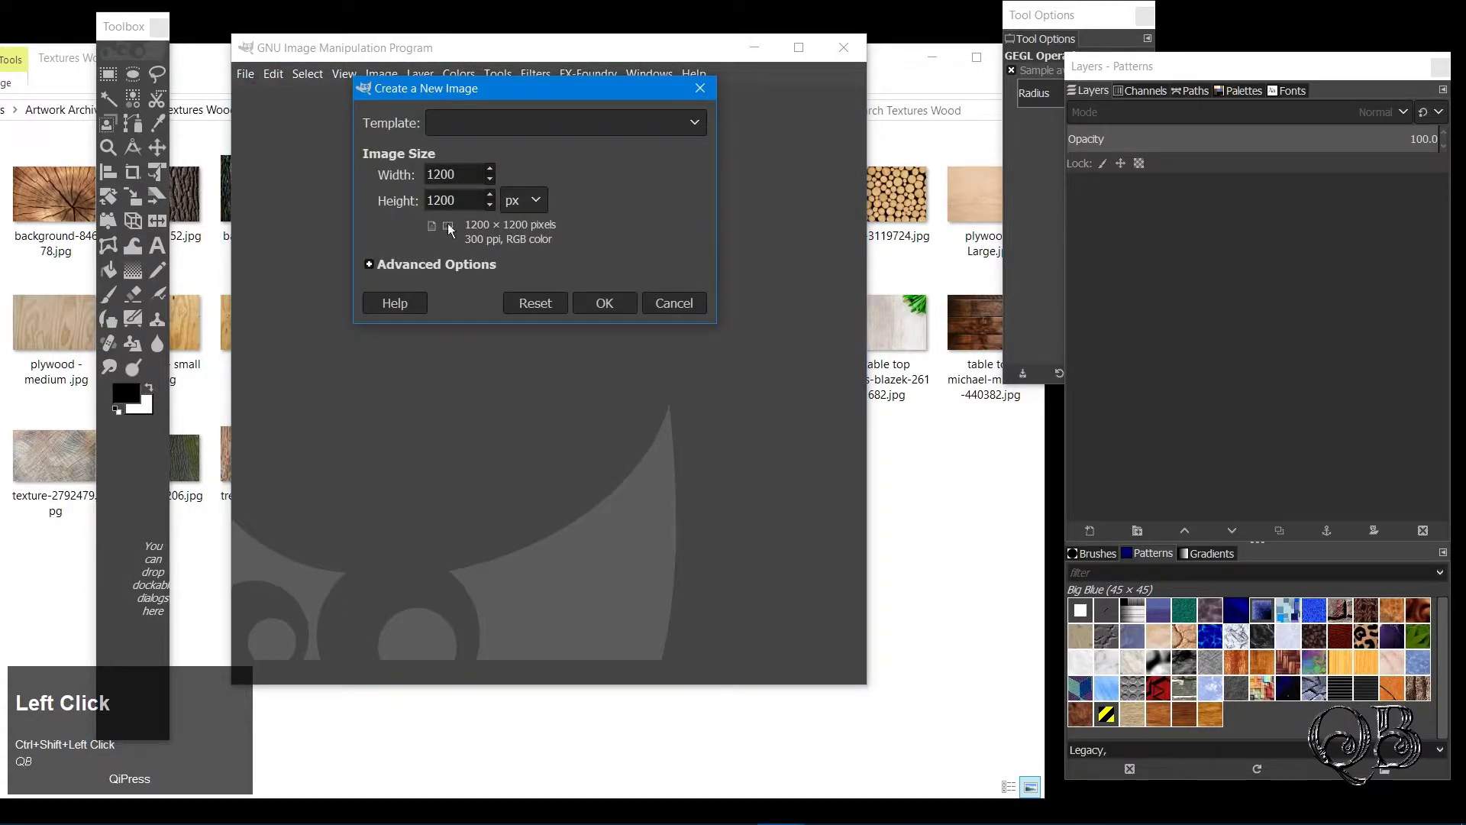
click(598, 308)
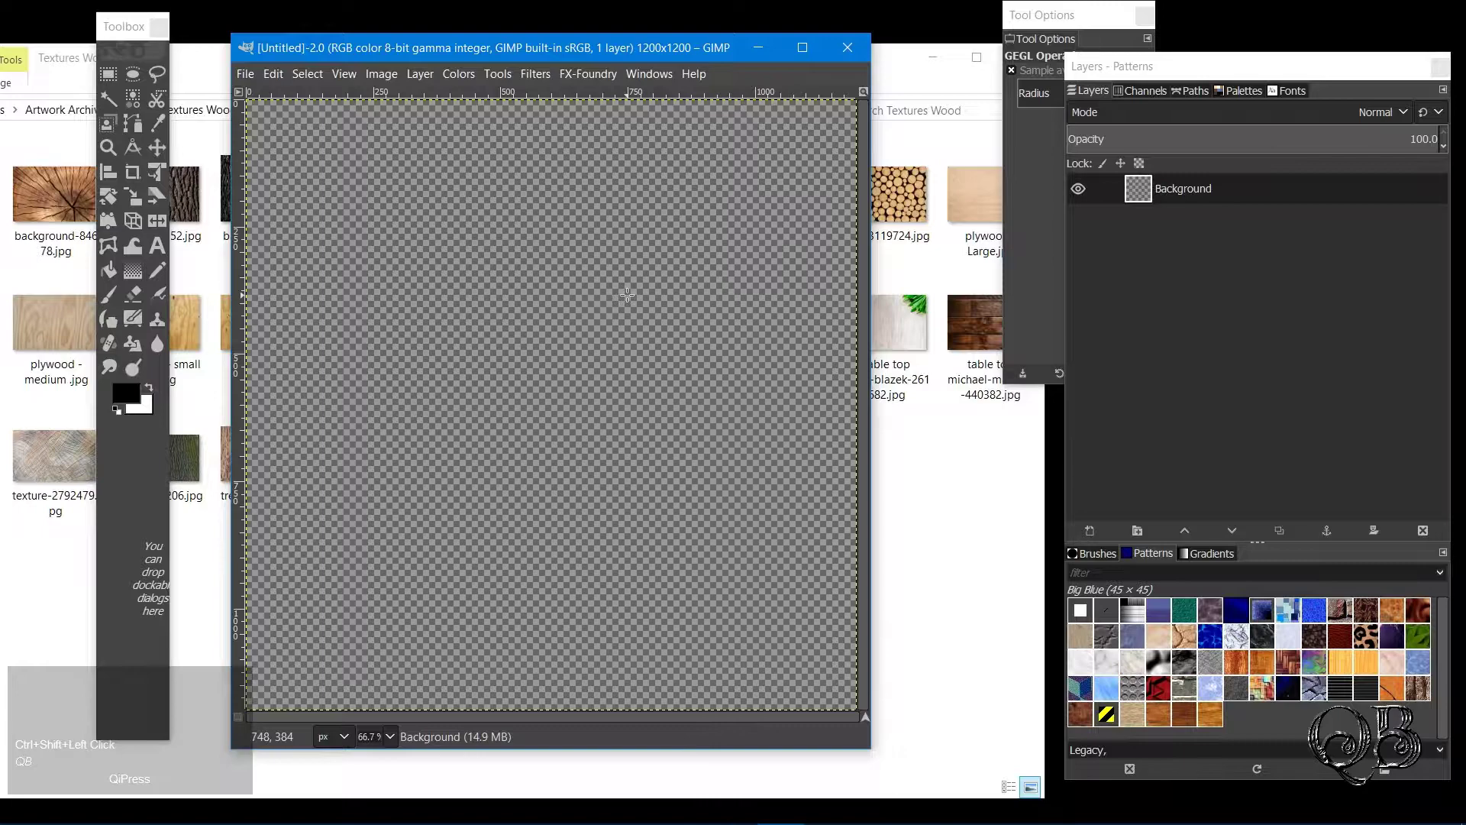
Add vintage-boards-1557993.jpg as a layer and rotate it 90° clockwise so boards run horizontally
drag(934, 88, 706, 338)
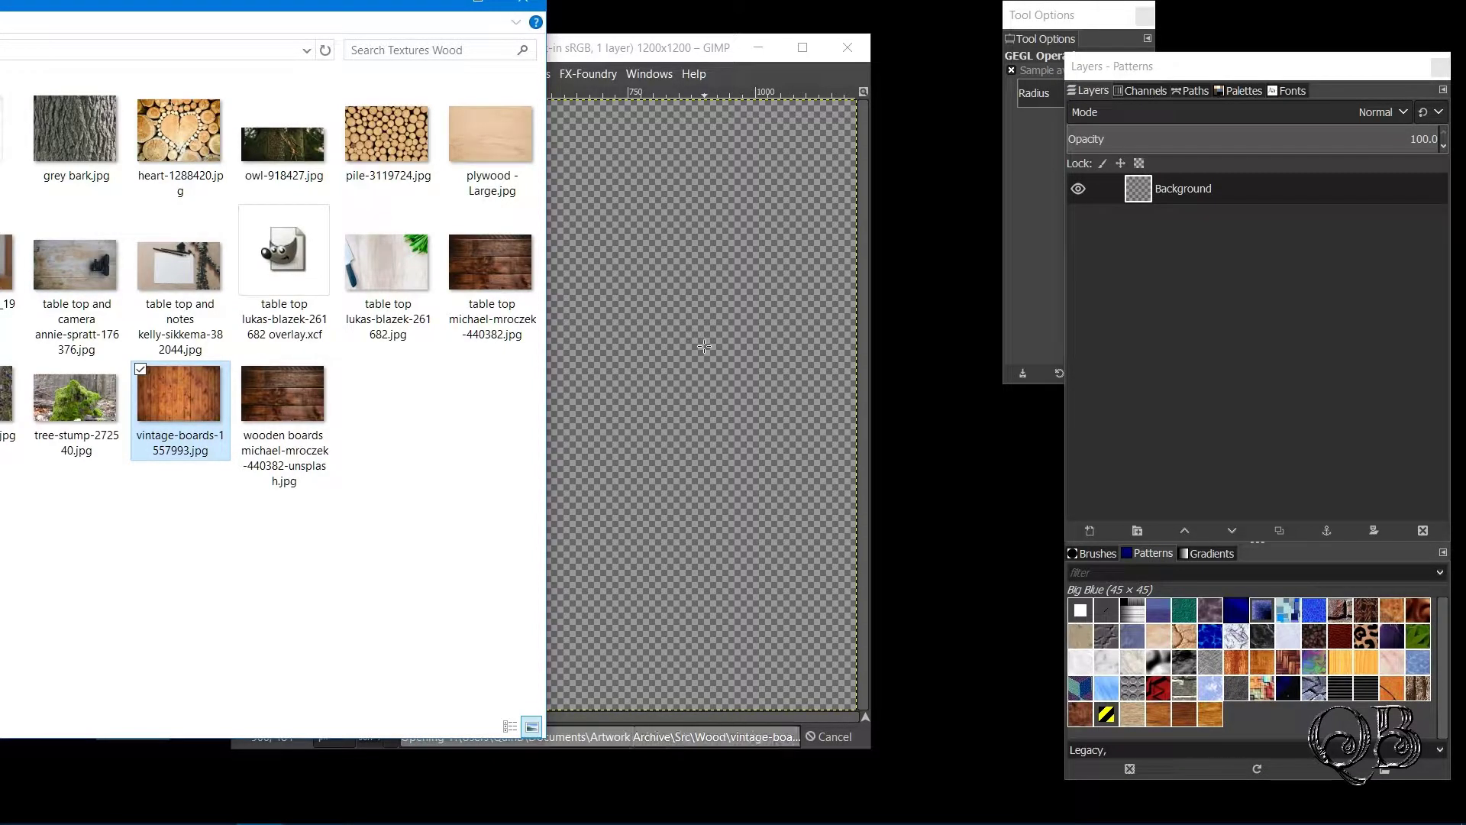
drag(291, 8, 450, 101)
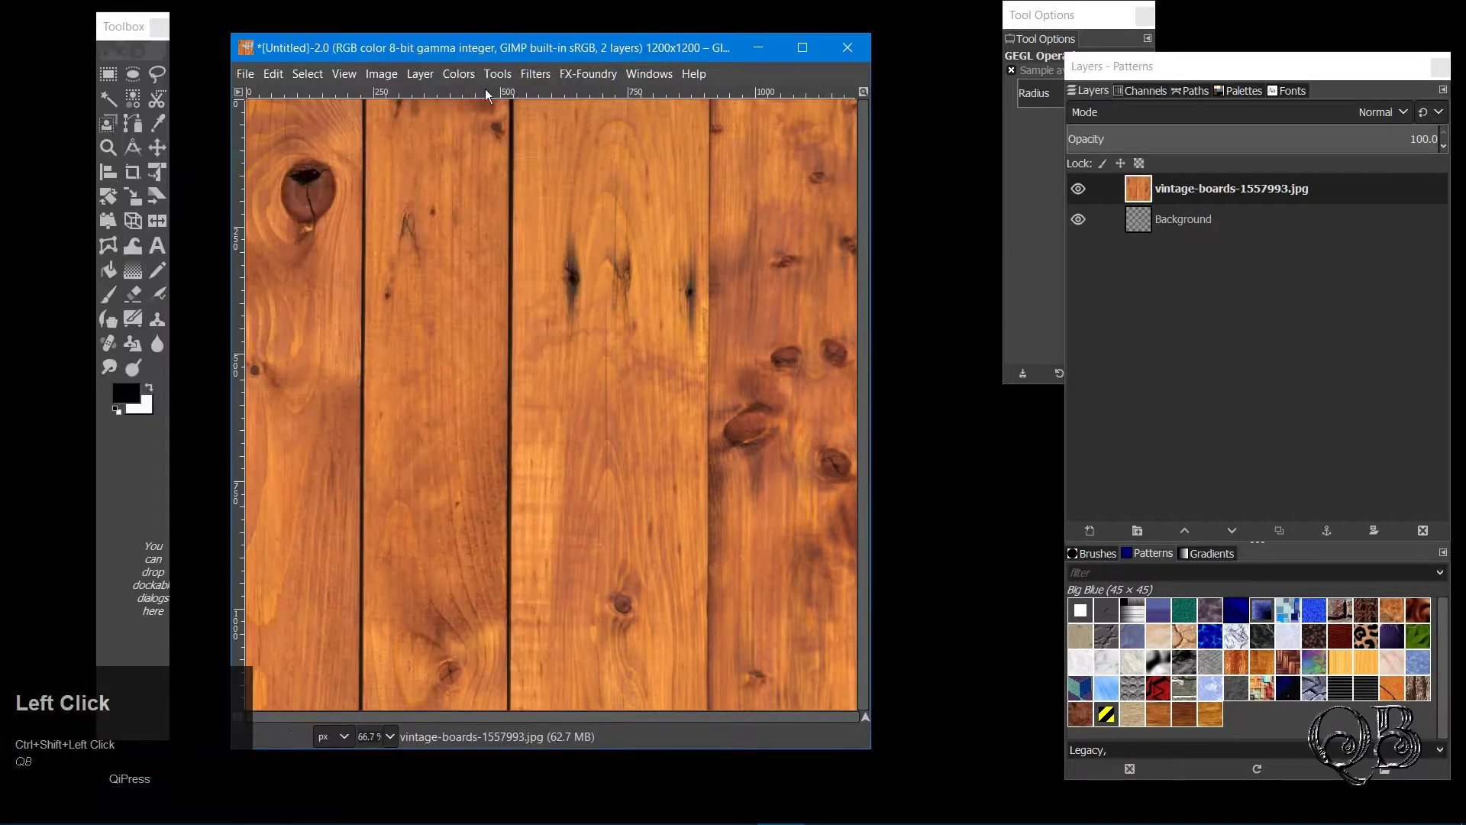
click(427, 78)
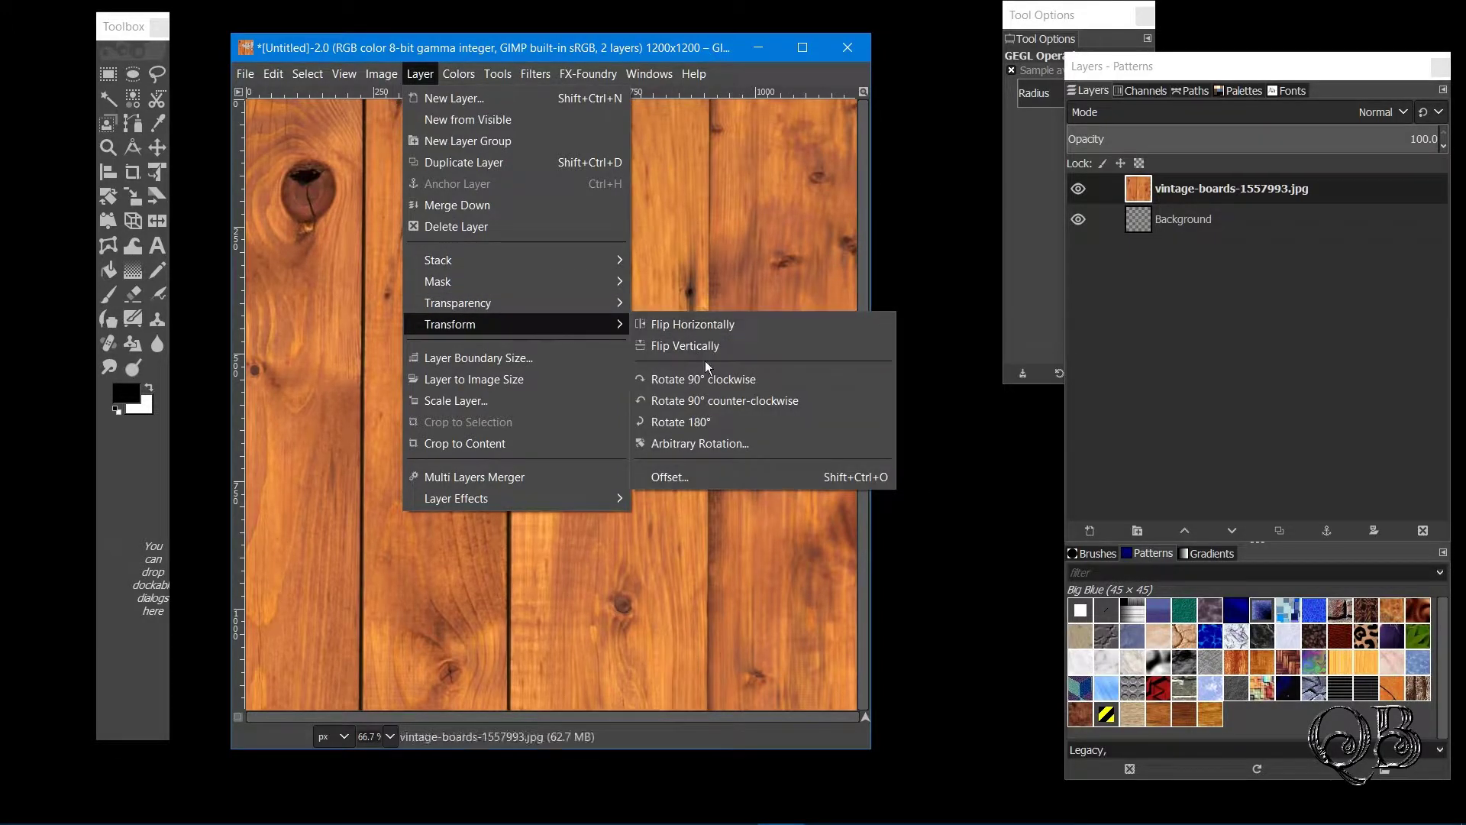
click(720, 388)
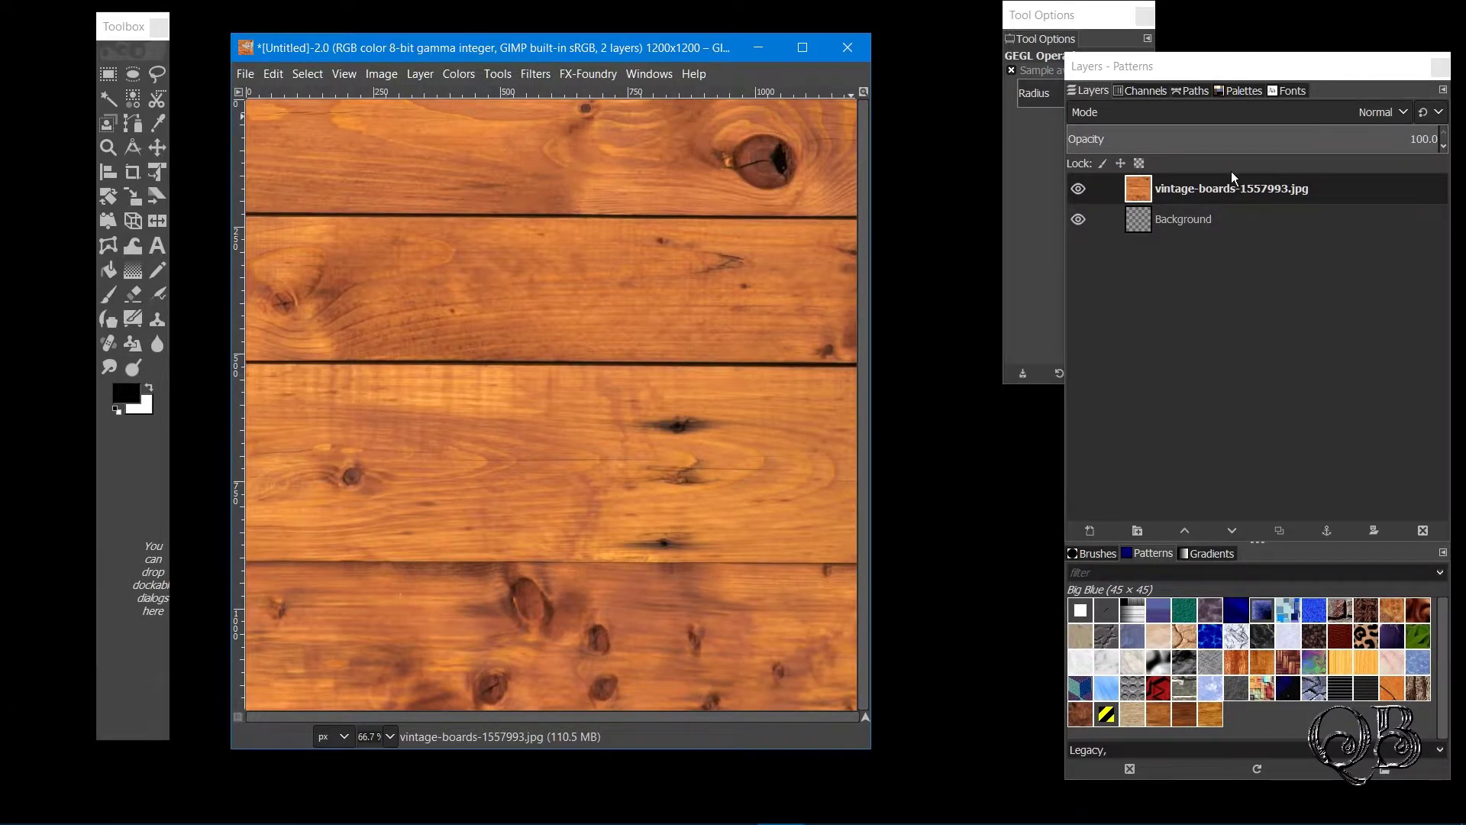
Fit the boards layer to the 1200×1200 image size
right_click(1230, 190)
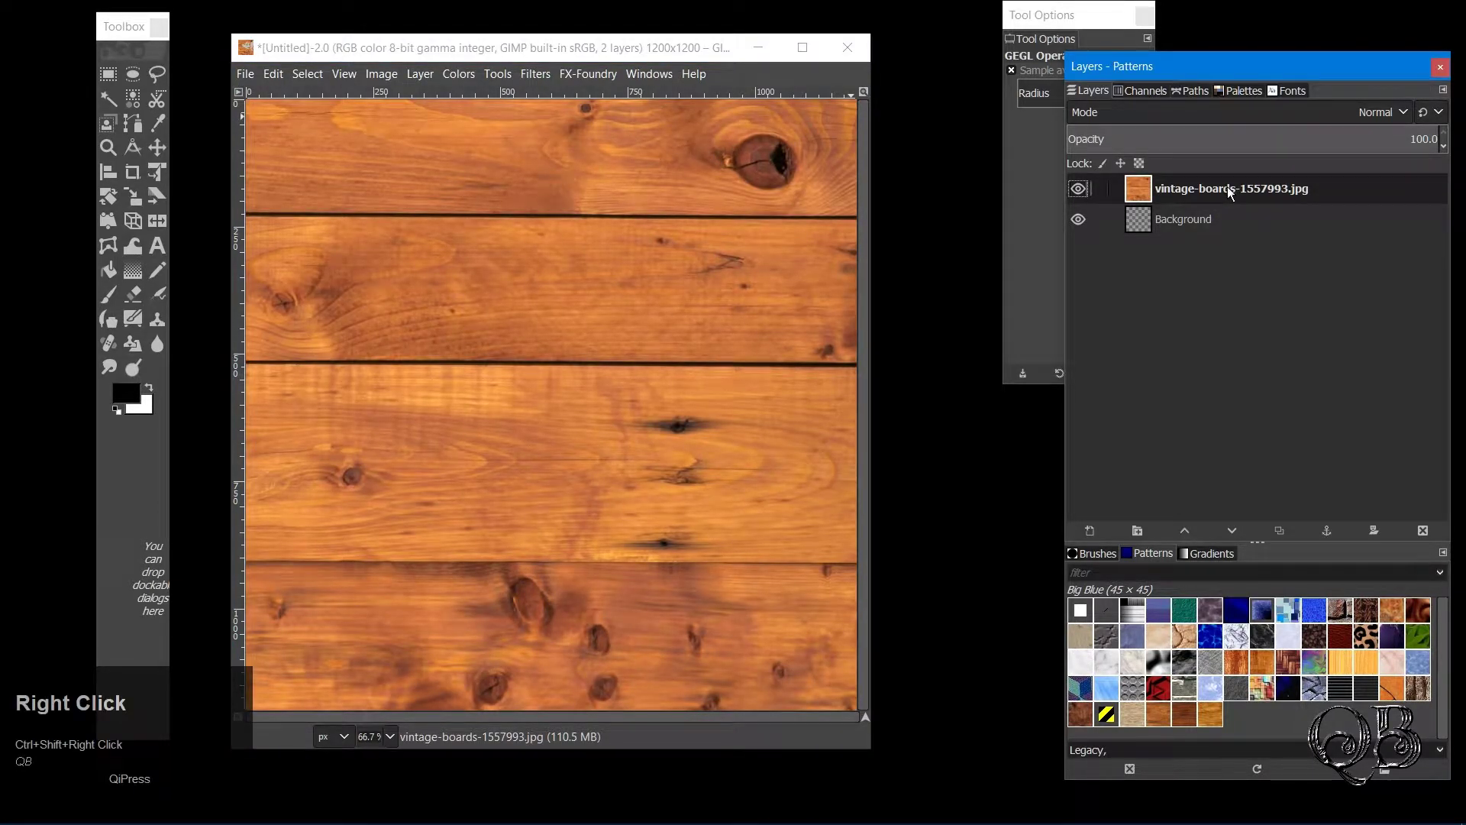
right_click(1232, 190)
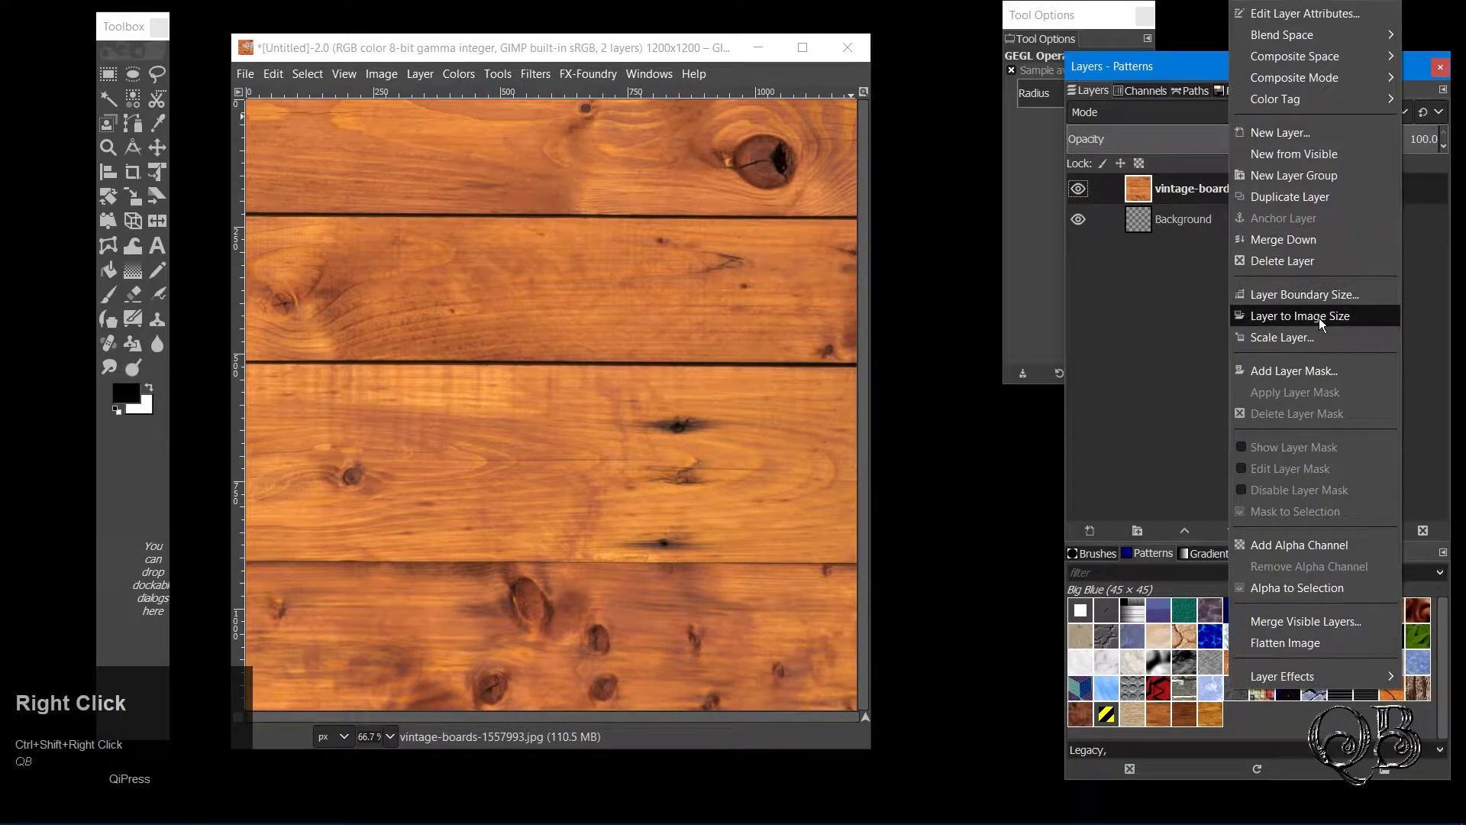
click(1300, 320)
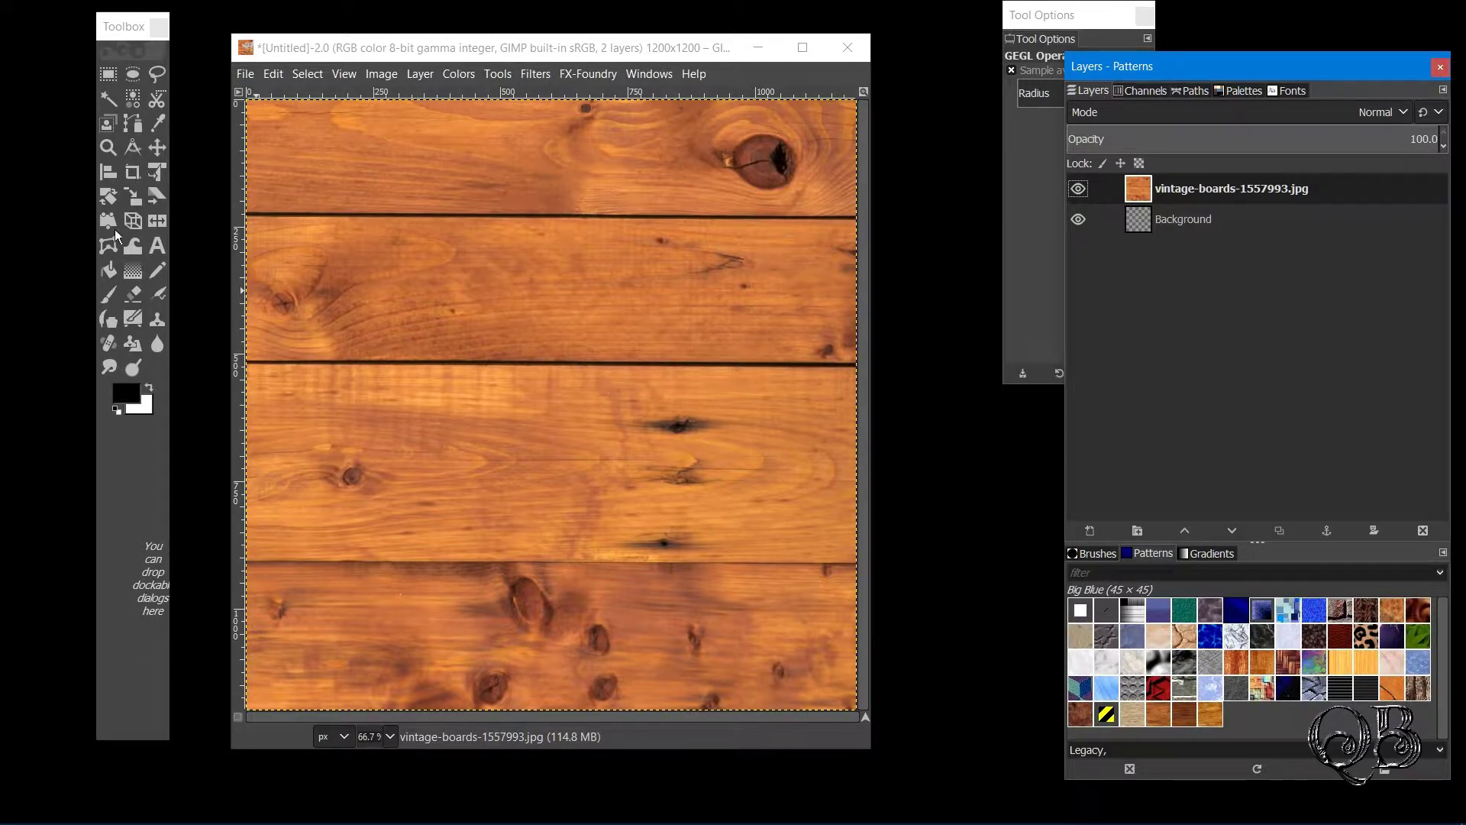
click(156, 249)
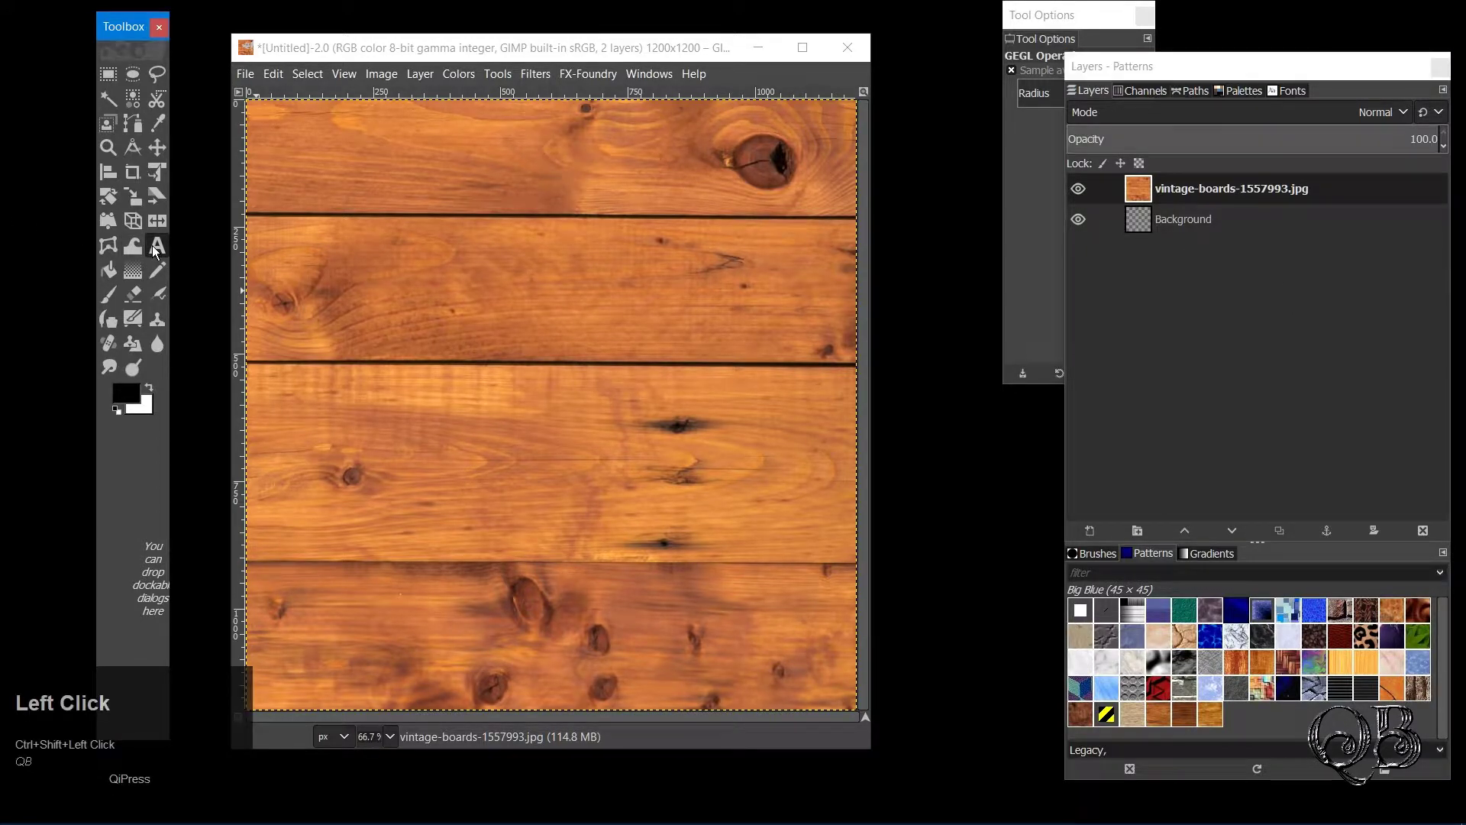
Add black FOG text in FoglihtenNo04 at about 307 px over the boards
drag(324, 184, 1072, 14)
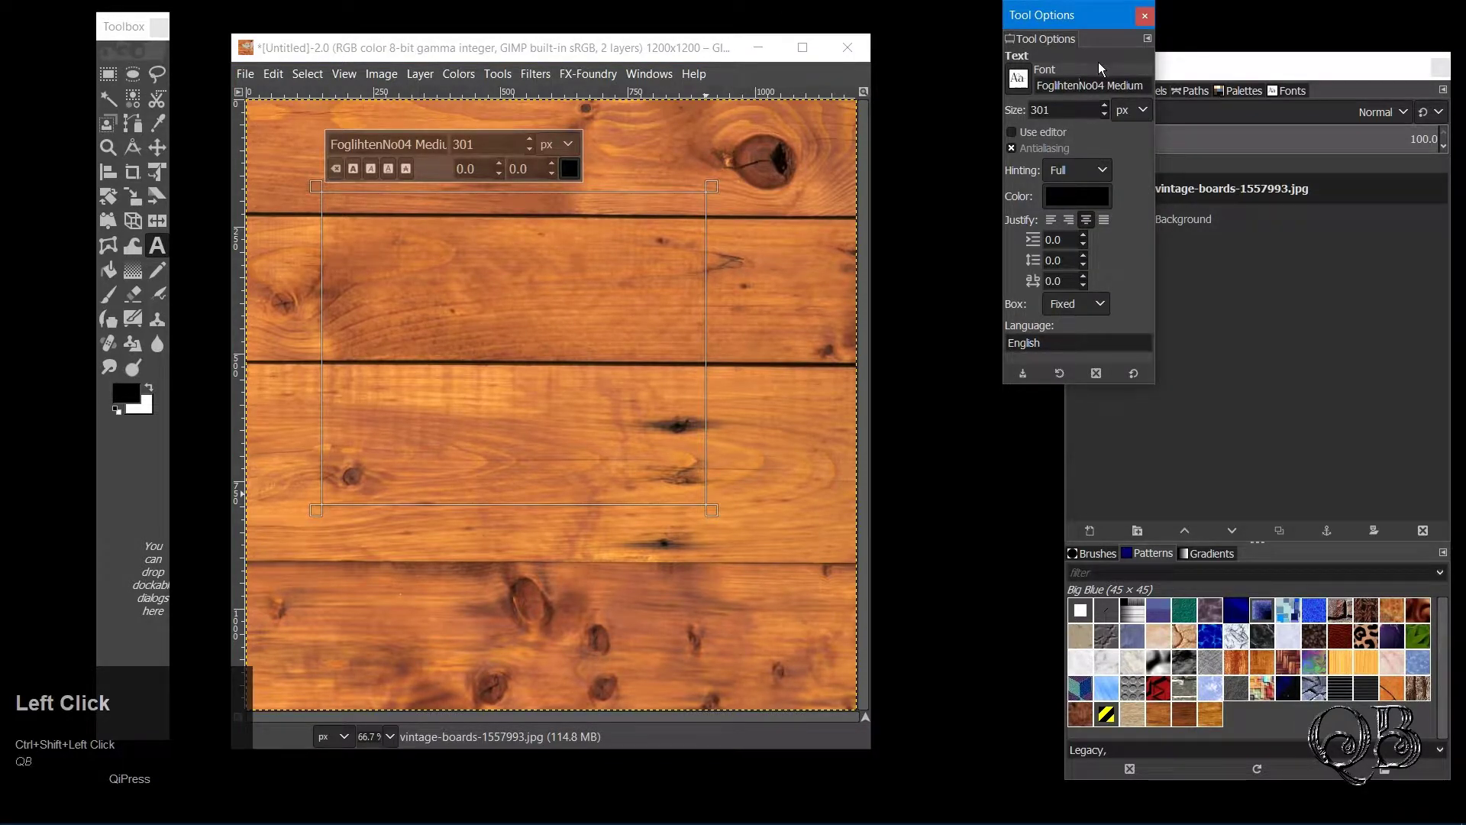
click(430, 275)
key(shift+f)
key(ctrl+shift+o)
key(ctrl+shift+g)
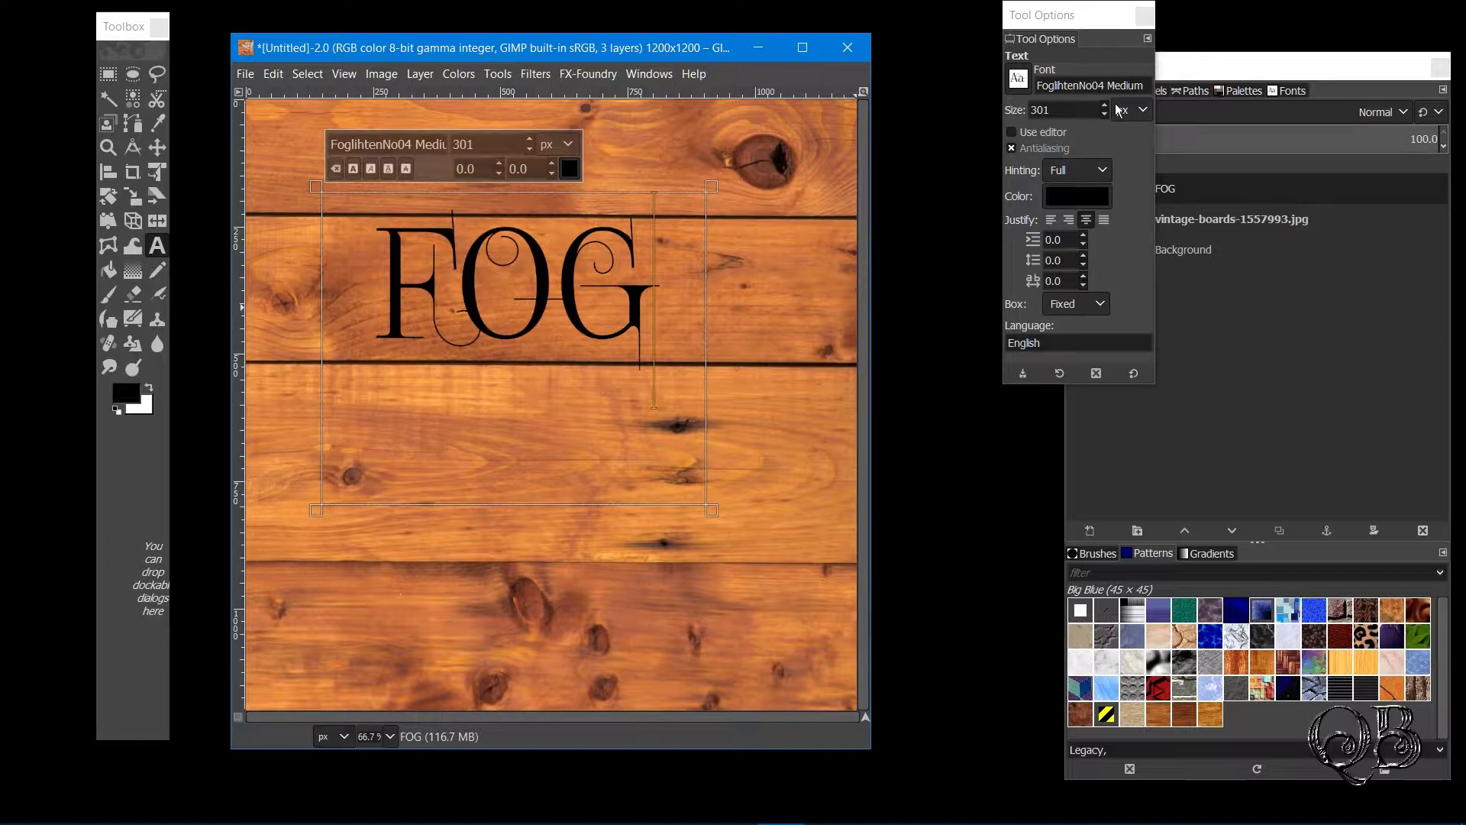
click(1107, 110)
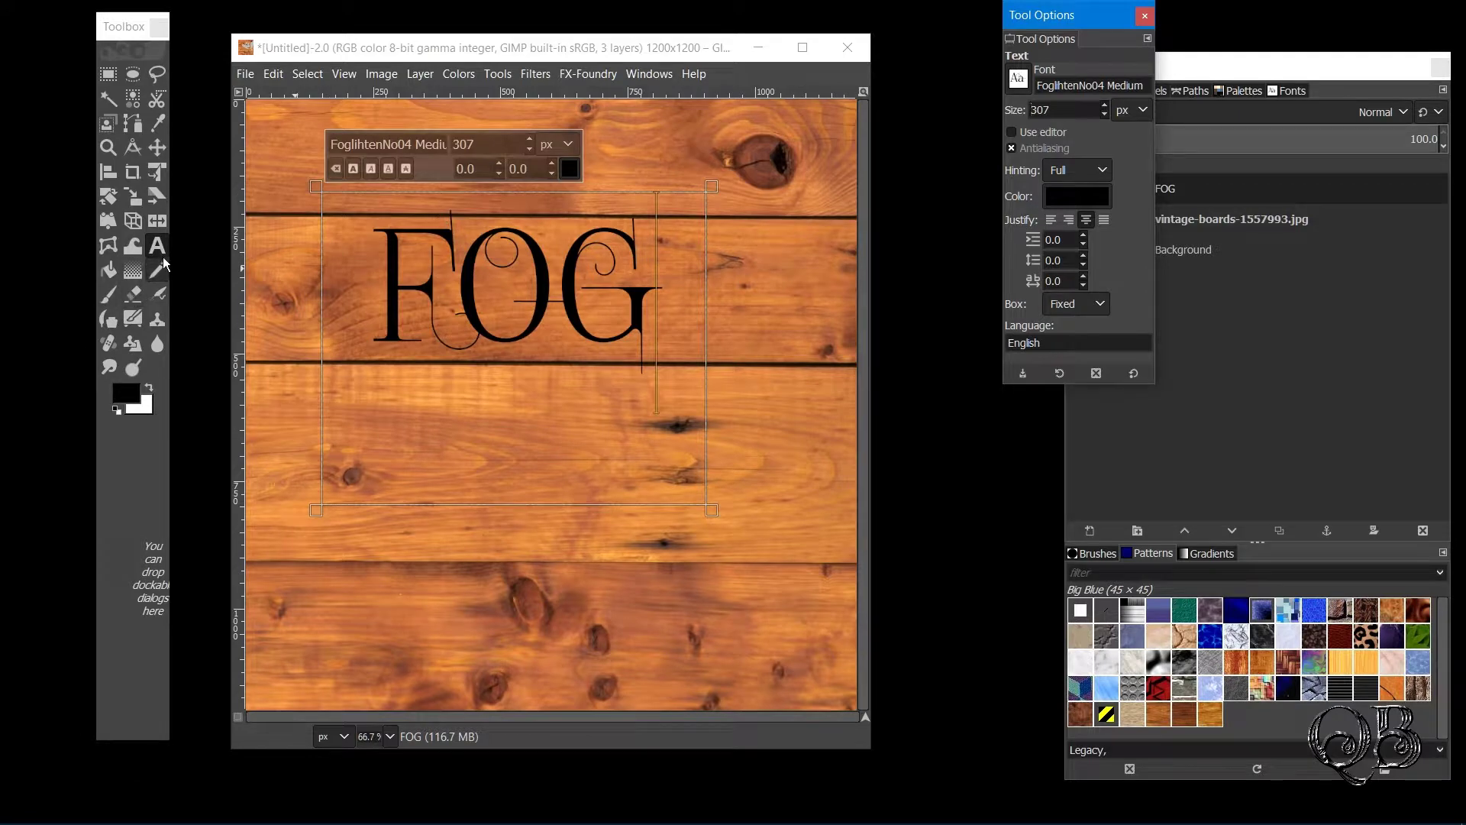
Move the FOG text toward the upper middle of the boards
click(156, 151)
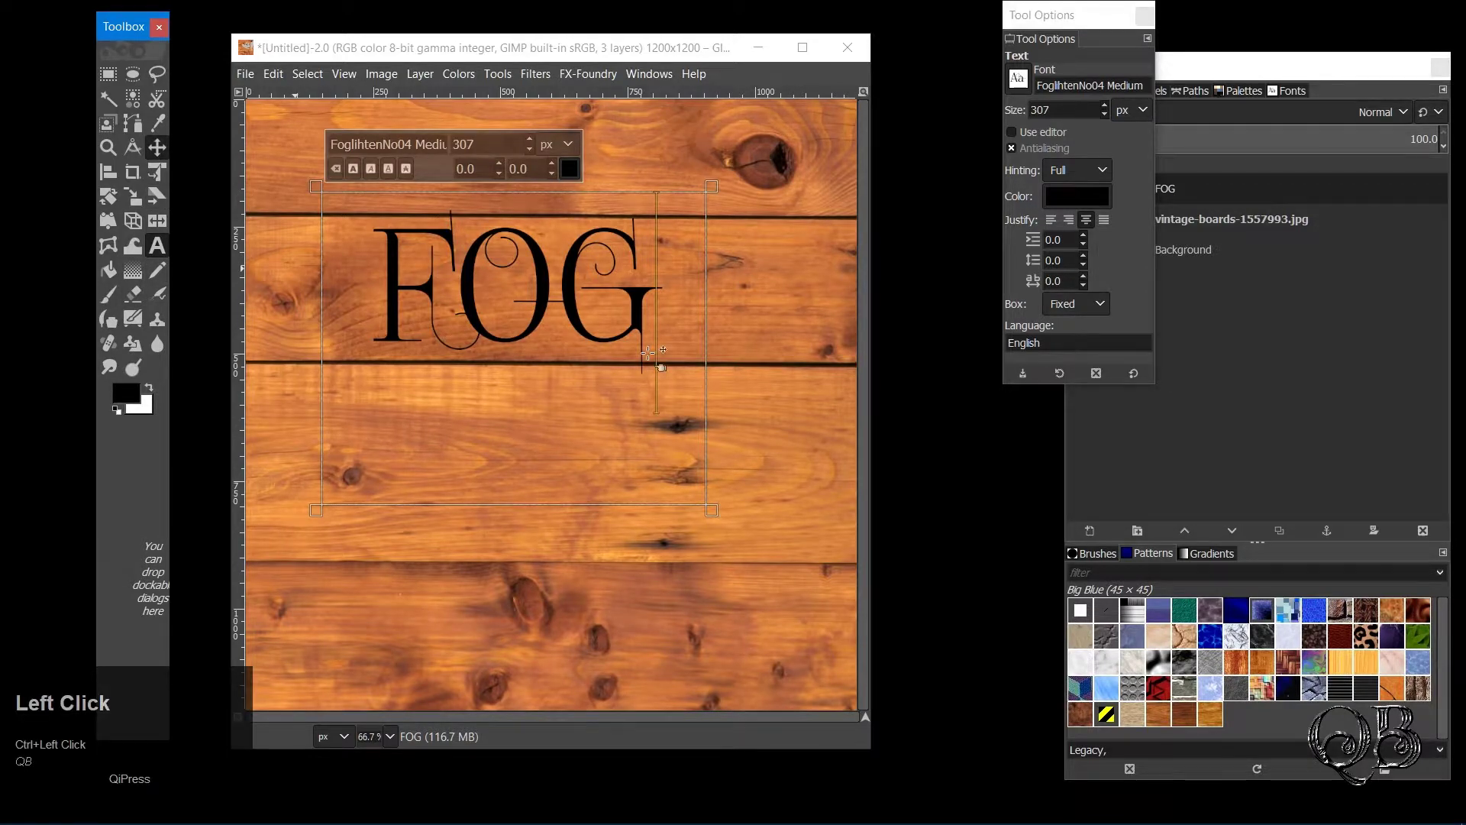
drag(482, 297, 120, 176)
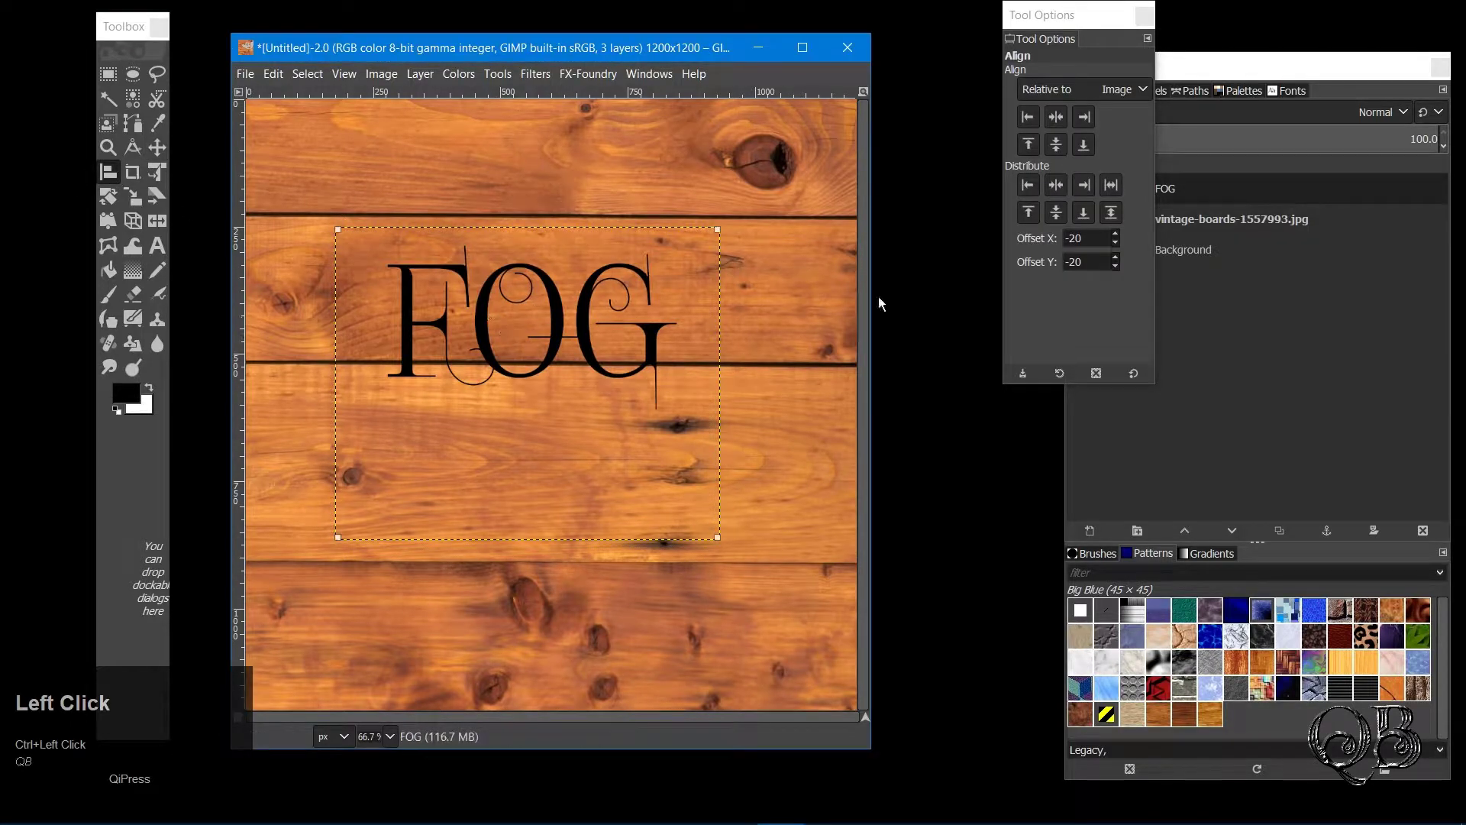
Centre the FOG layer horizontally and expand it to full image size as an ordinary layer
click(1060, 119)
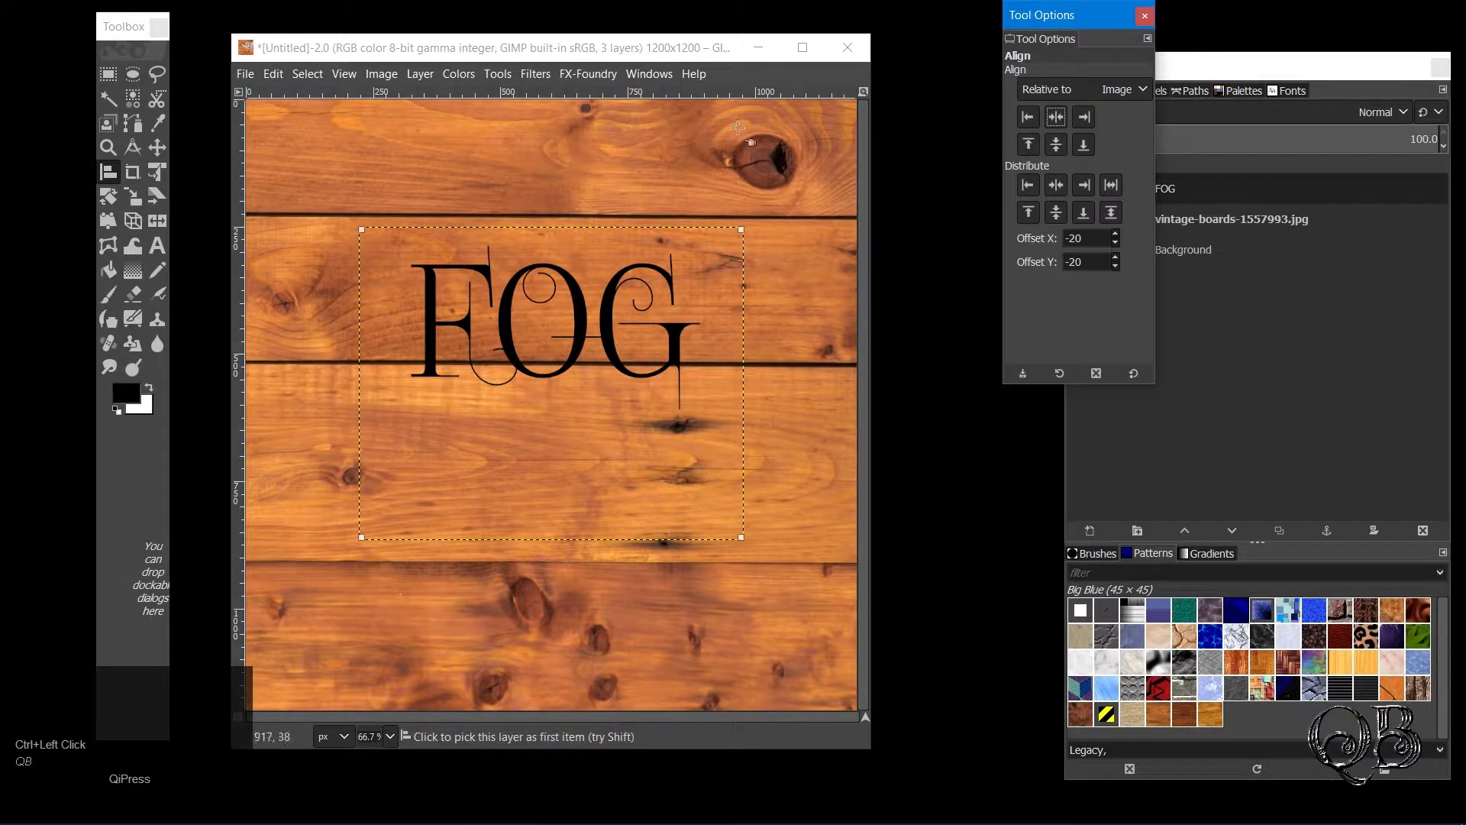
click(1256, 66)
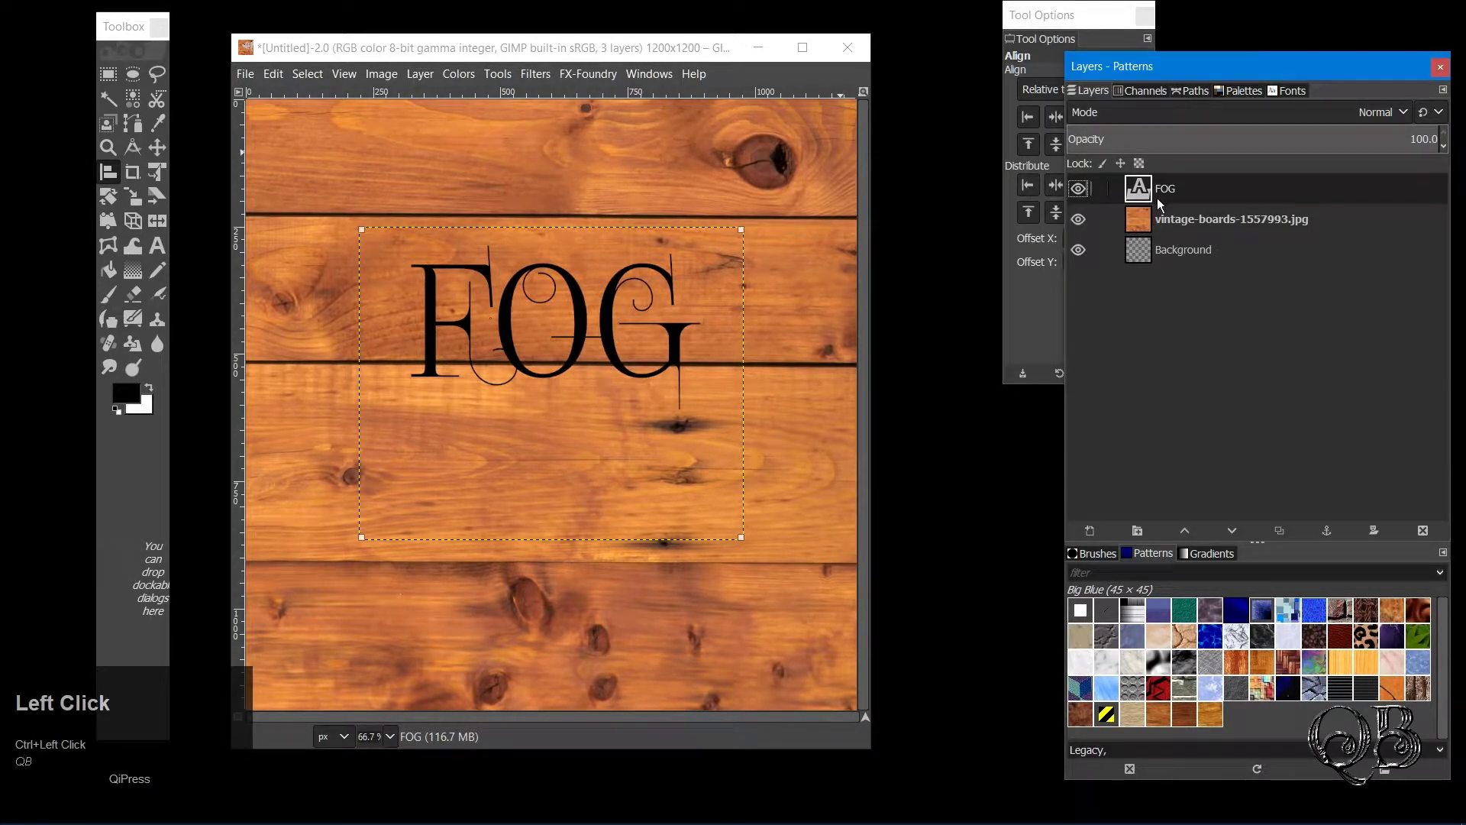
right_click(1175, 187)
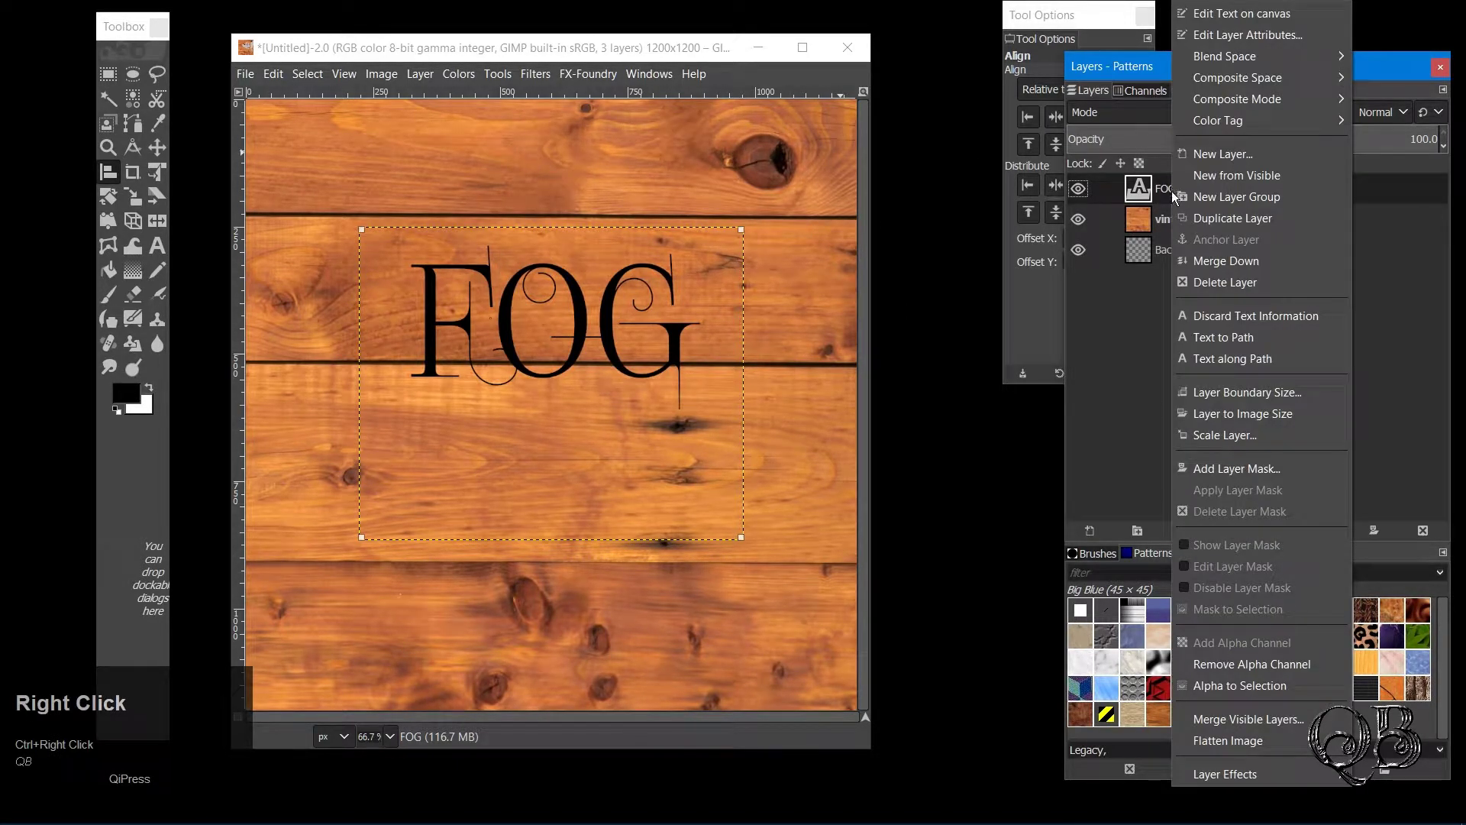
click(1214, 423)
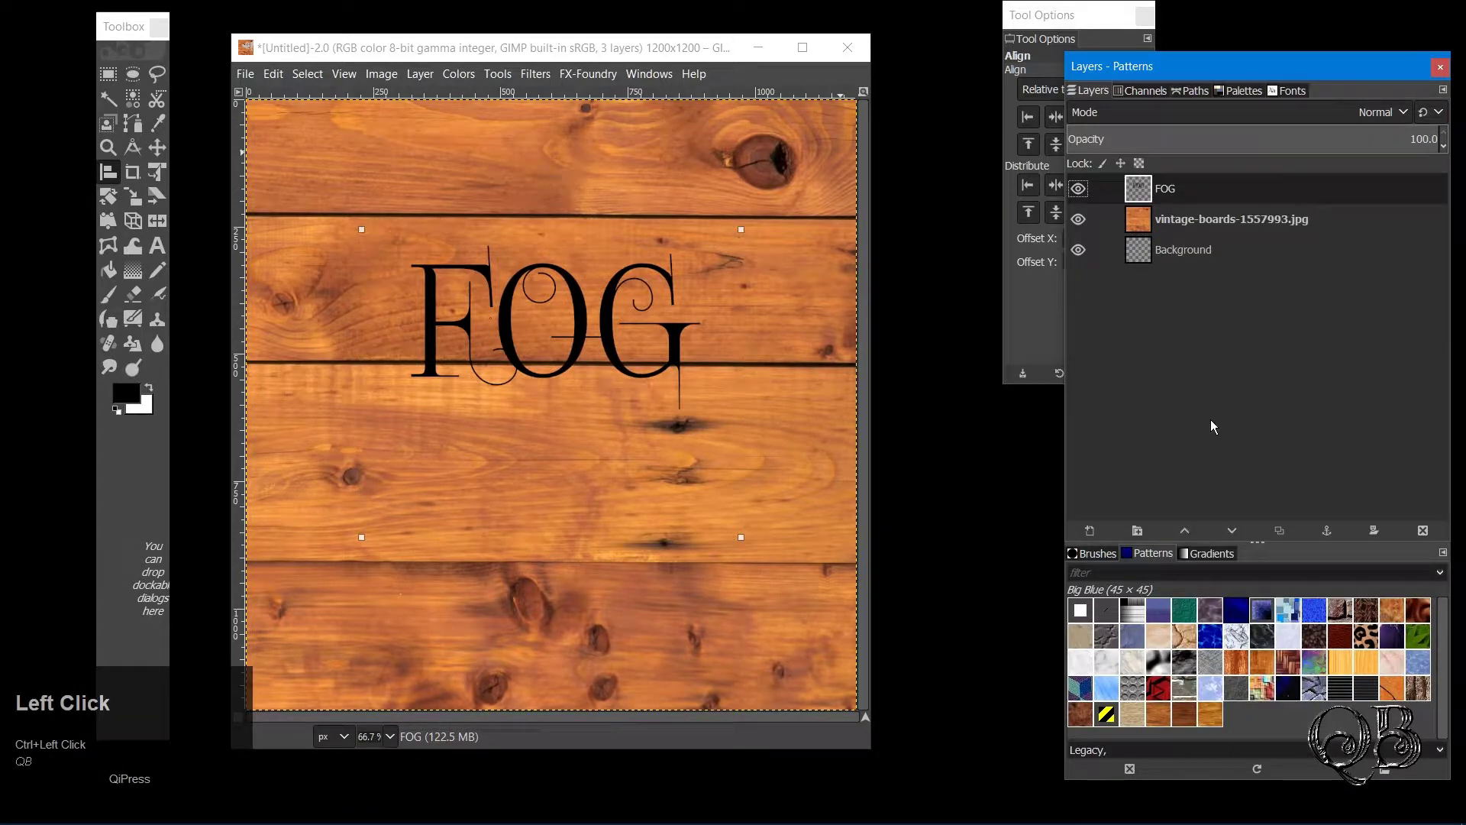
click(164, 153)
text(qb)
click(534, 82)
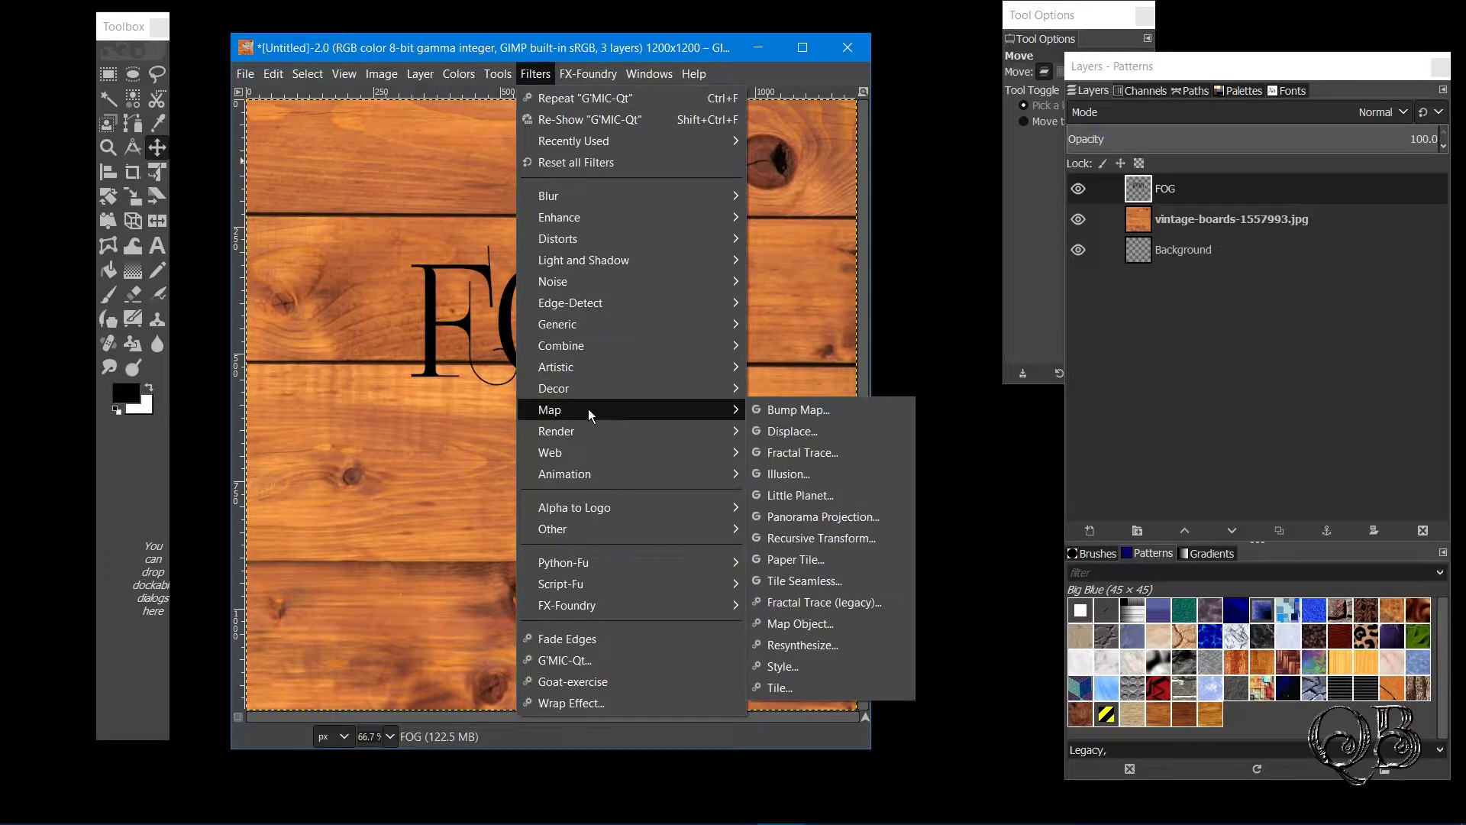
Apply the Displace filter to FOG using the vintage boards layer as both auxiliary maps
click(784, 437)
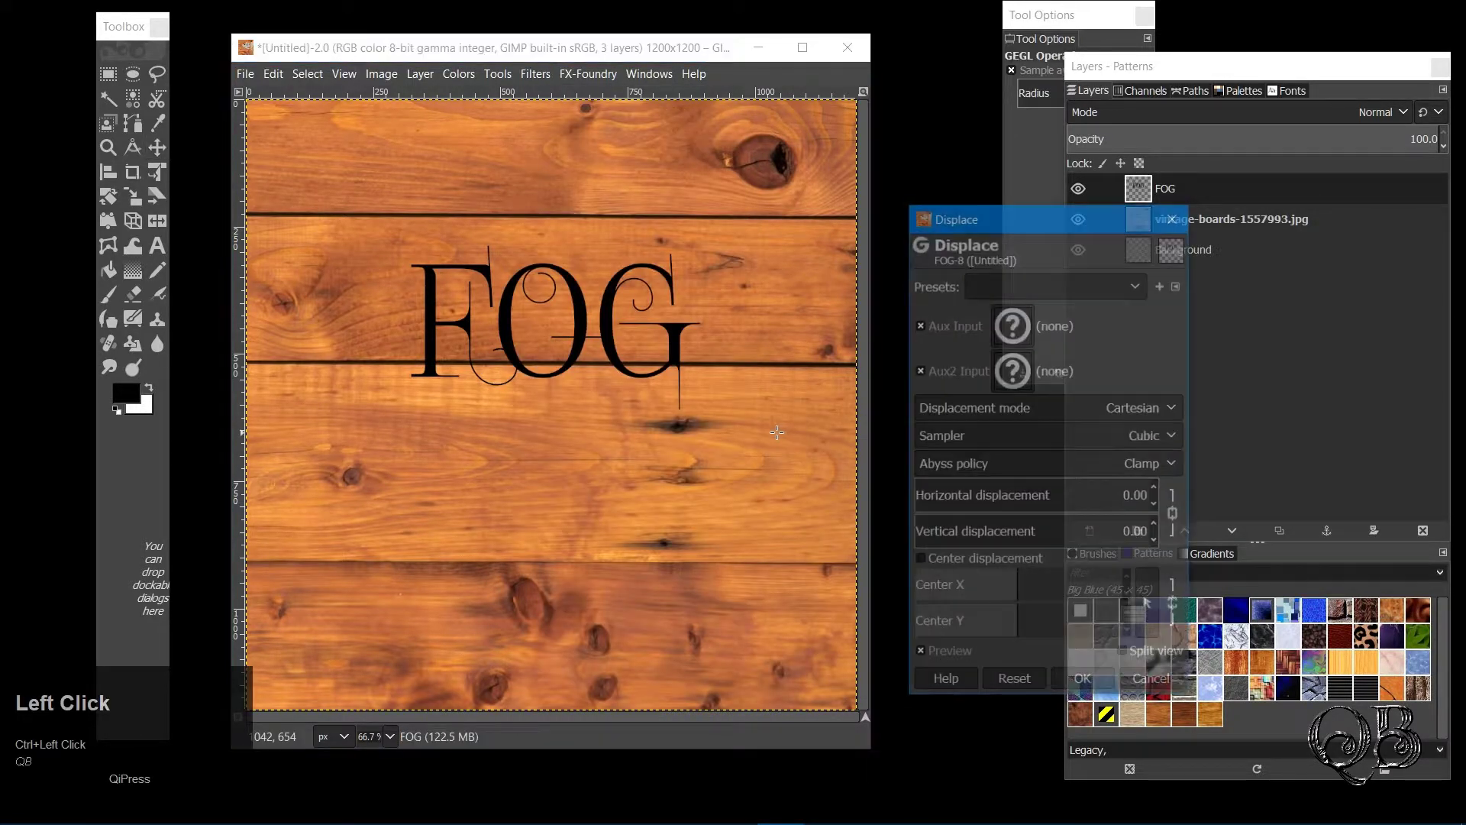
text(qb)
click(1017, 325)
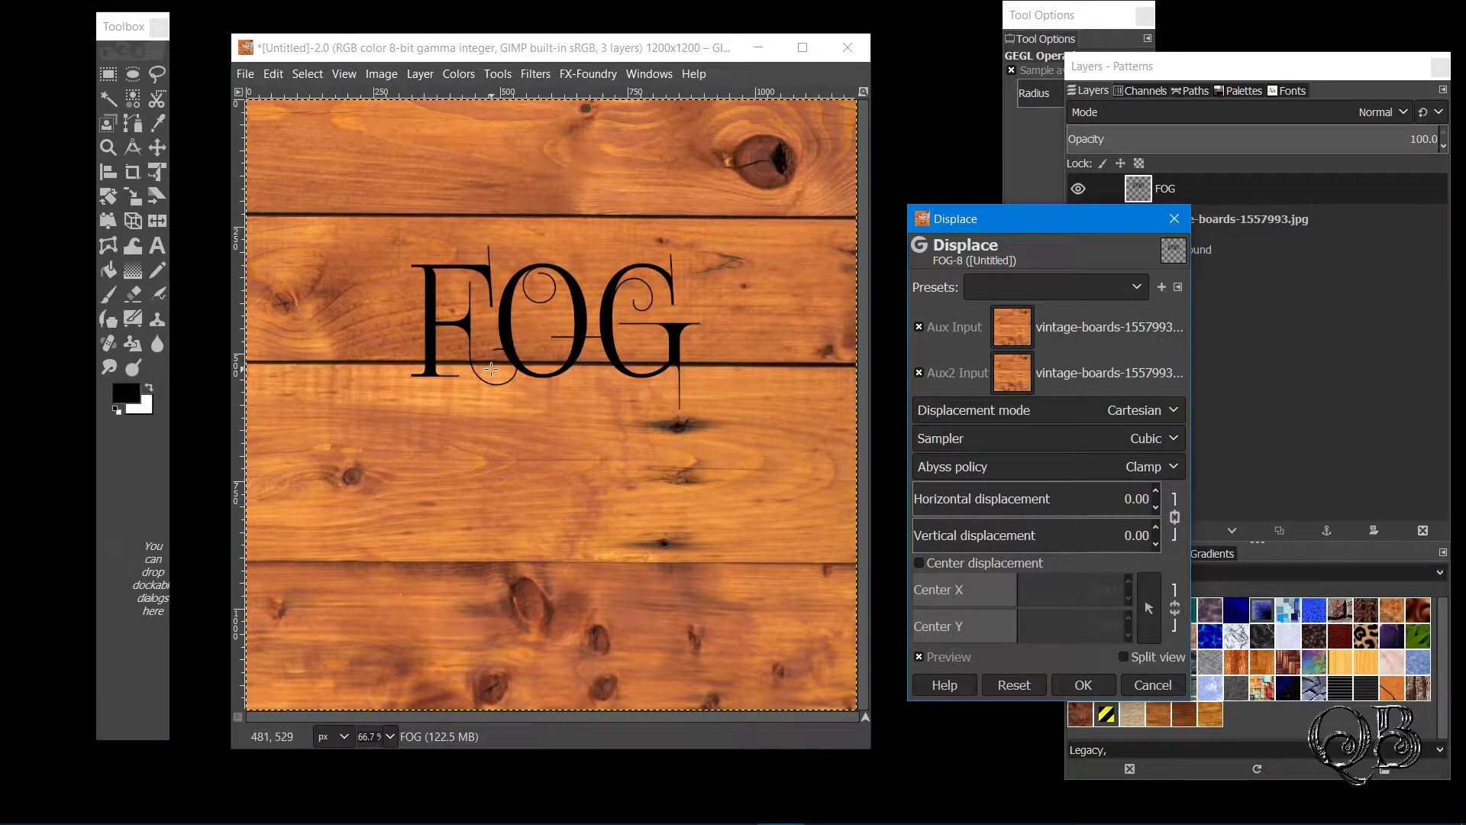
click(488, 360)
scroll(up, 3)
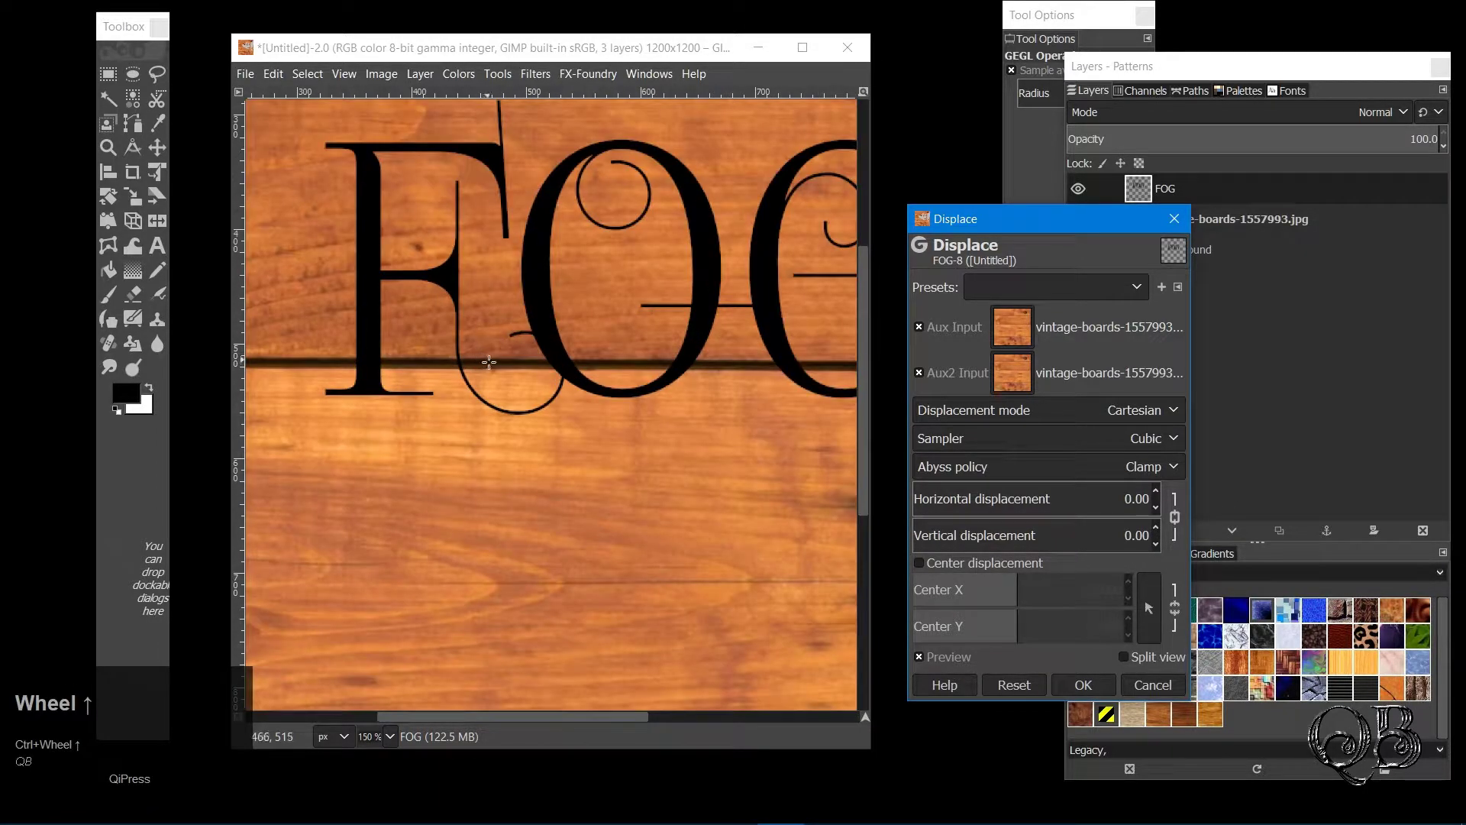
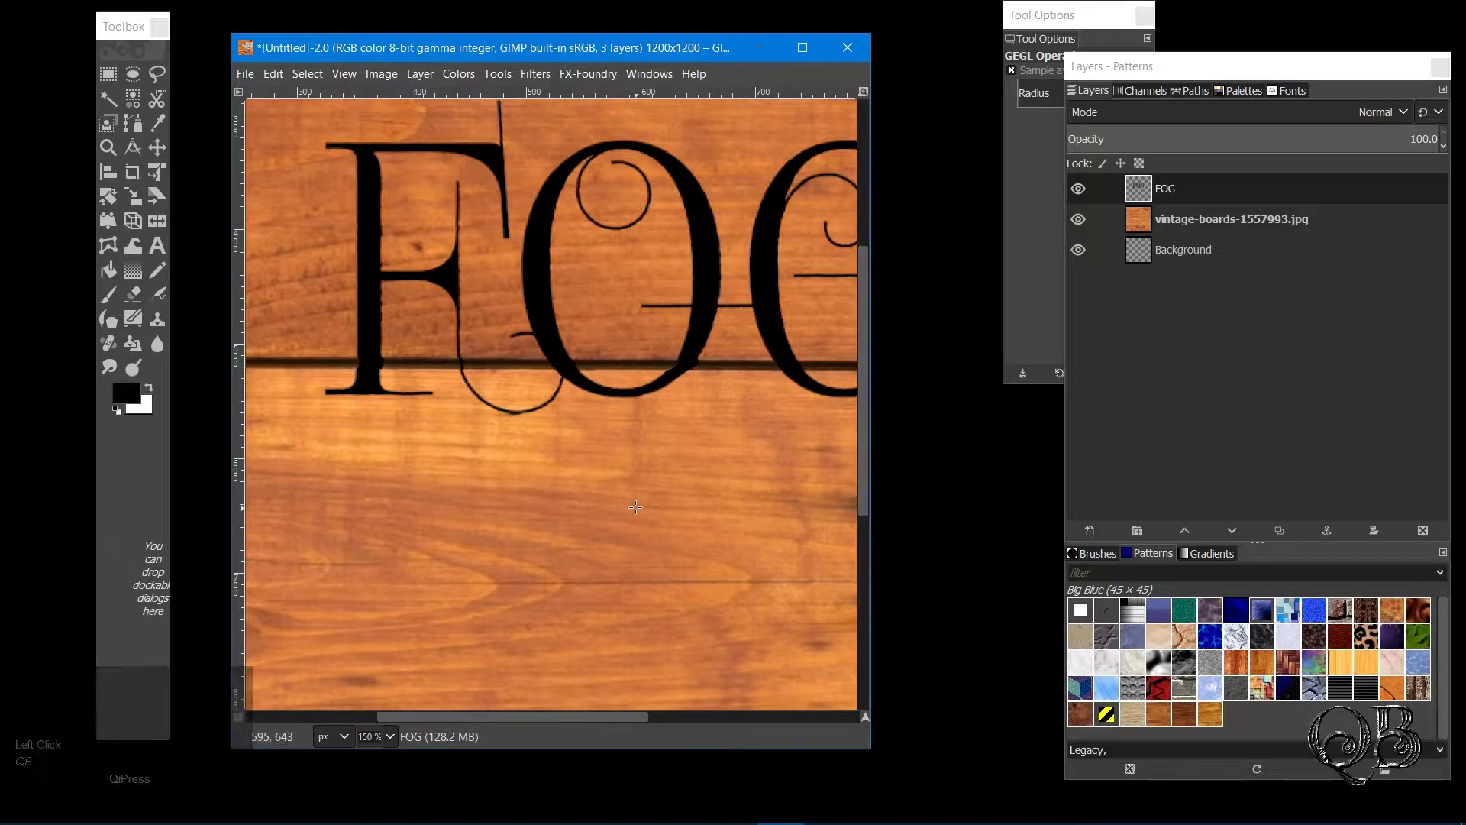
click(637, 451)
scroll(down, 3)
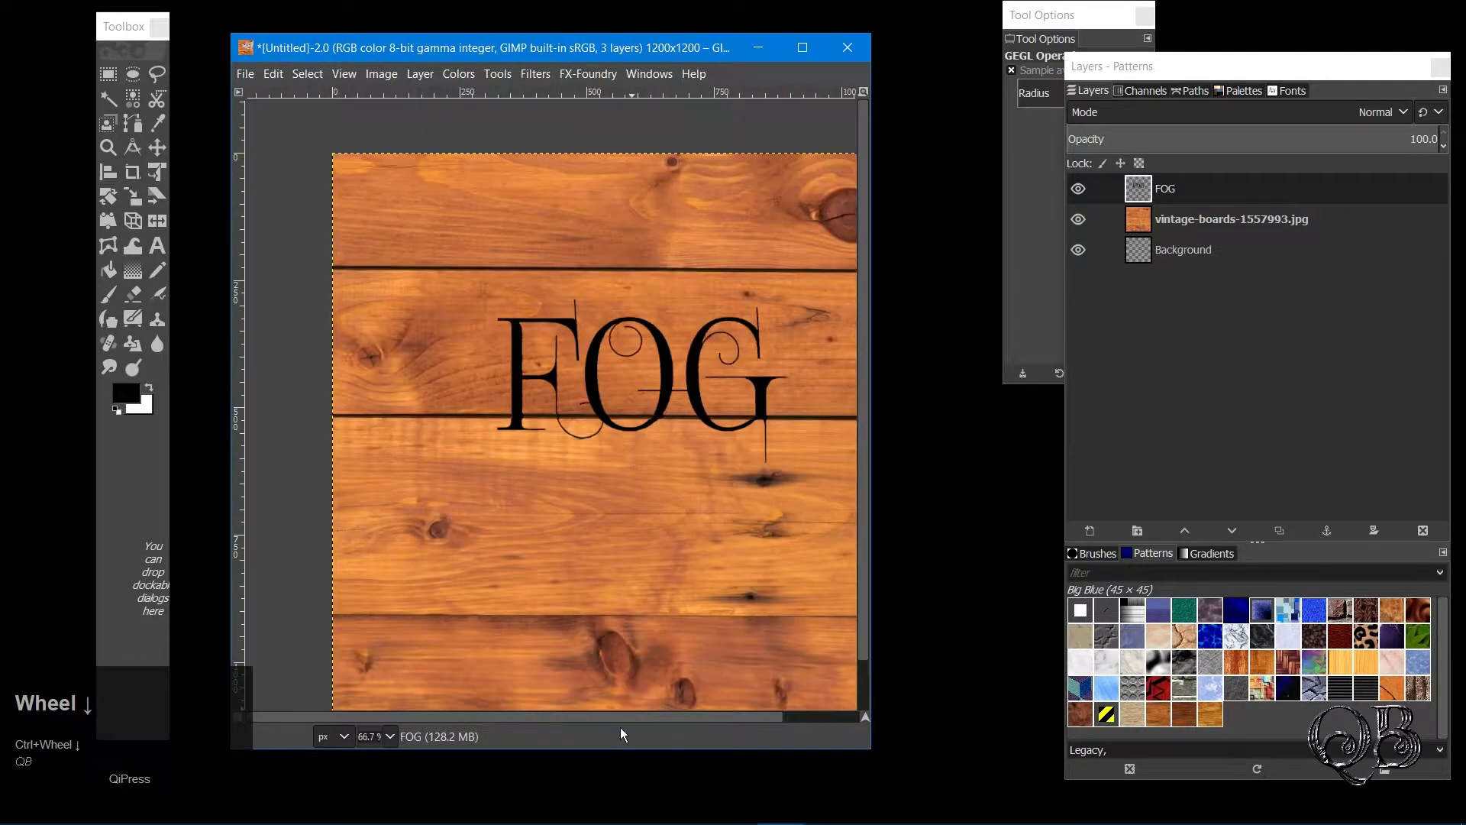
Start G'MIC-Qt Drop Water with shapes from opaque regions on the top layer
drag(501, 716, 496, 79)
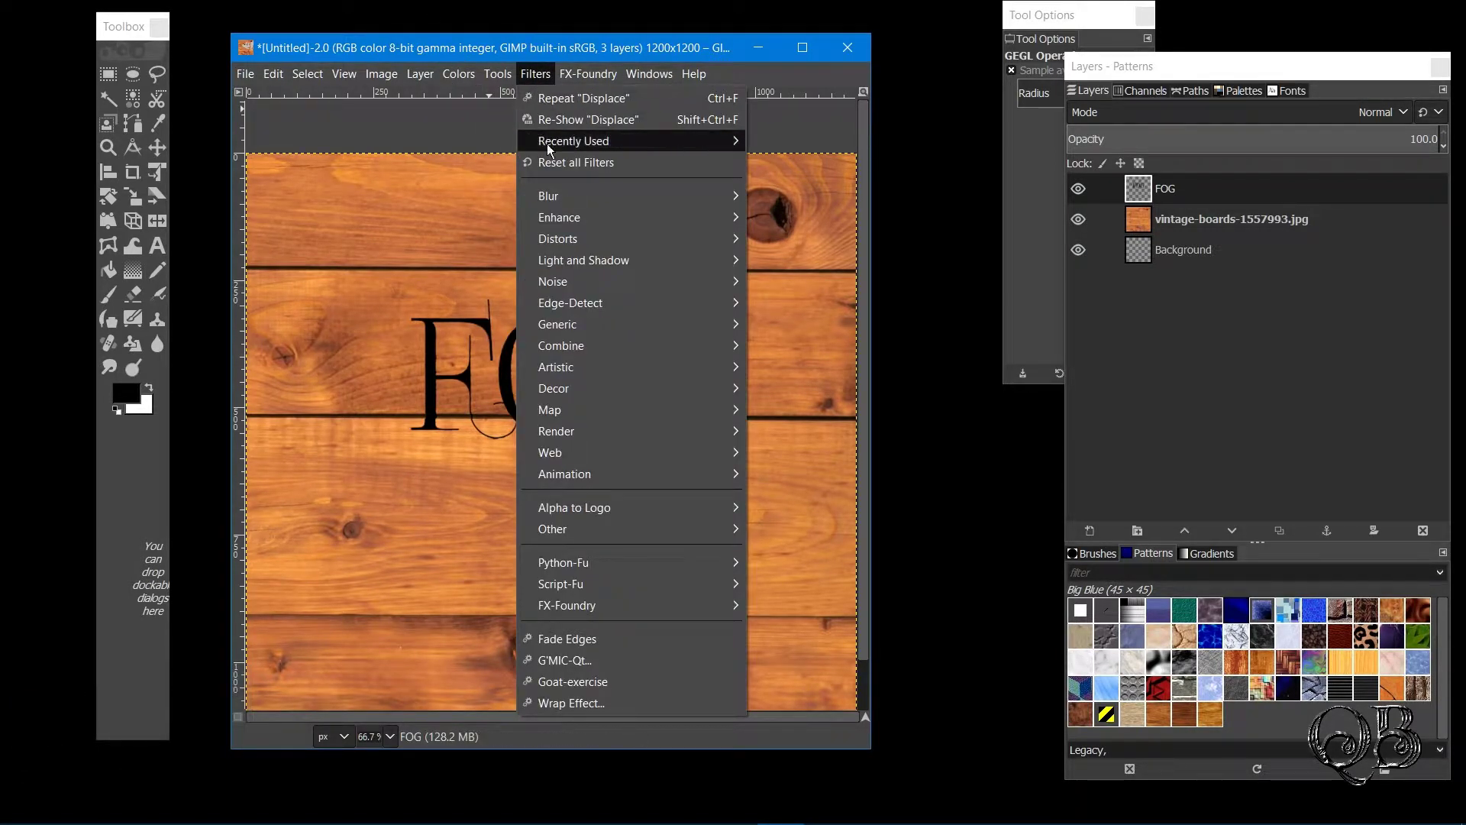
click(583, 662)
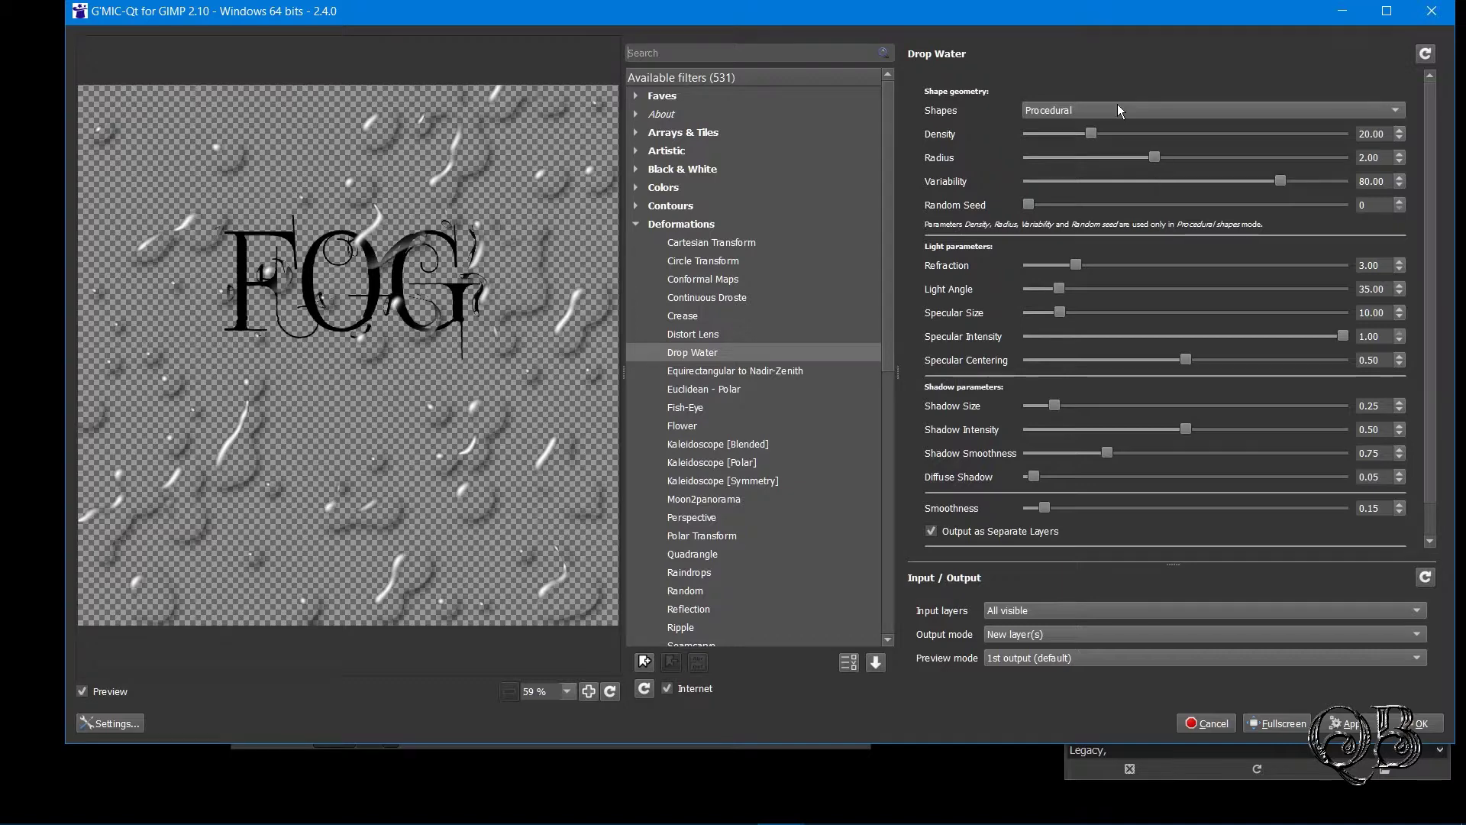
drag(1121, 113, 1032, 618)
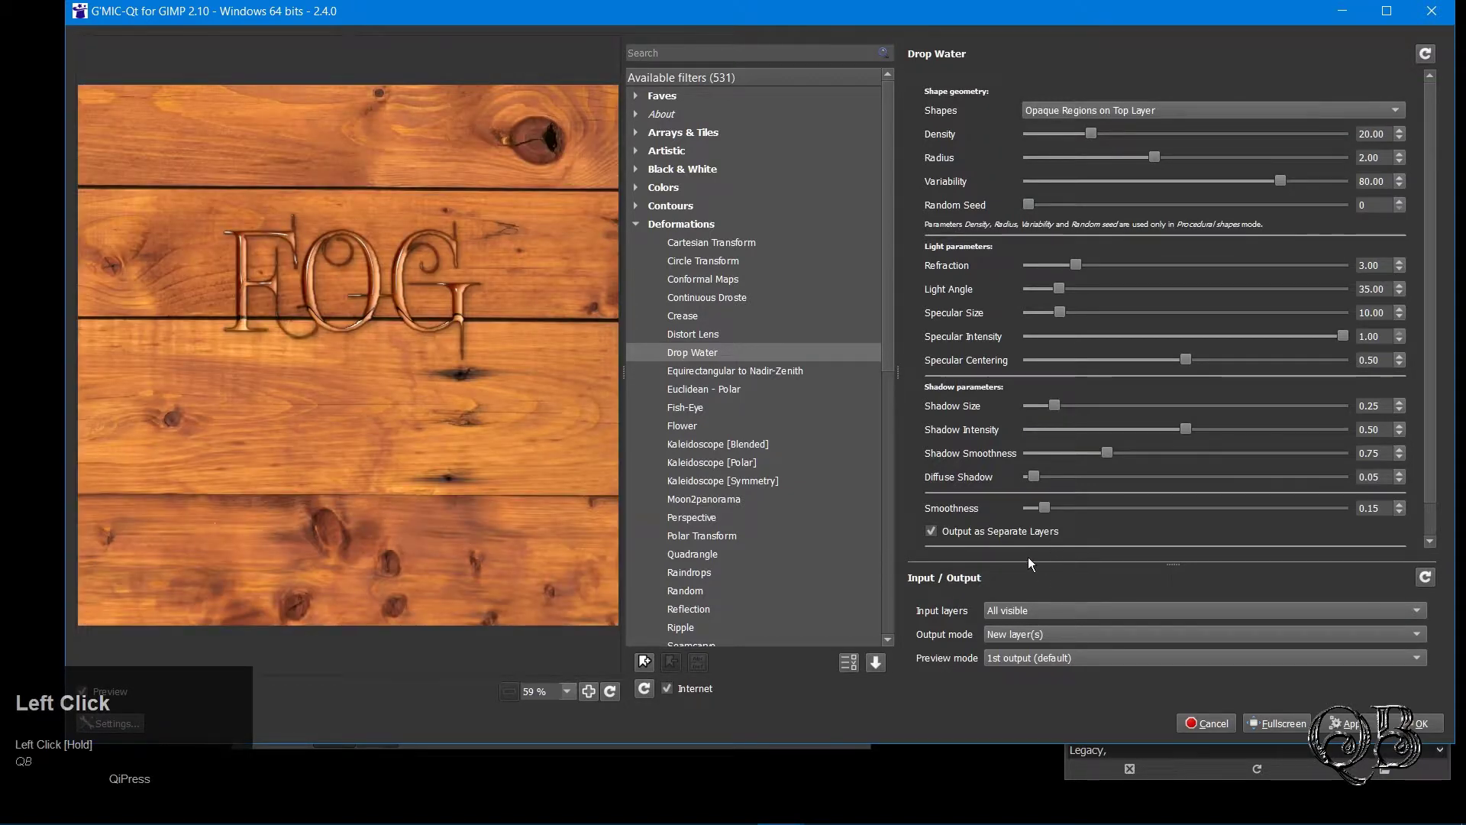
Tune the Drop Water preview, reducing the specular size on the glossy FOG lettering
drag(1032, 618, 328, 316)
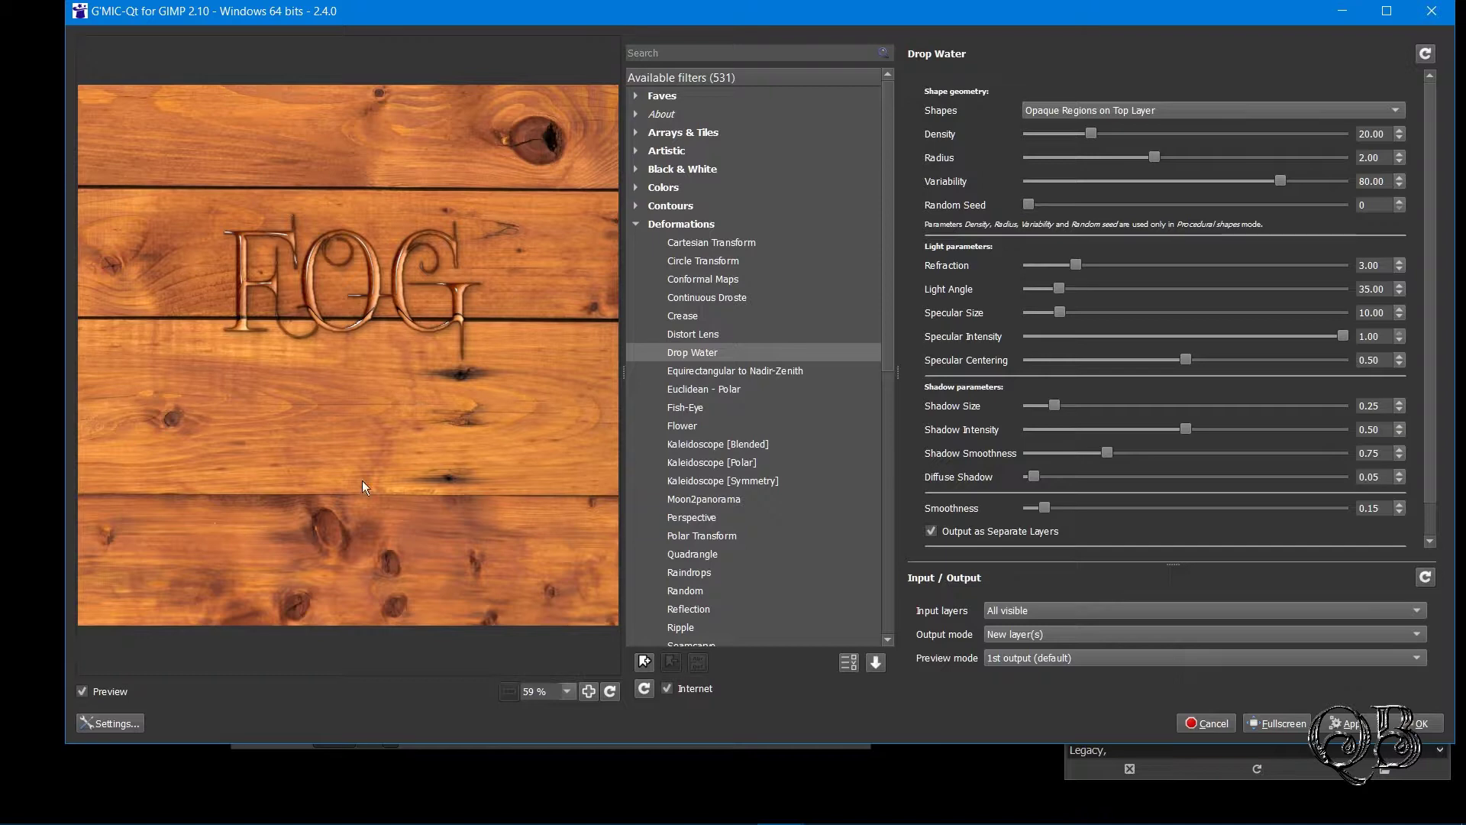
scroll(up, 3)
scroll(up, 3)
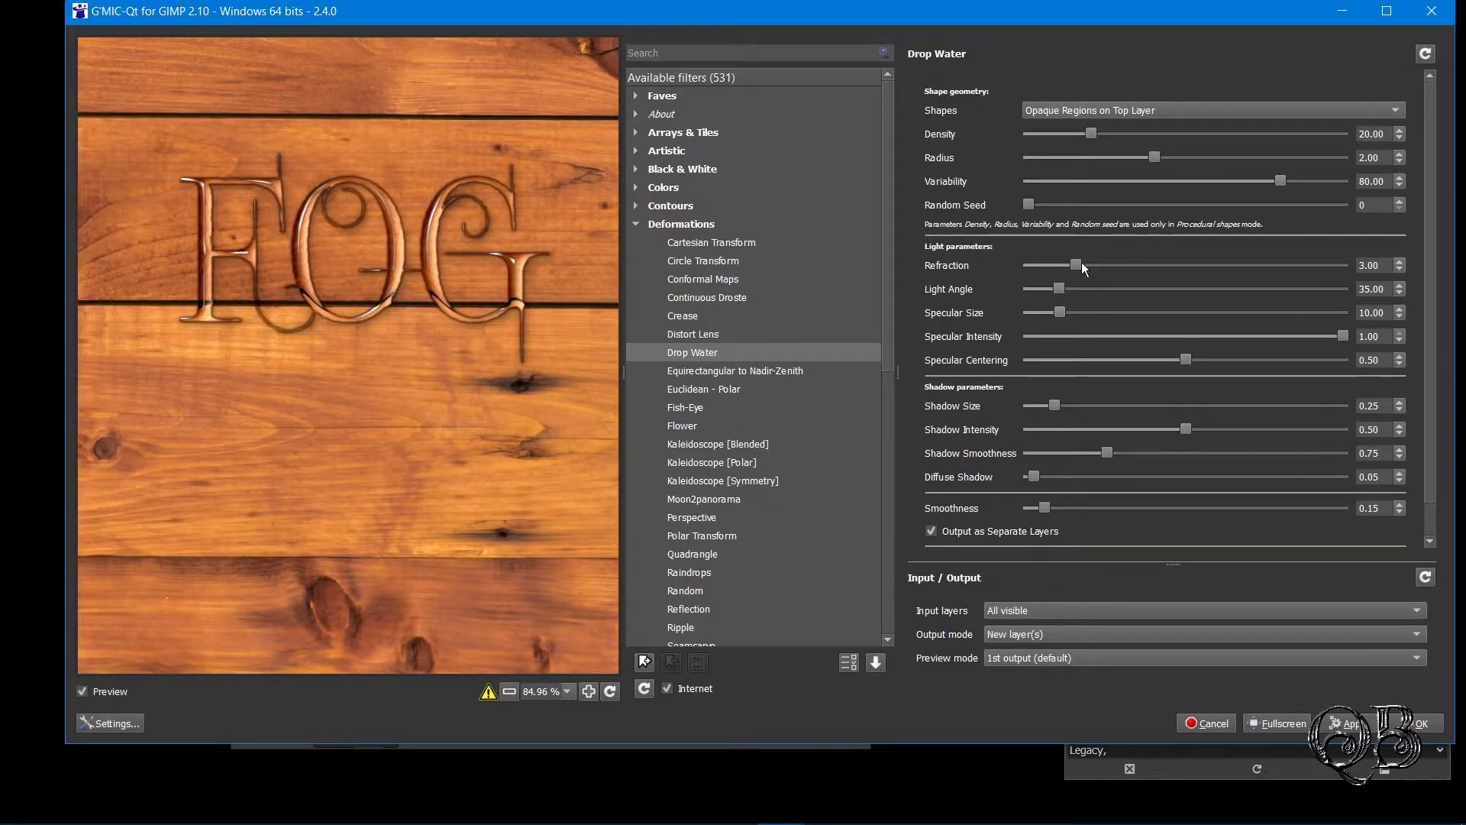
drag(1079, 266, 1046, 261)
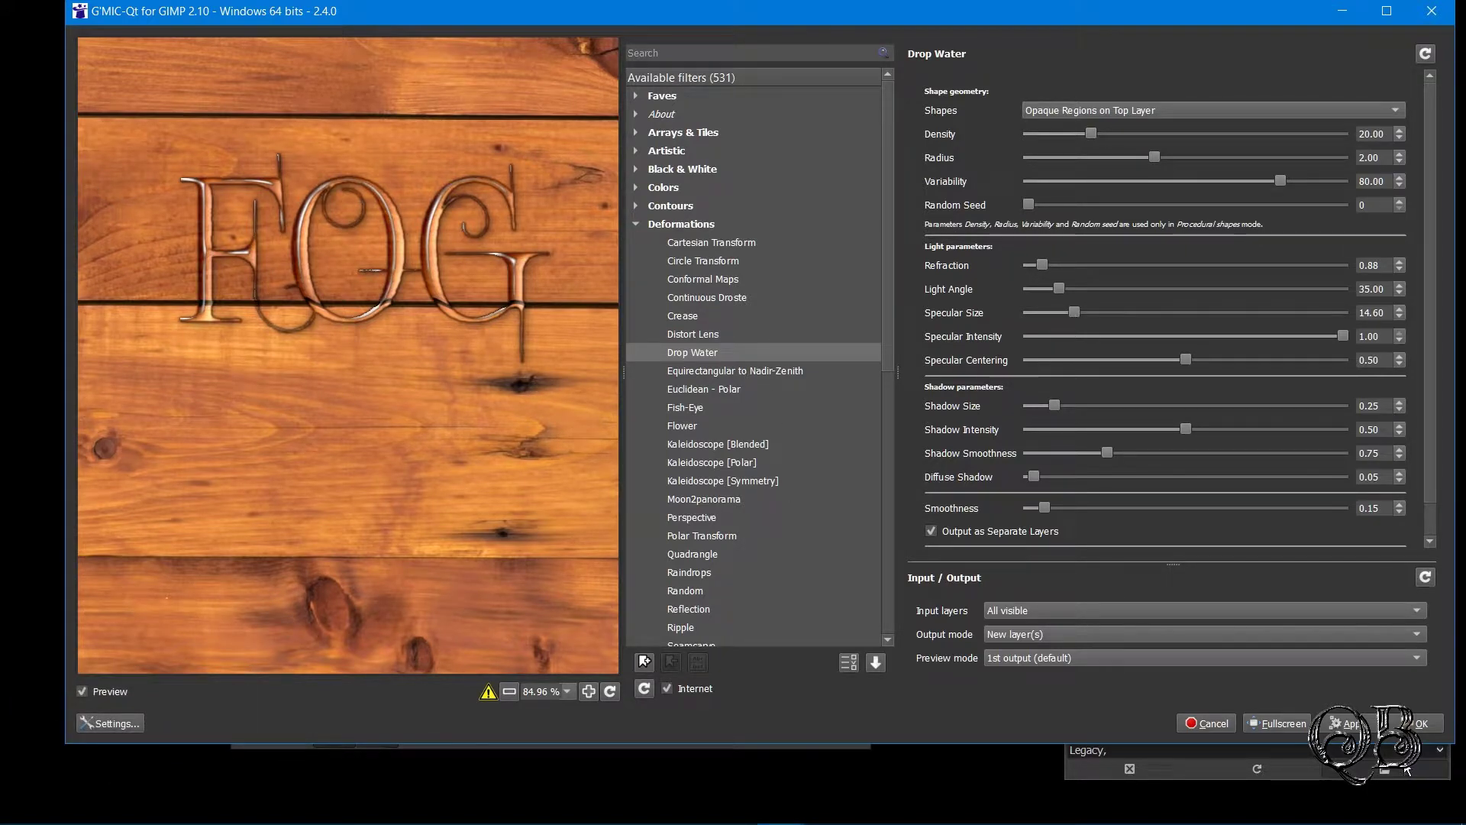
Hide the FOG layer, make a New from Visible layer and open it as its own image
click(1419, 725)
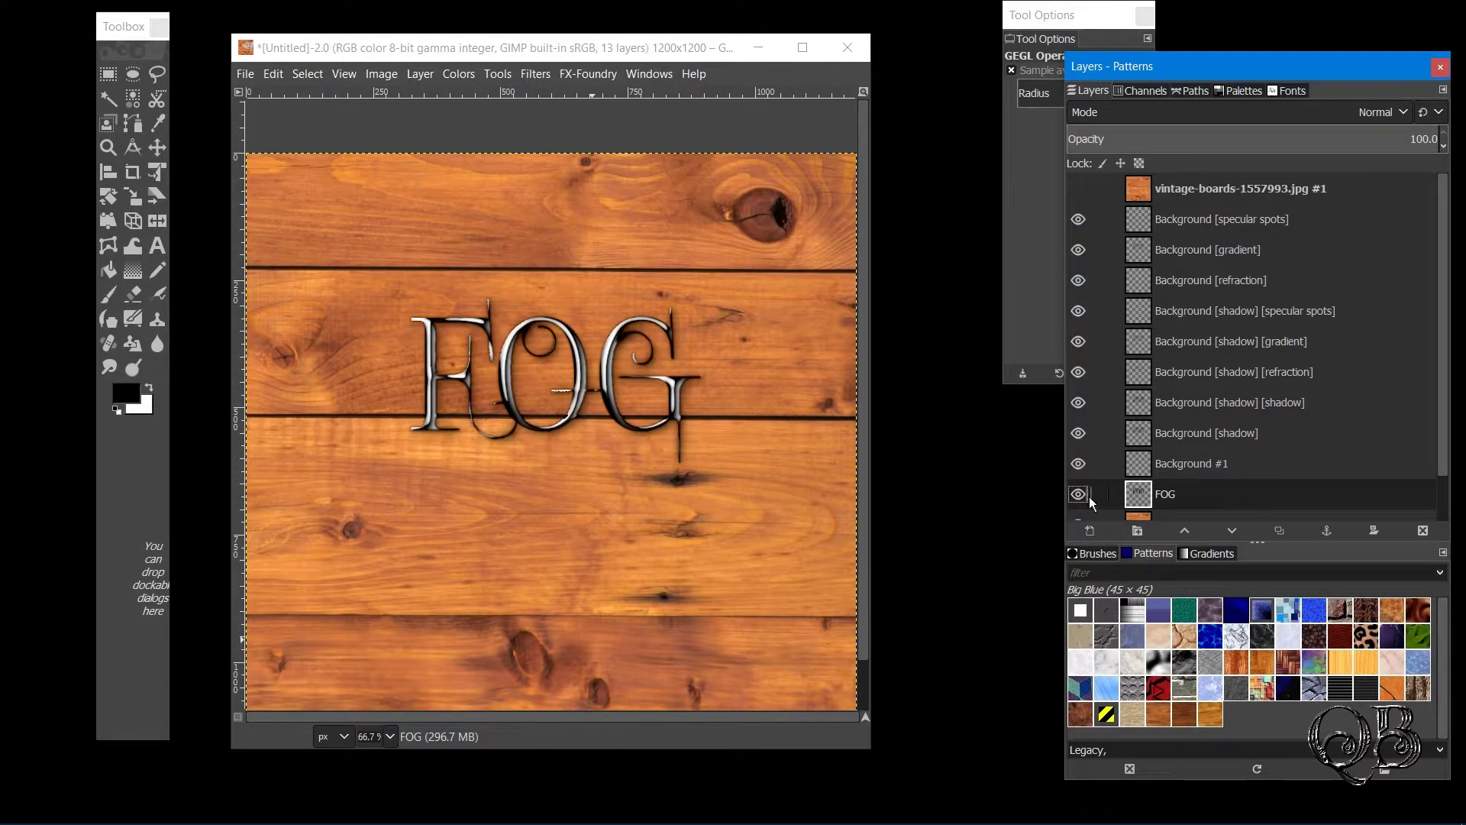
click(1079, 497)
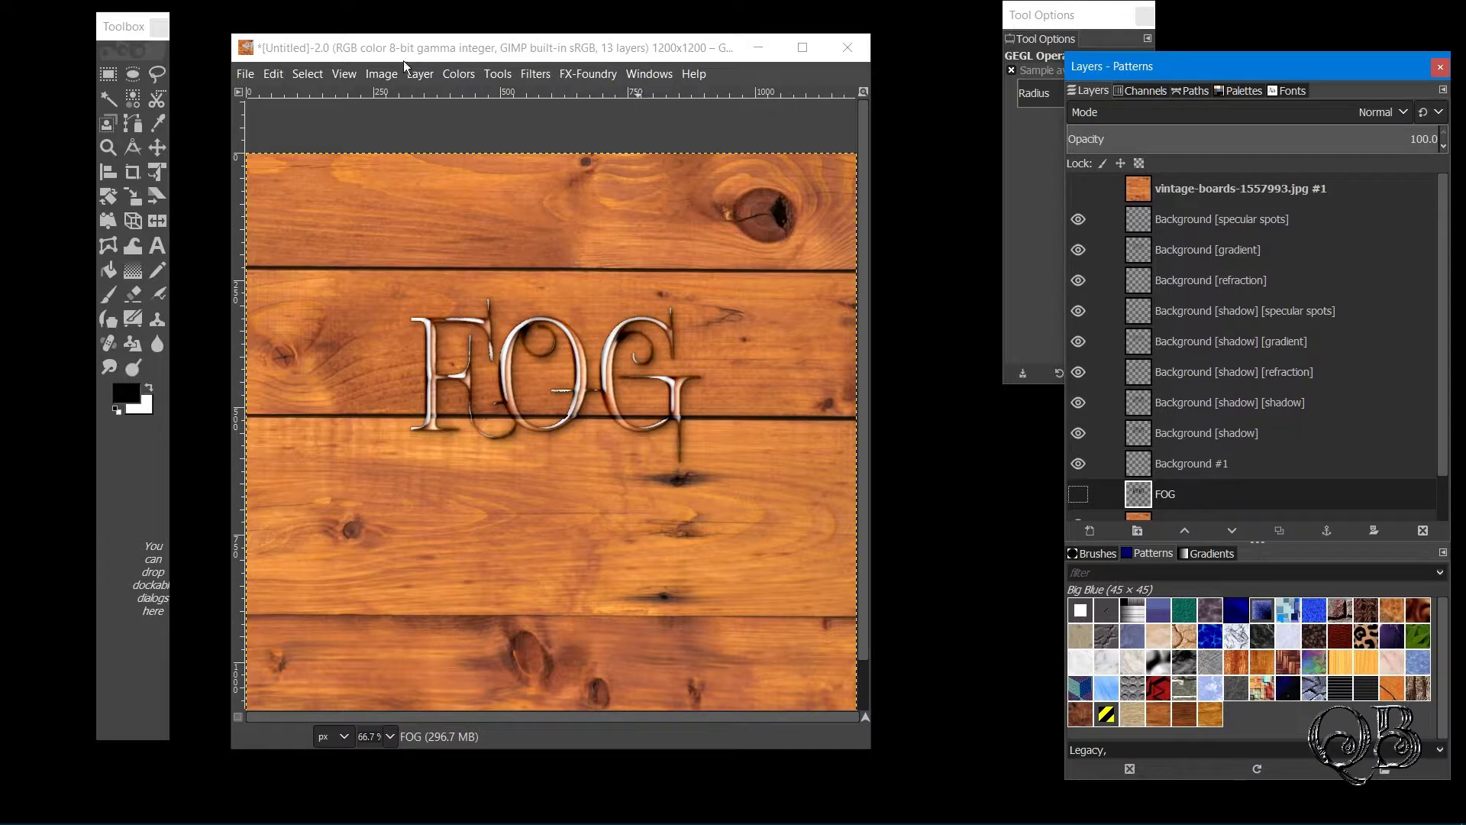
click(1262, 191)
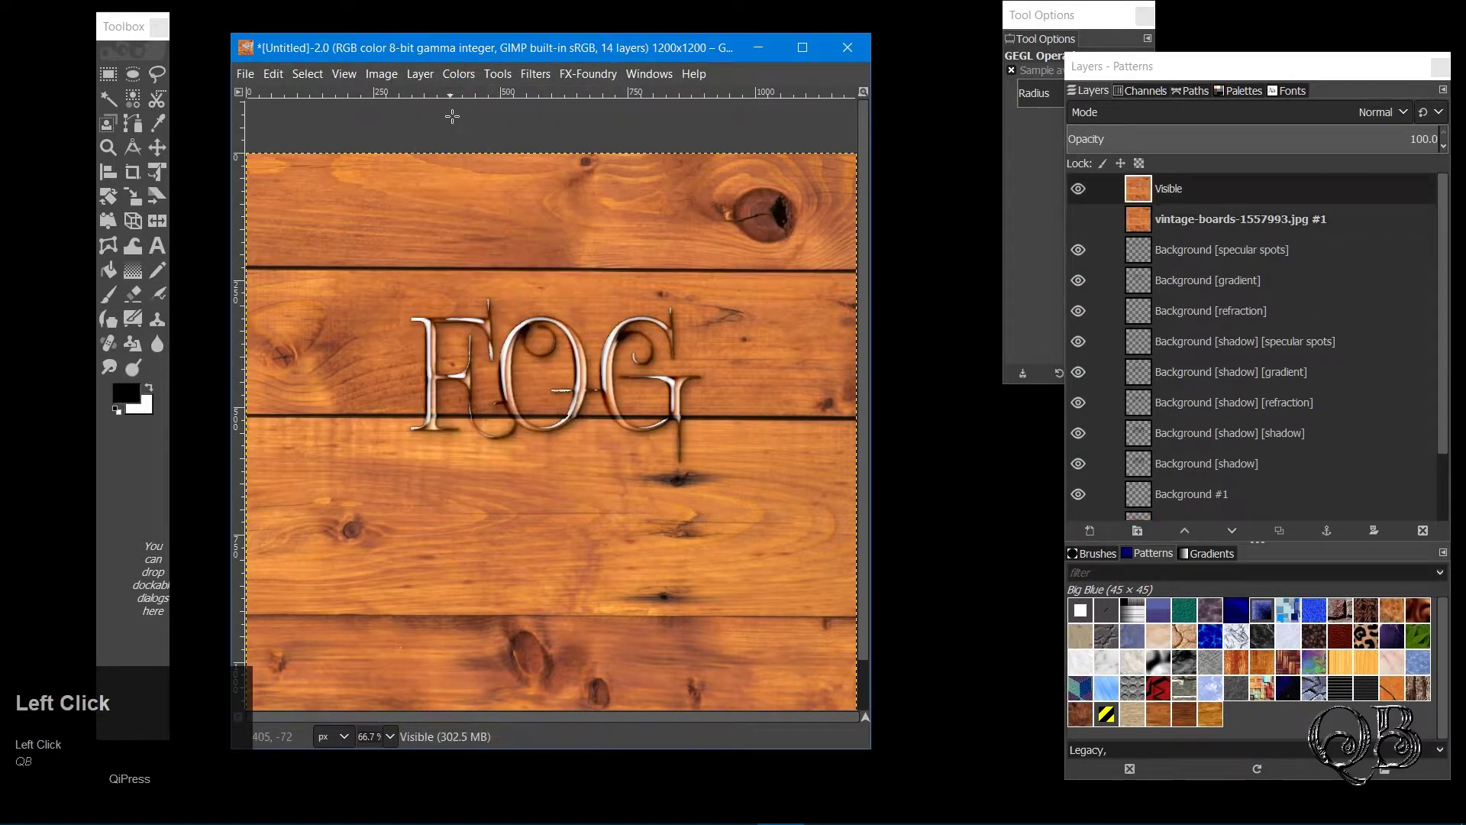
drag(1193, 187, 307, 46)
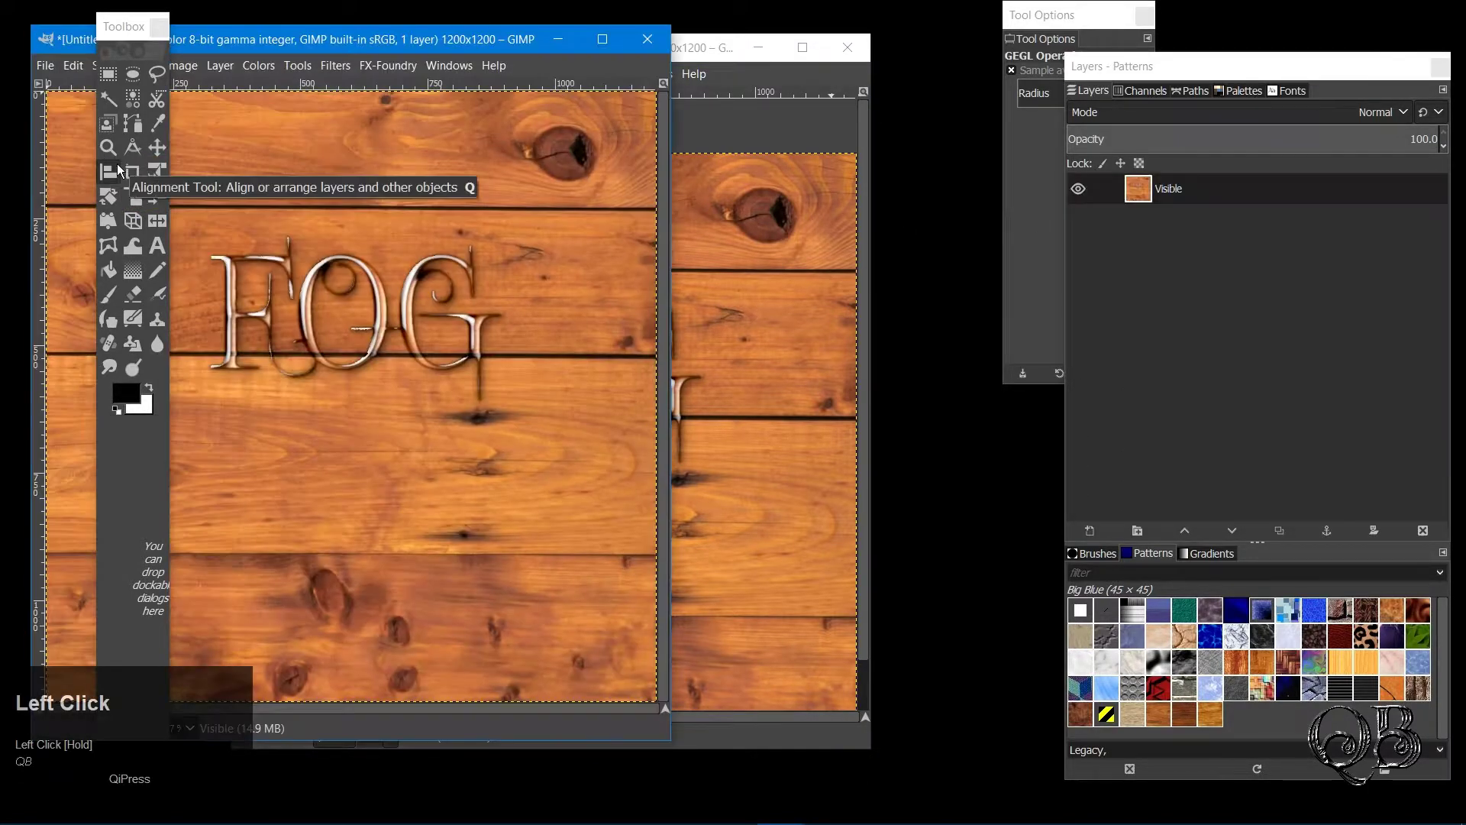
Set Drop Water to procedural droplets, shrink them and try different random seeds
drag(307, 46, 577, 136)
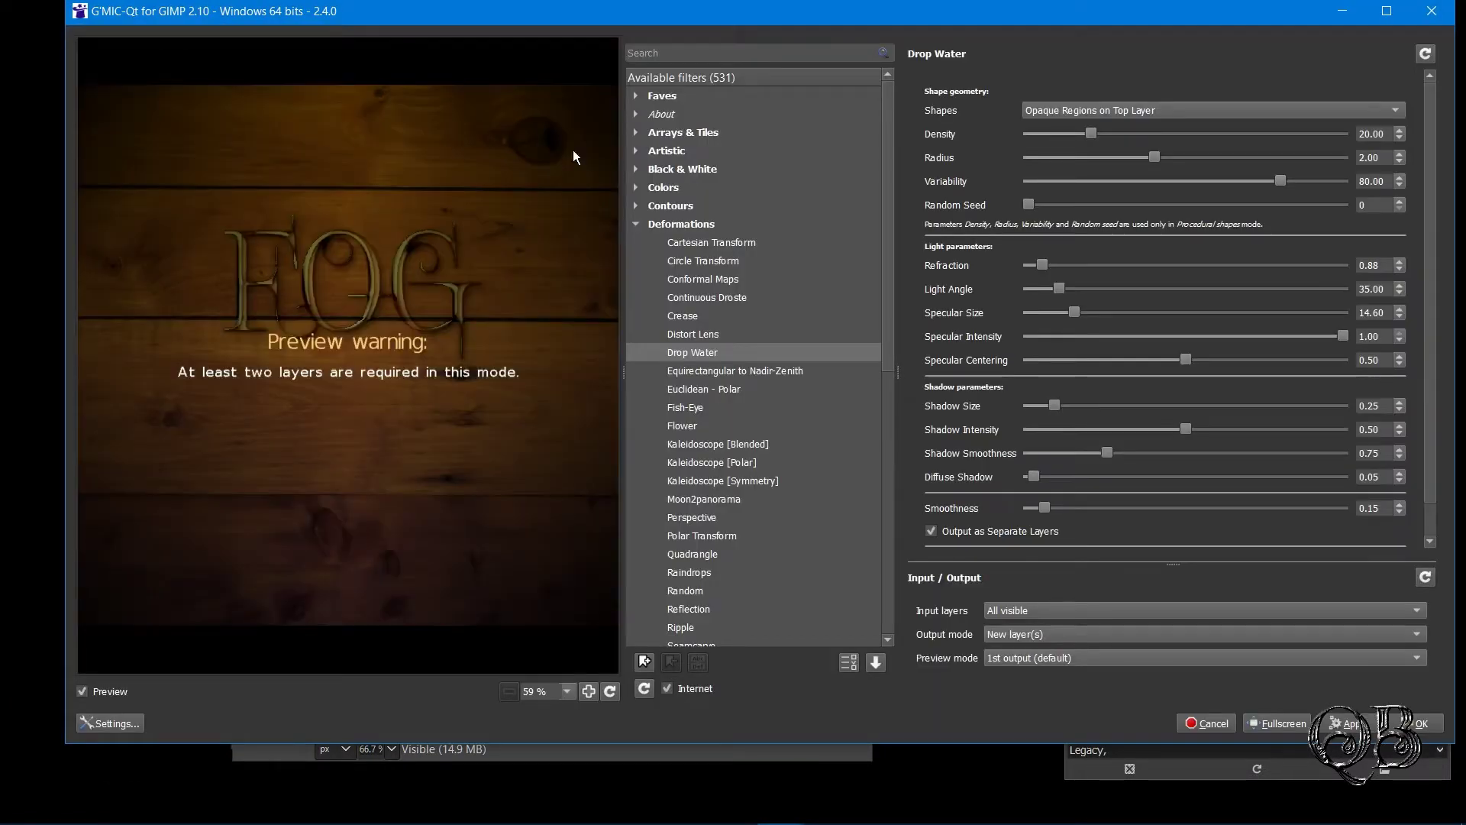
drag(1073, 110, 1155, 160)
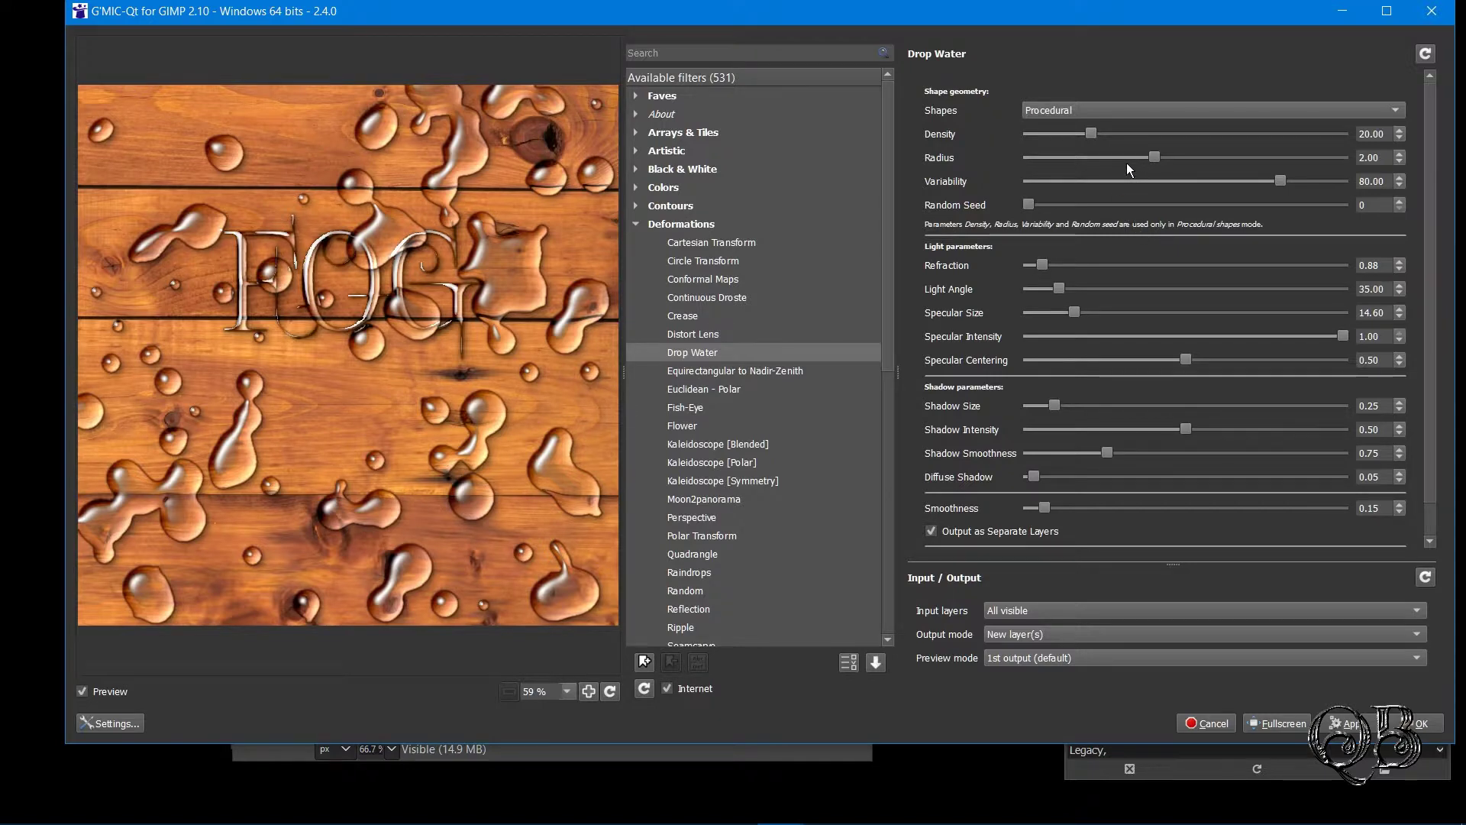
drag(1155, 160, 1080, 199)
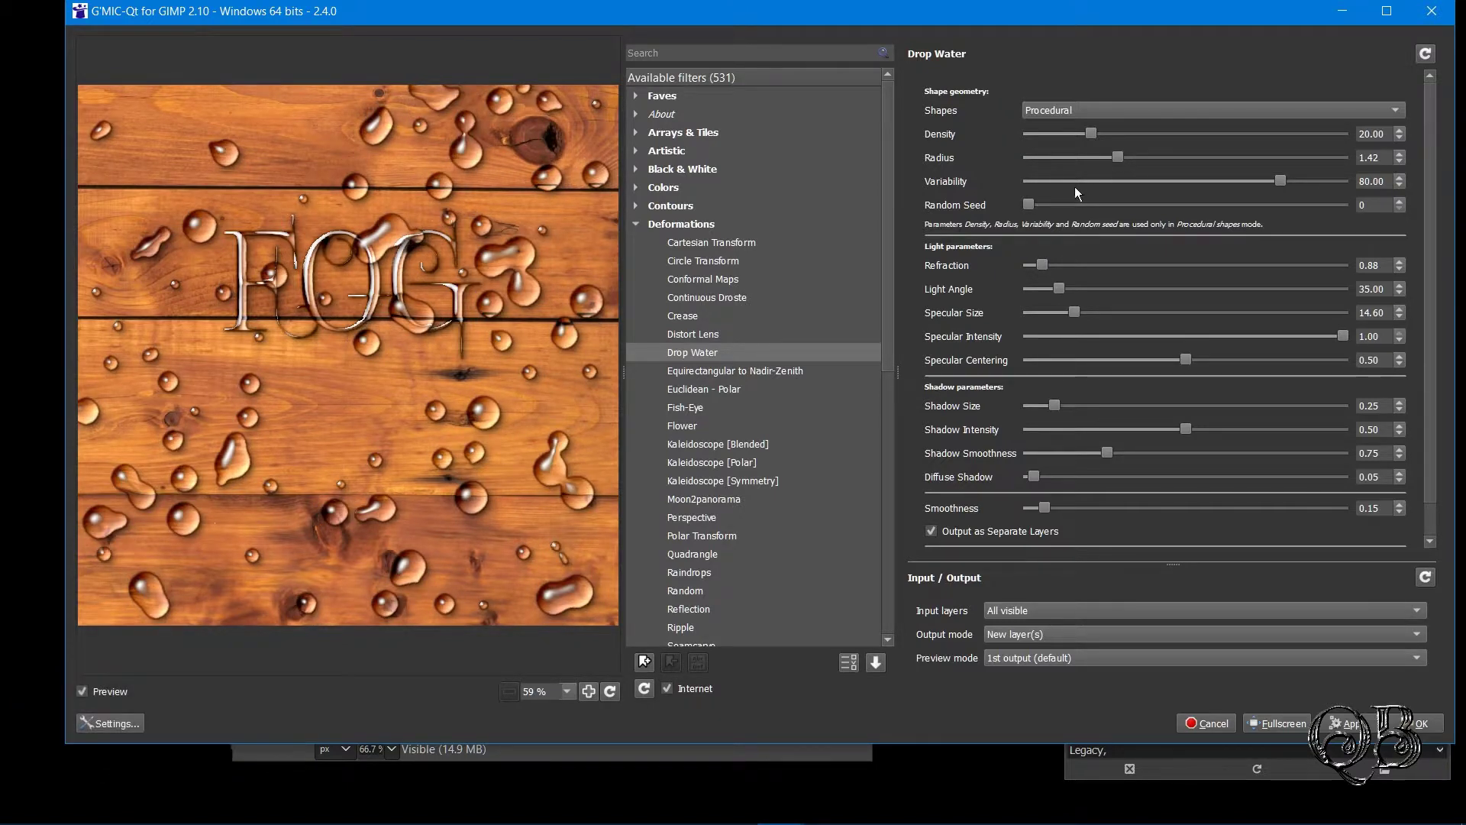
drag(1035, 211, 1073, 205)
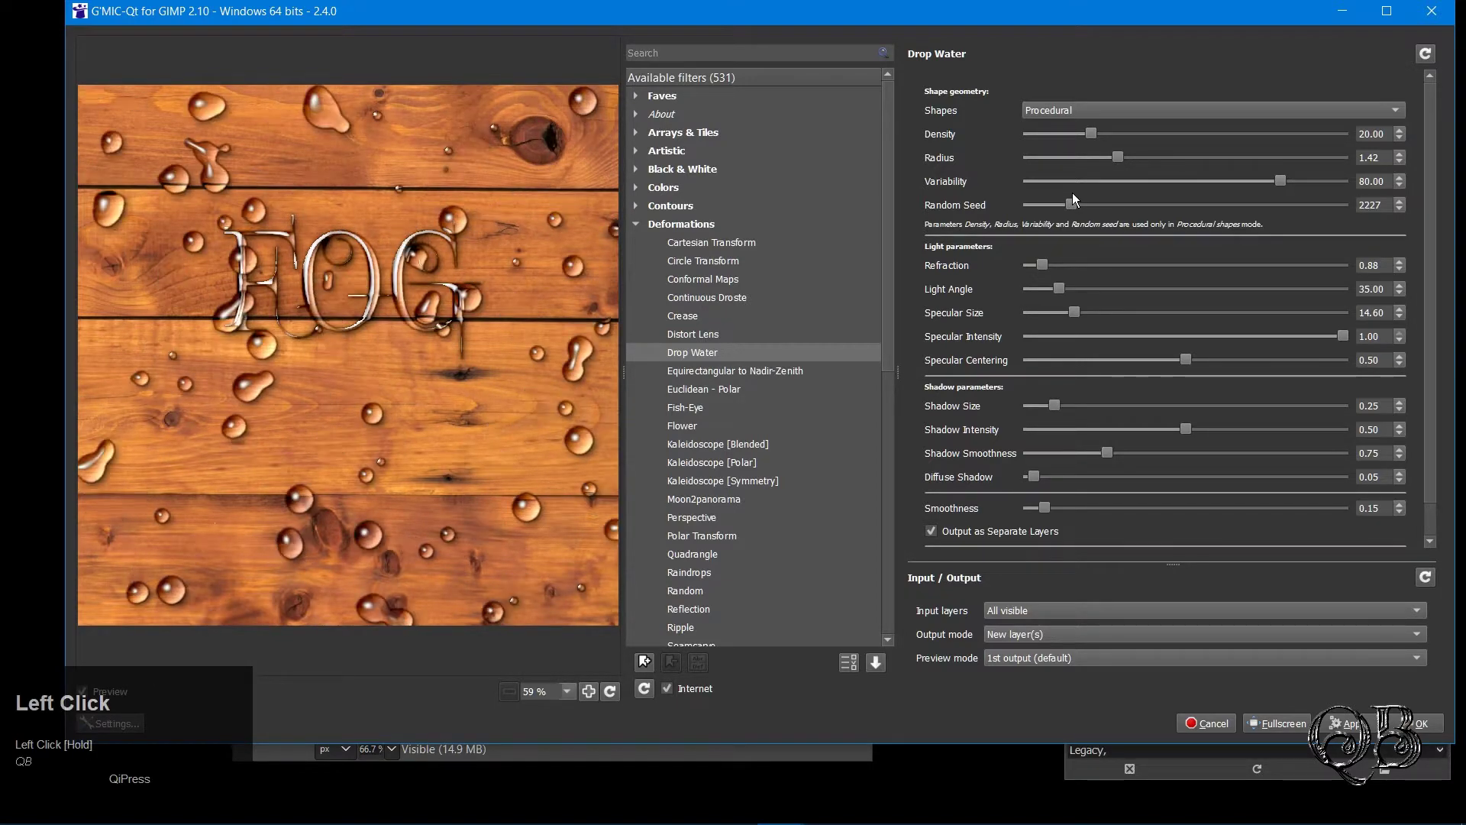
drag(1073, 206, 1116, 162)
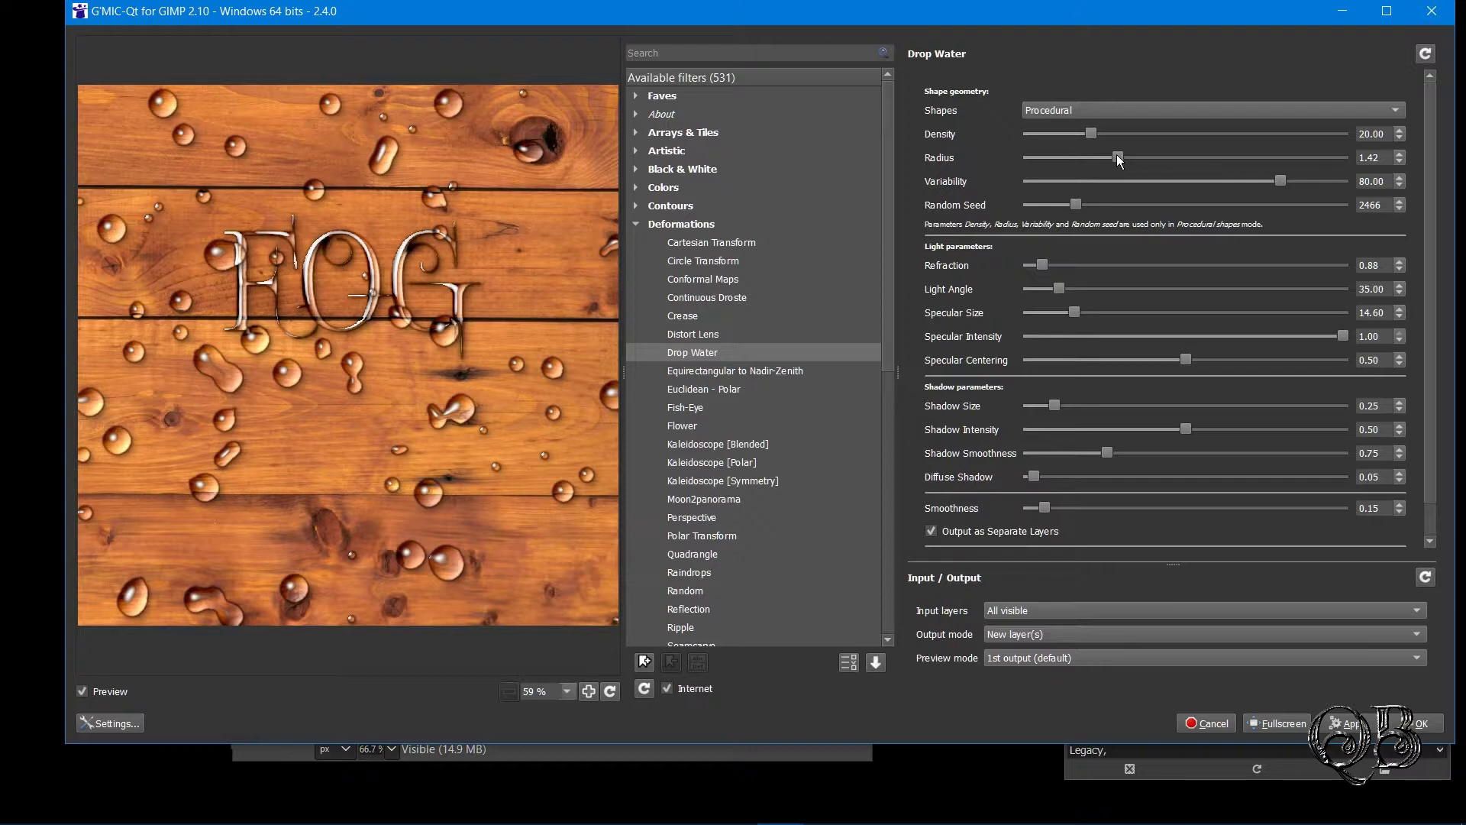
Set droplet radius near 1.5 and settle size variability back to none
drag(1120, 157, 1132, 161)
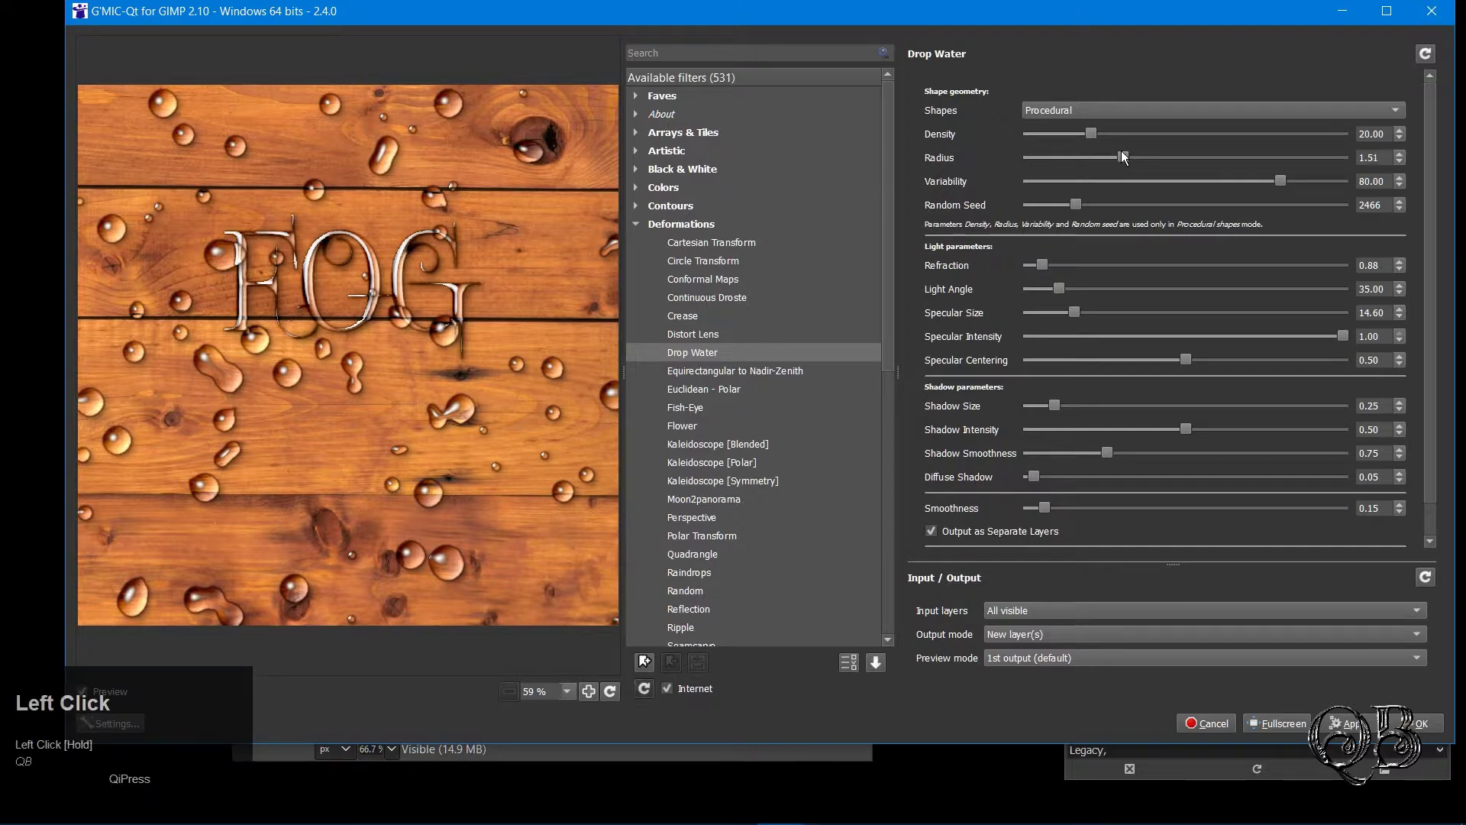
text(qb)
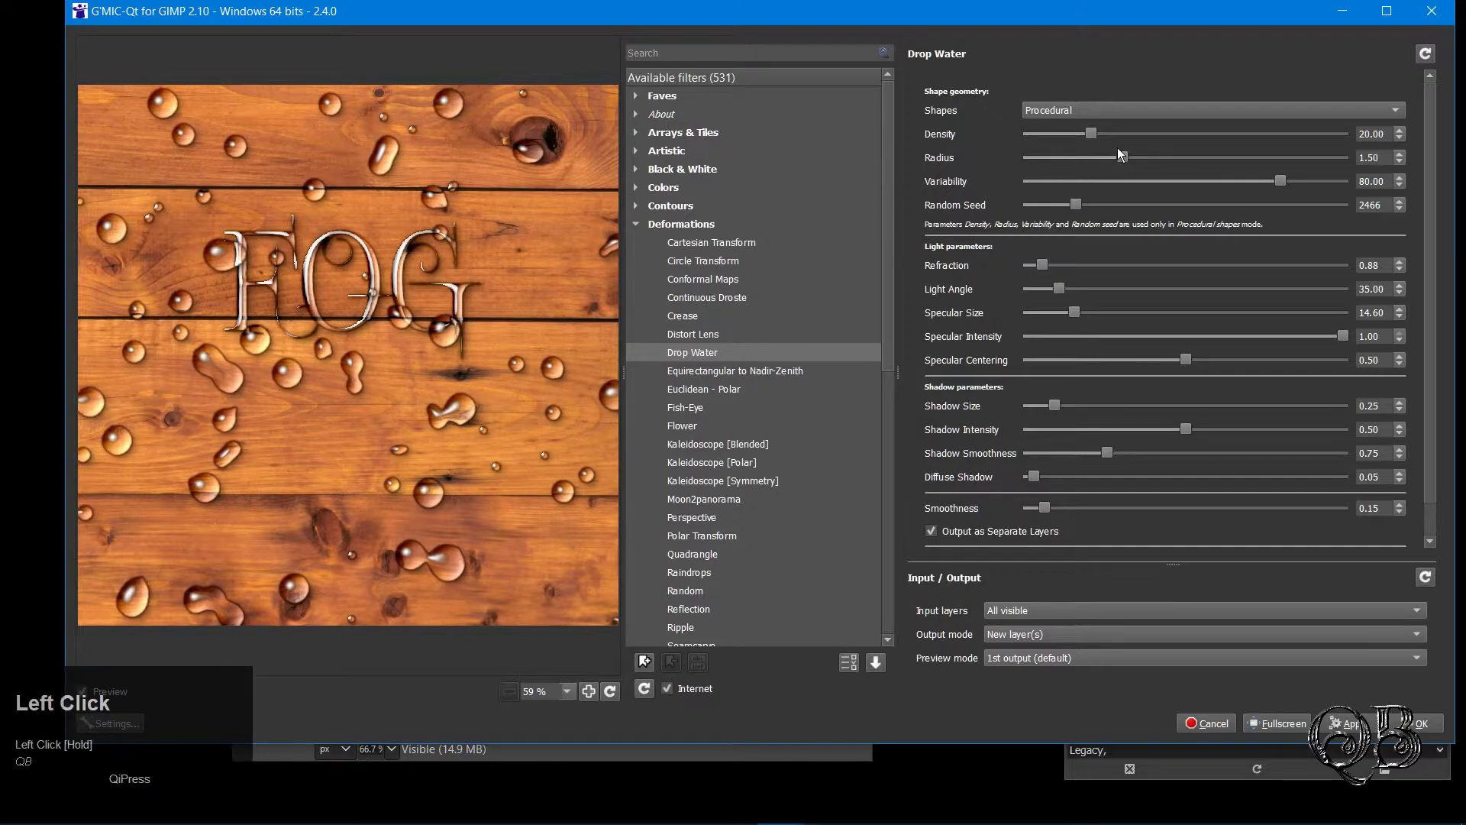
drag(1132, 161, 1051, 195)
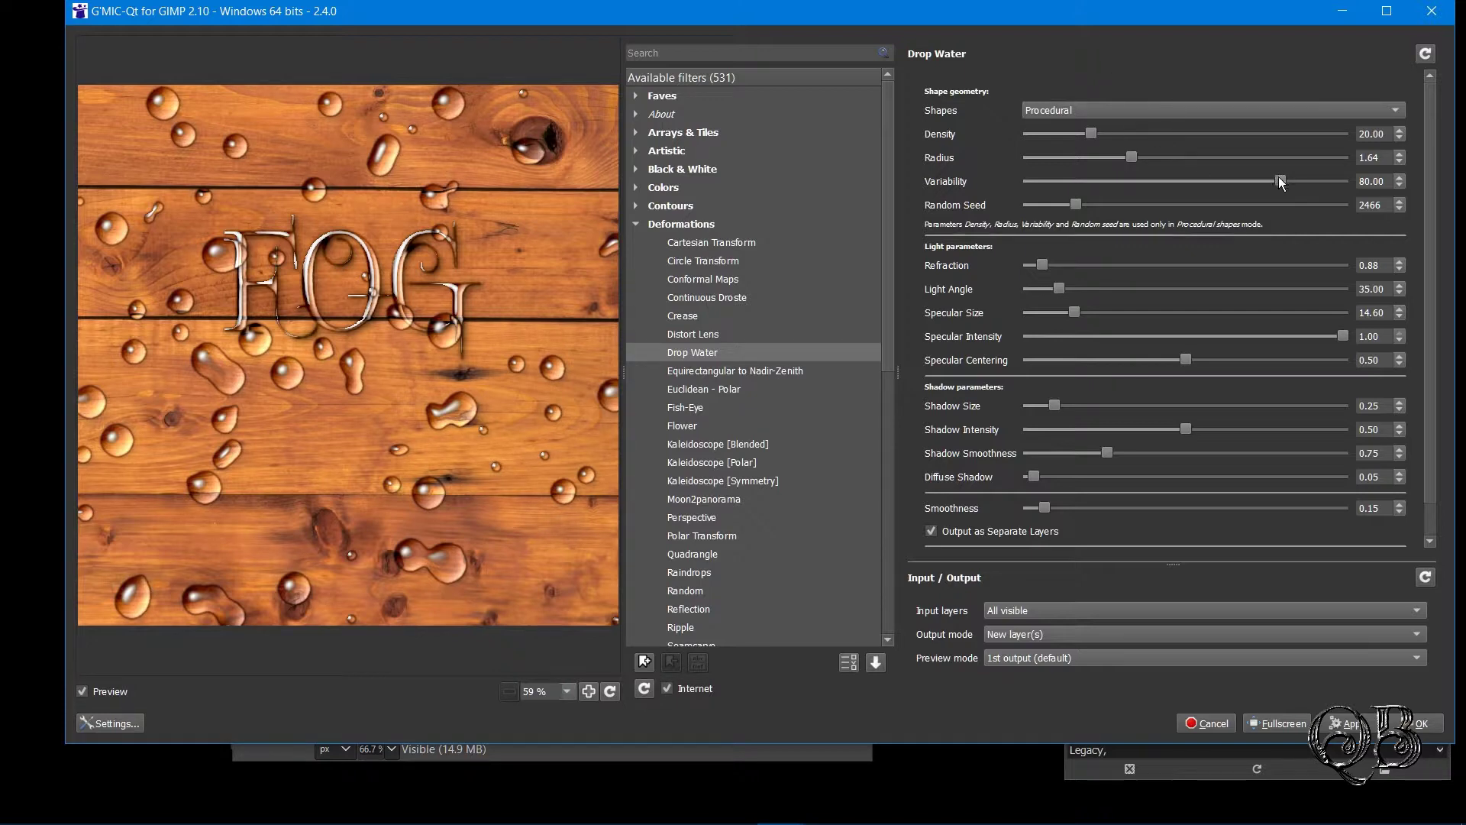
drag(1288, 187, 1354, 181)
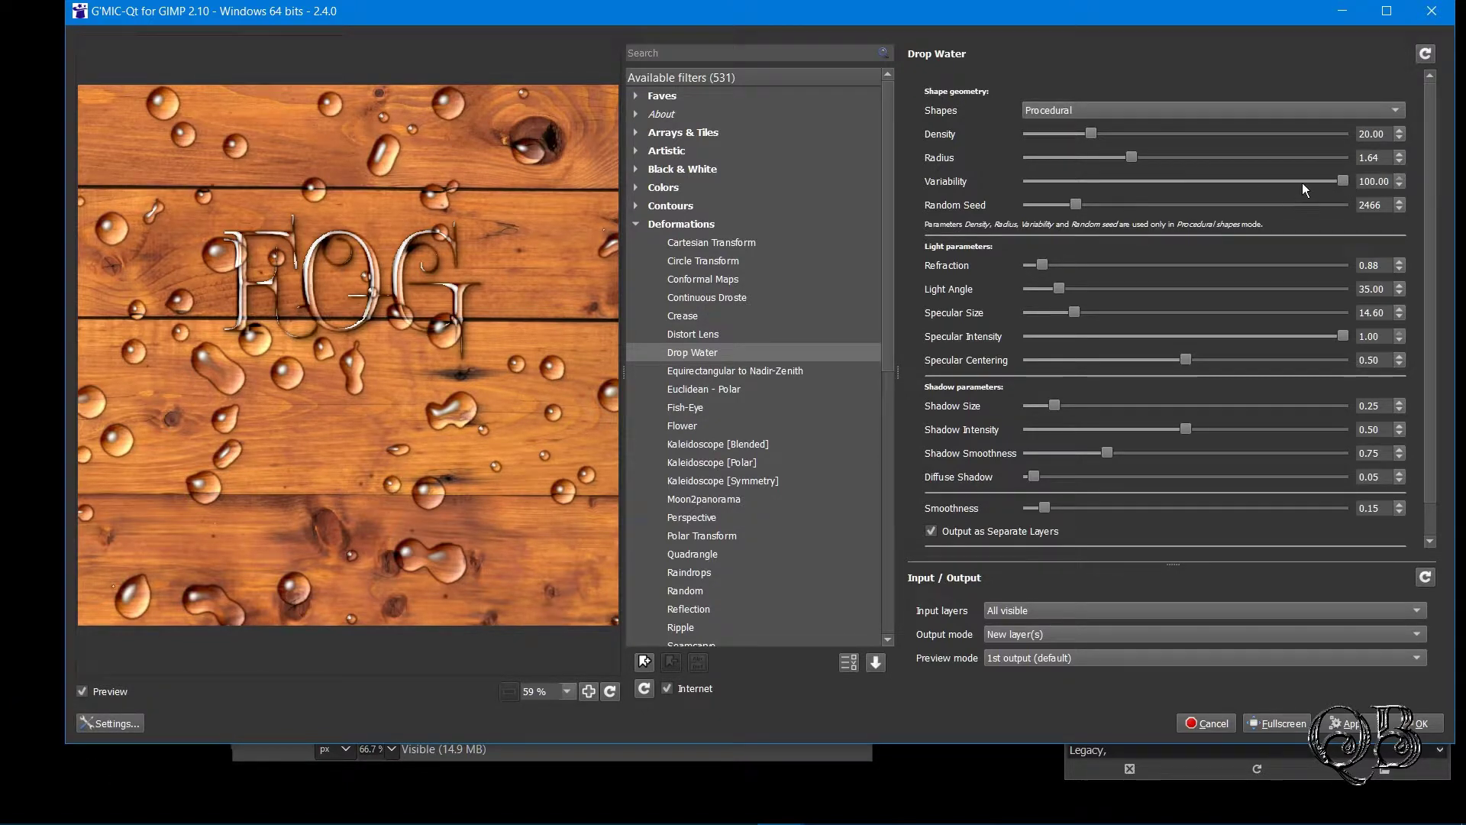
drag(1353, 181, 1030, 181)
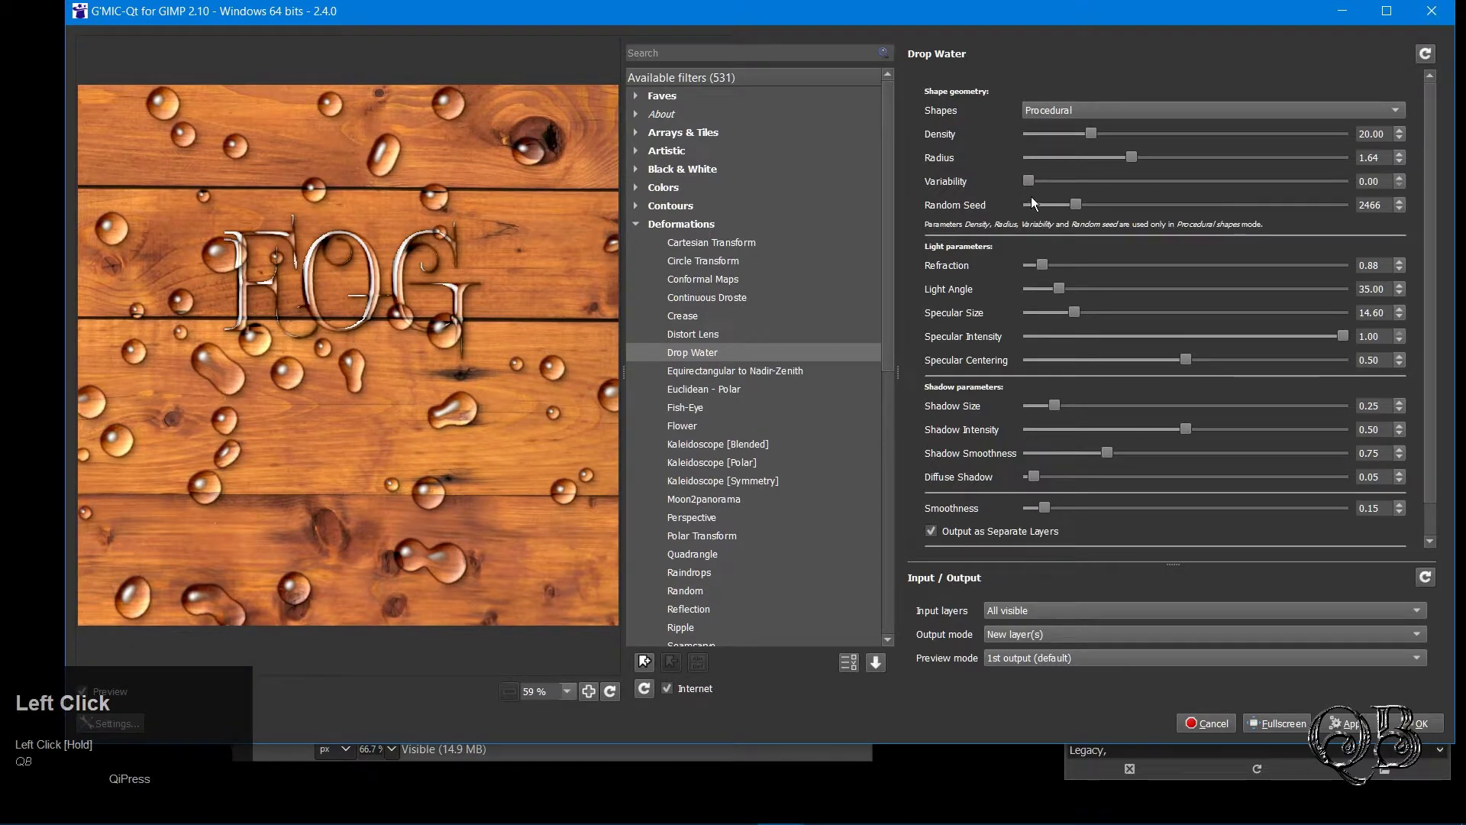
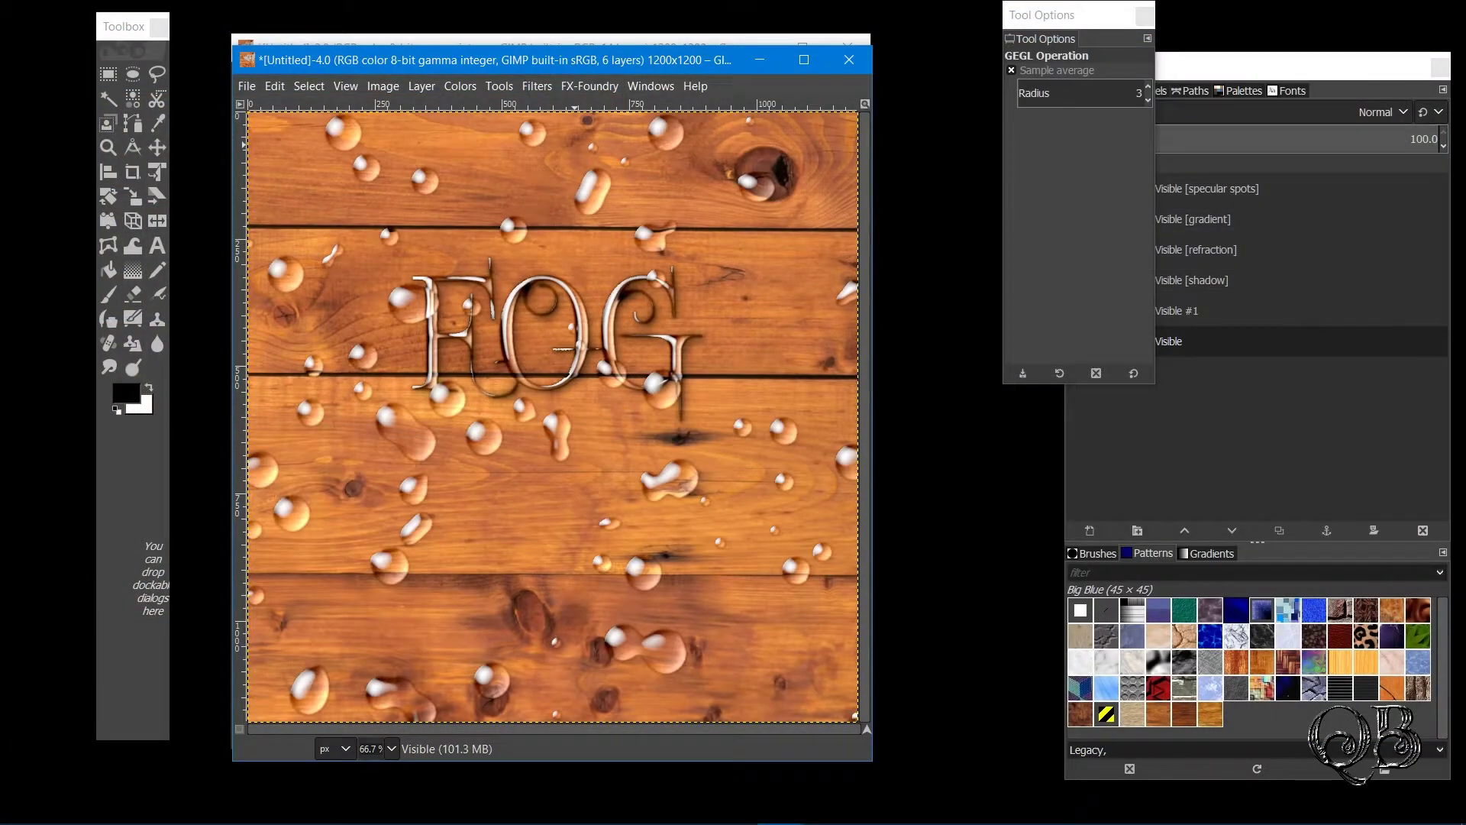
Create a Visible #2 layer from the droplet result and hide the separate droplet component layers
click(1290, 61)
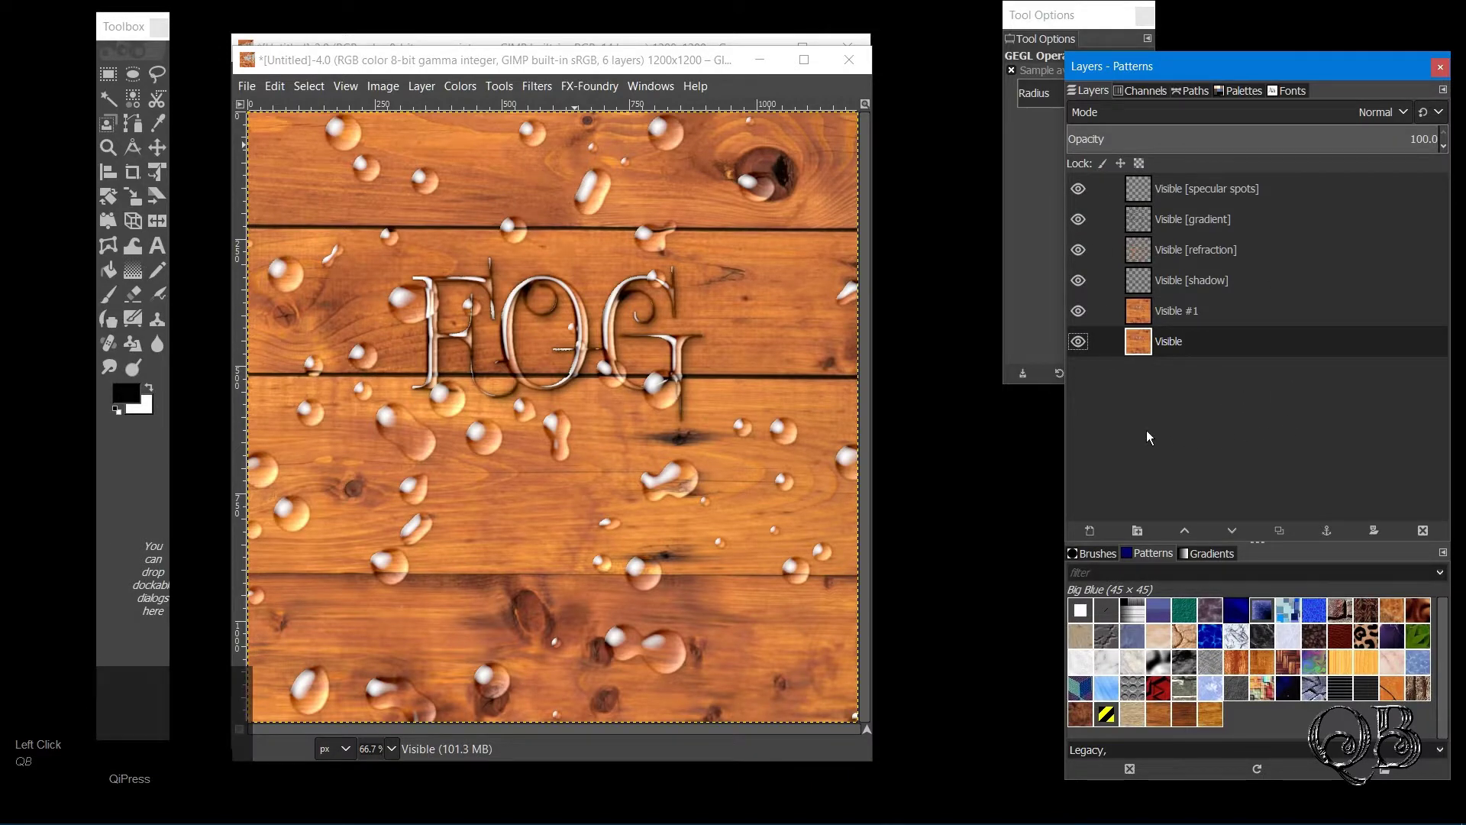
click(1082, 314)
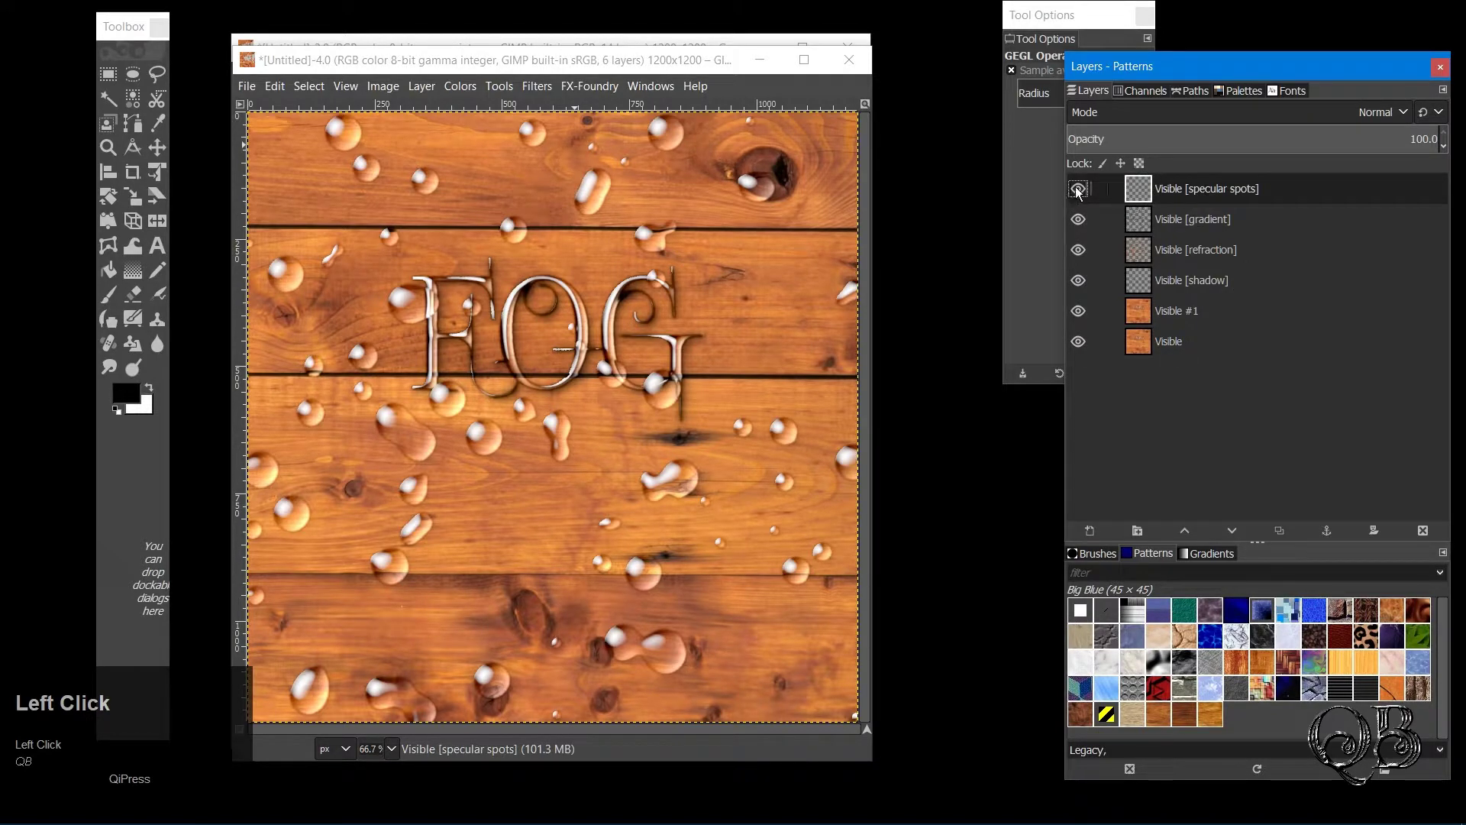
drag(1082, 194, 1145, 200)
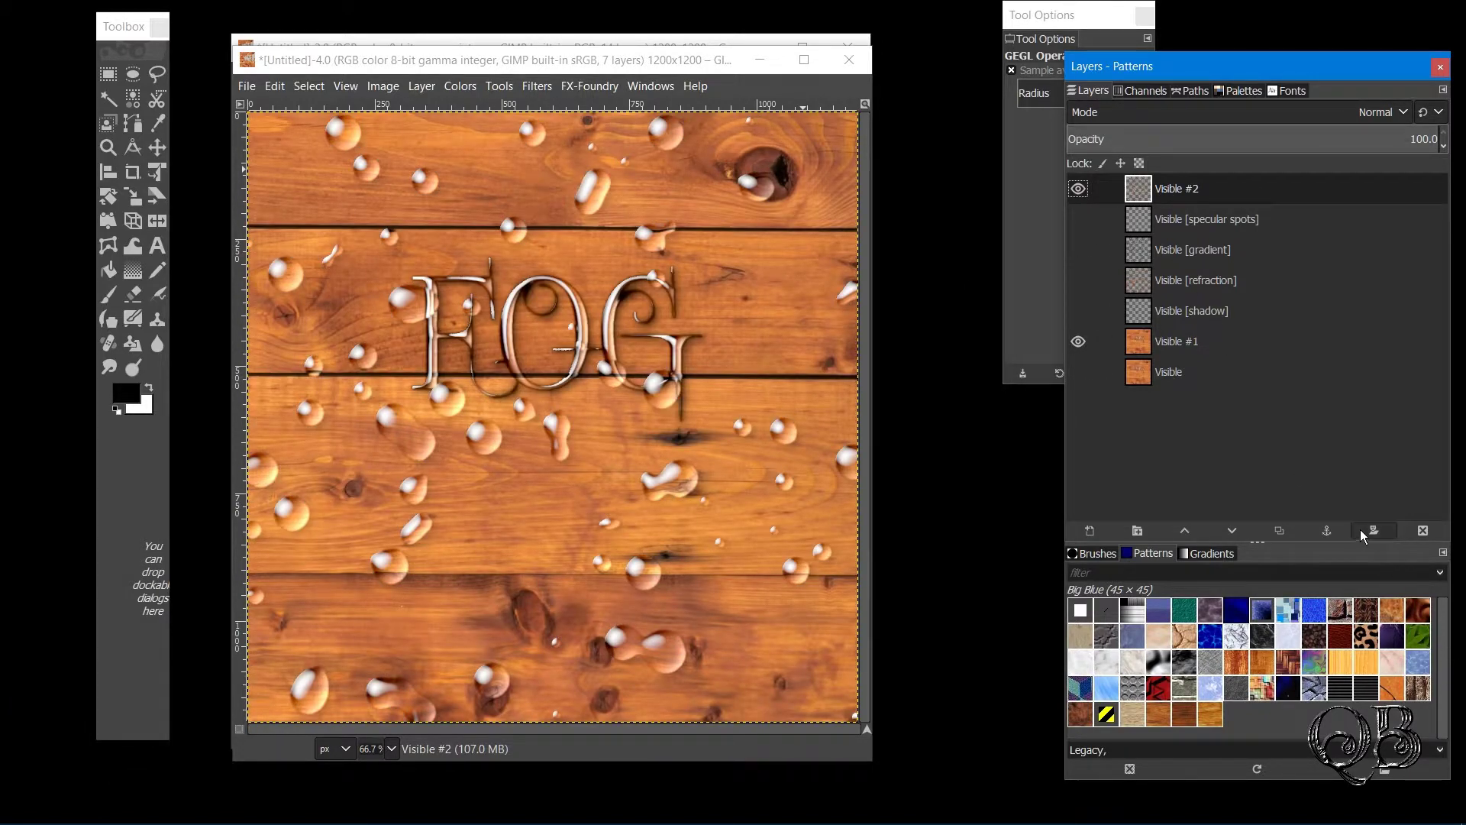
Add a white mask to Visible #2 and paint black over droplets covering the G and O
click(1369, 535)
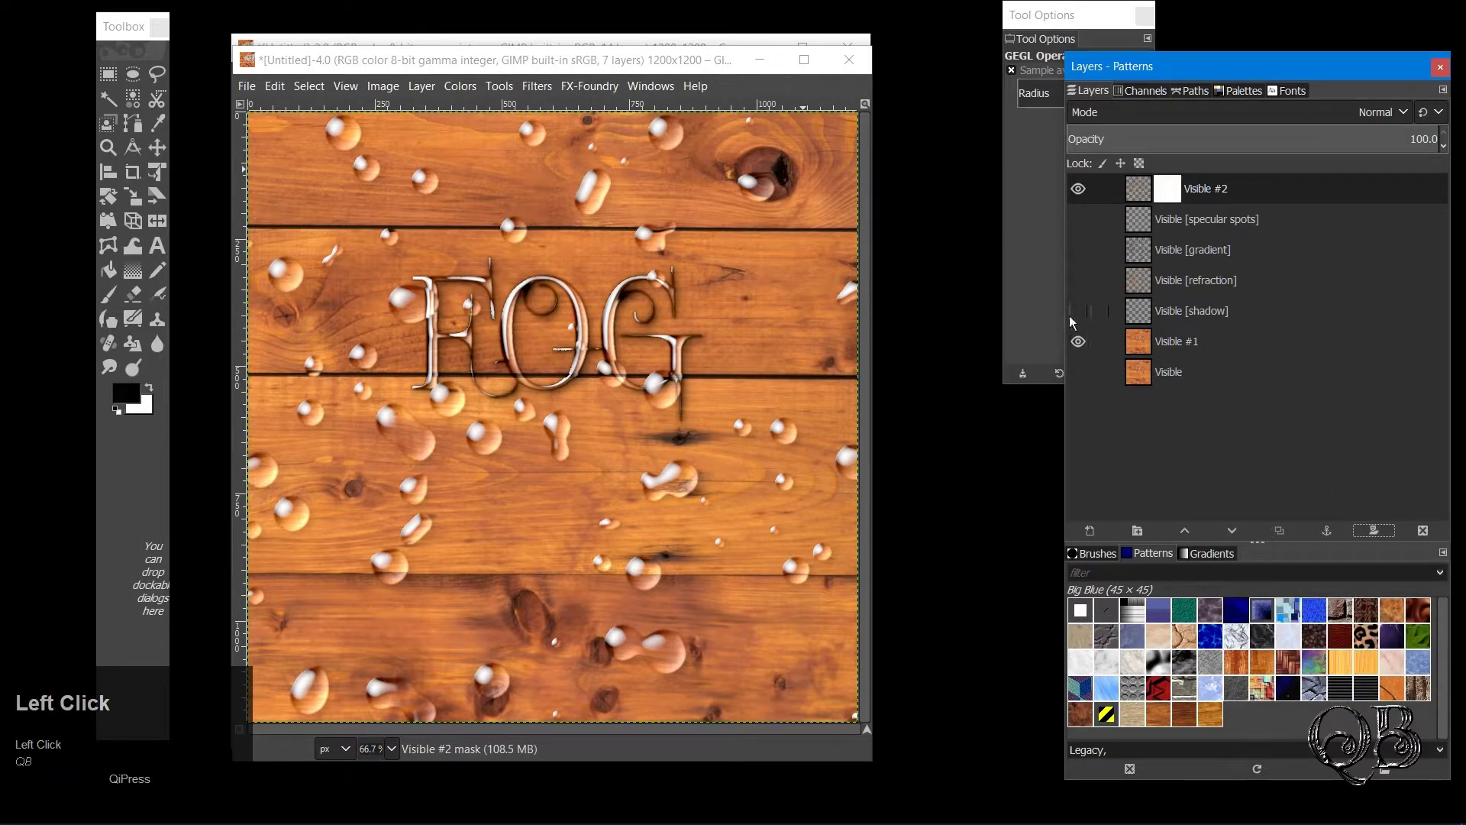
click(109, 299)
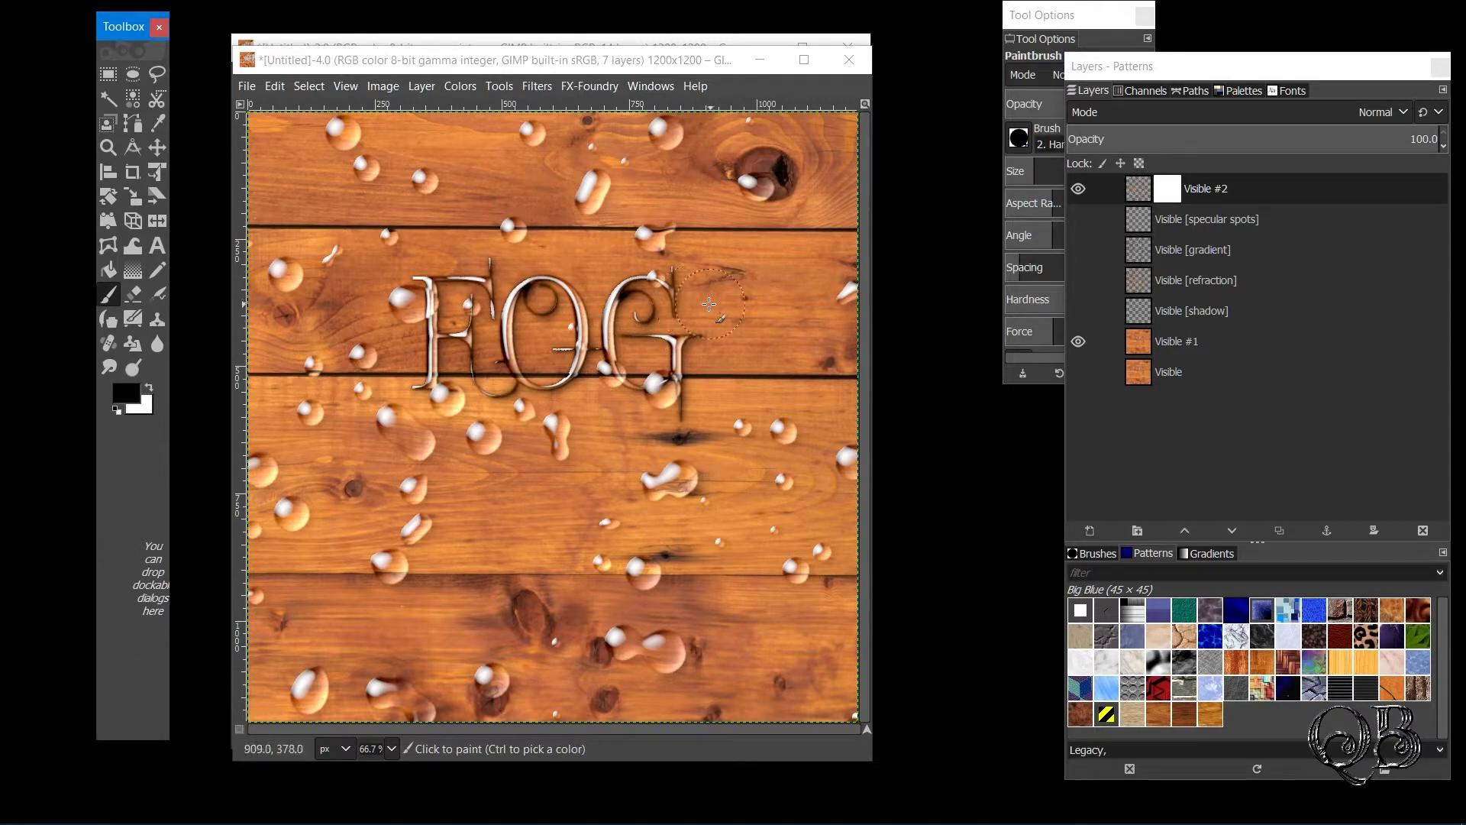
click(1176, 189)
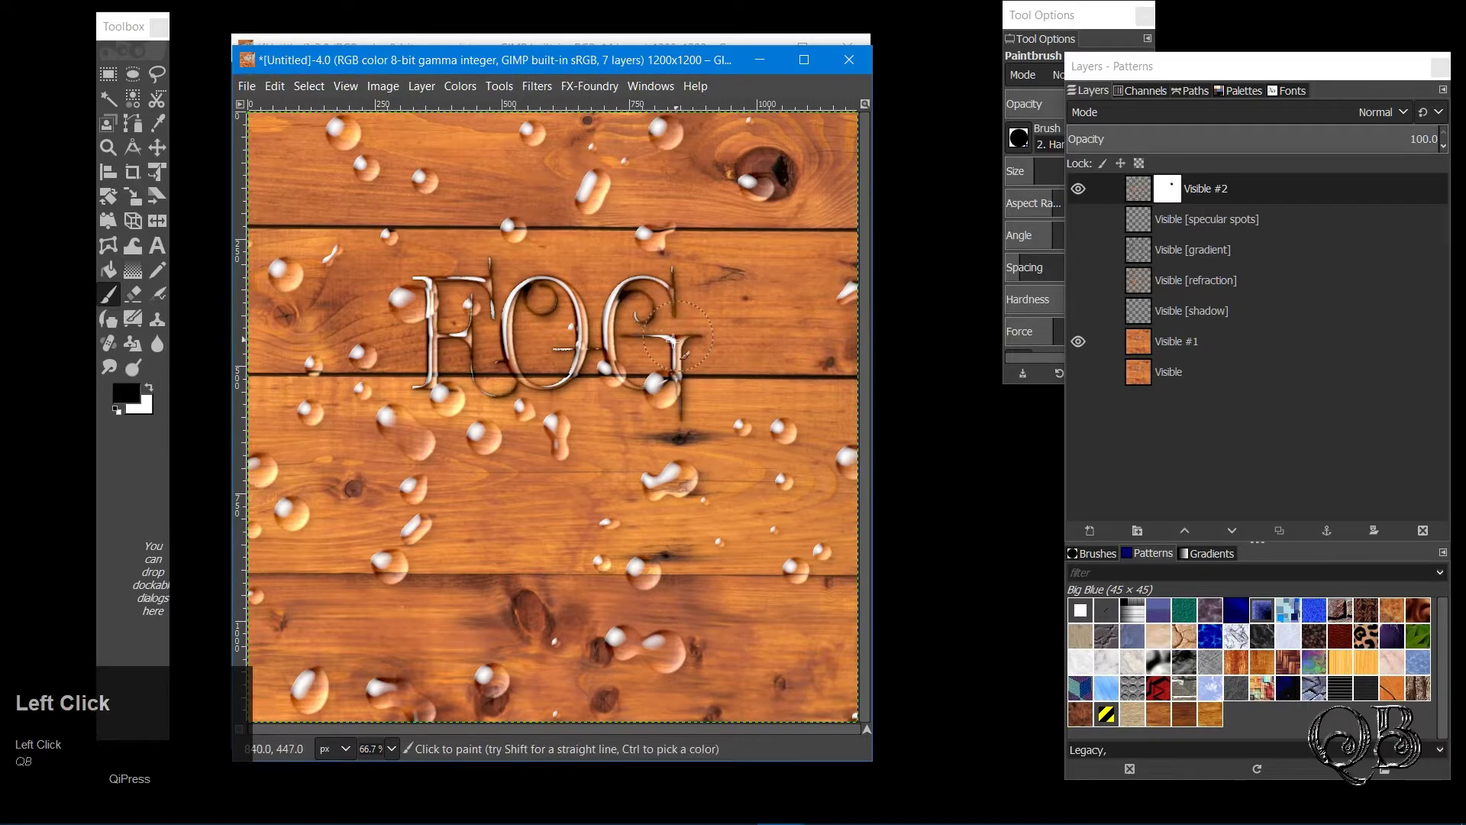
click(497, 299)
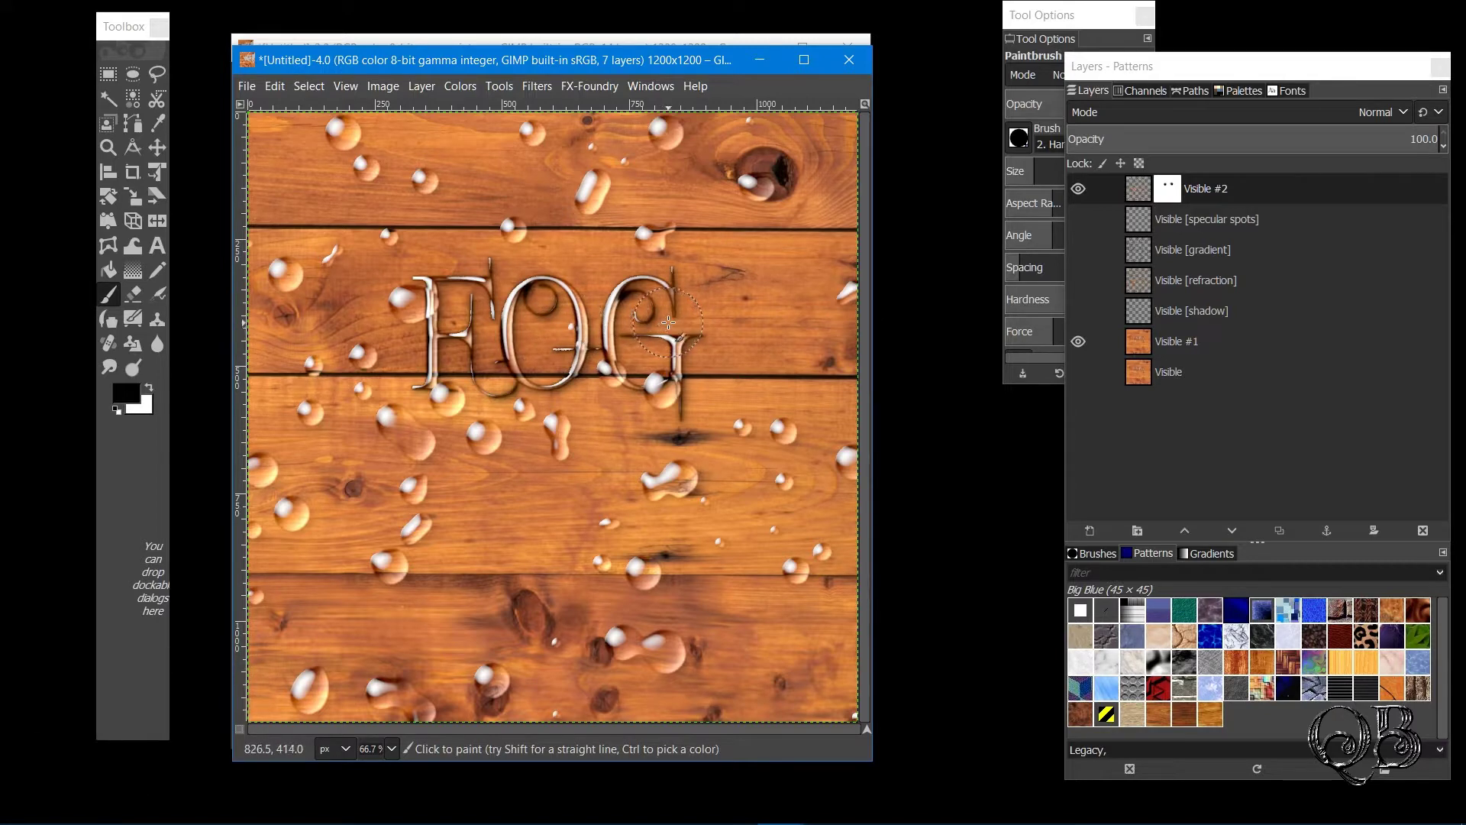
click(478, 382)
scroll(up, 3)
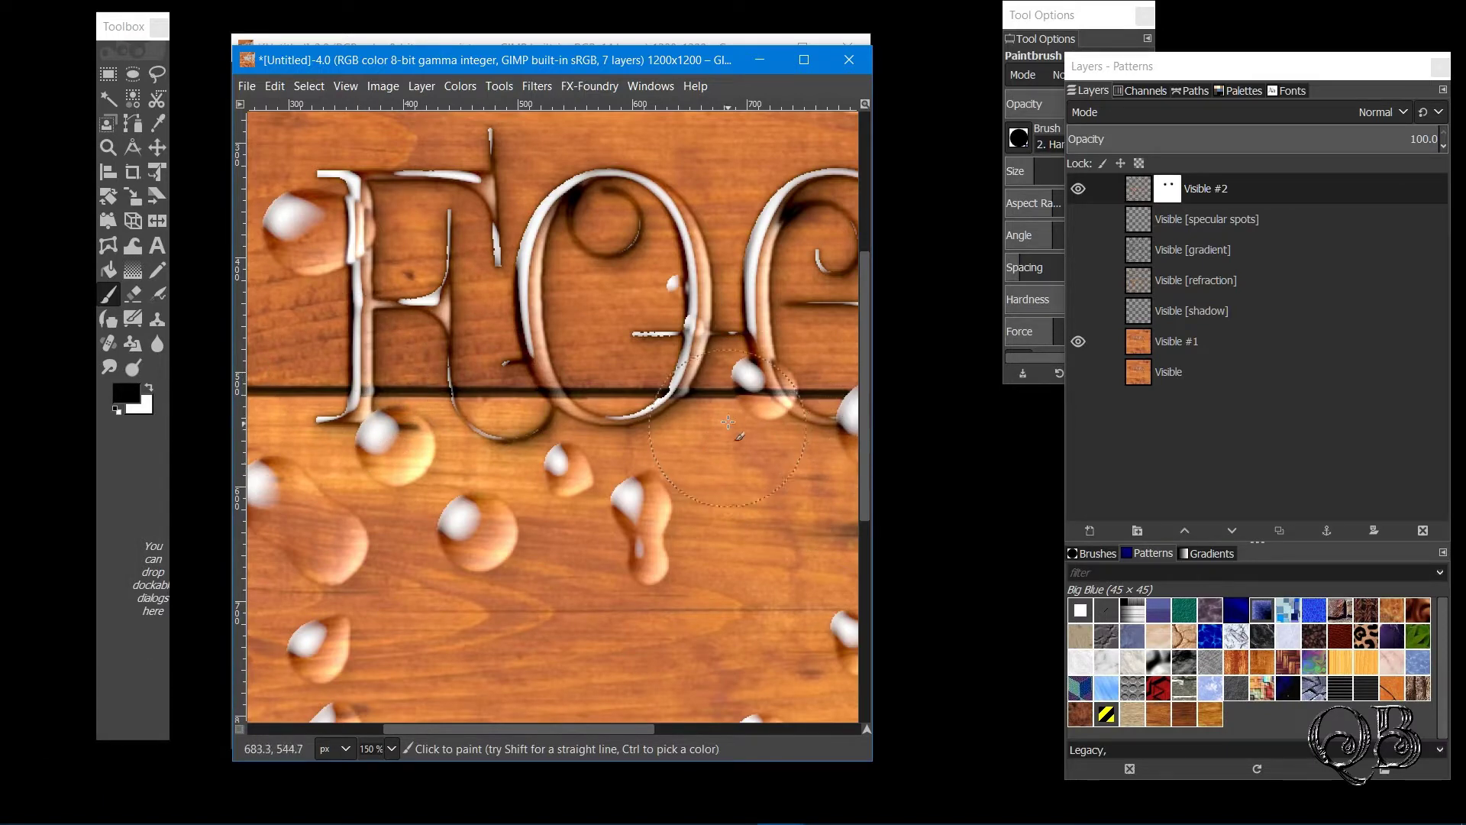
click(749, 395)
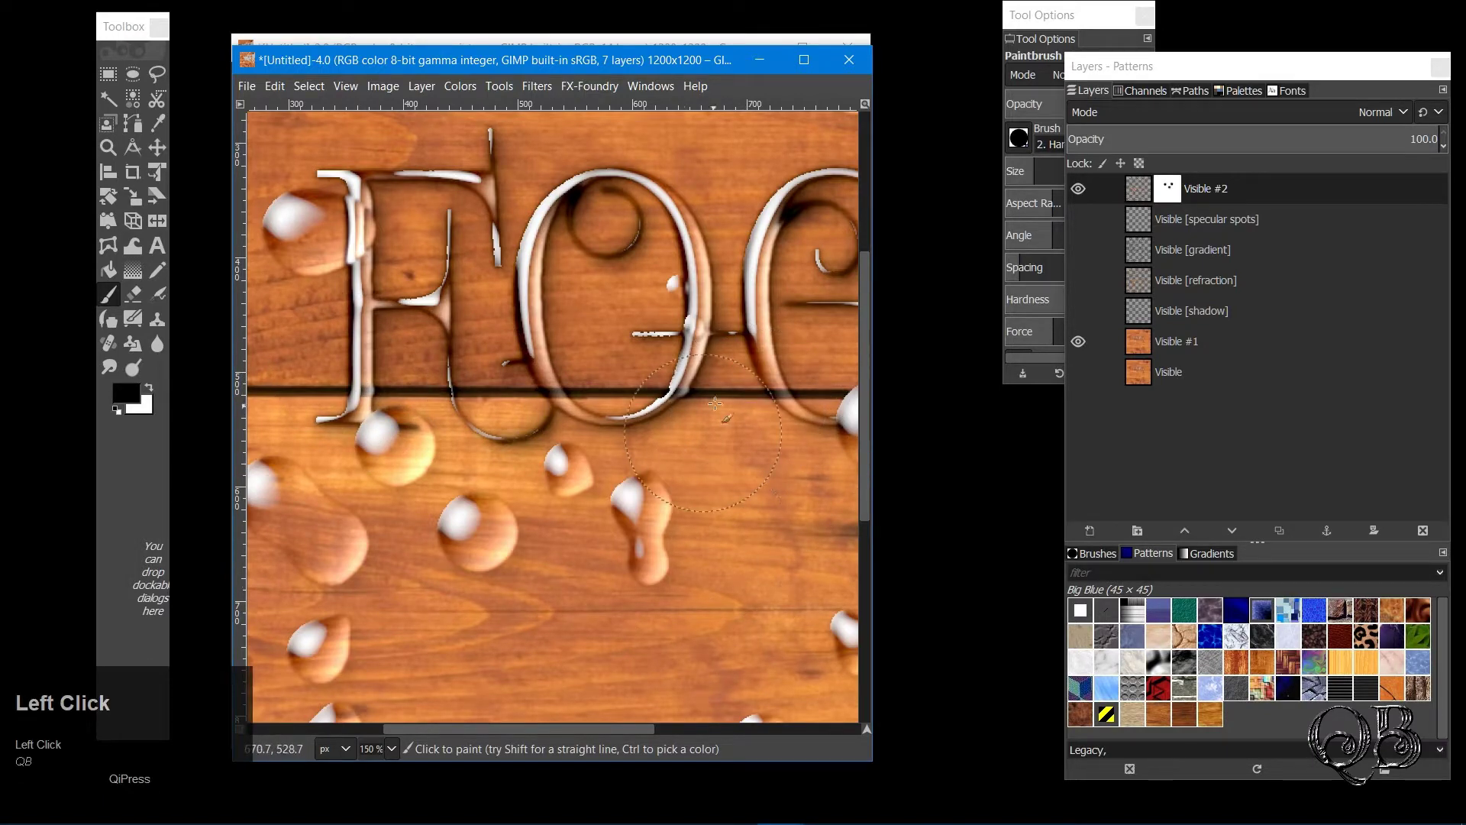
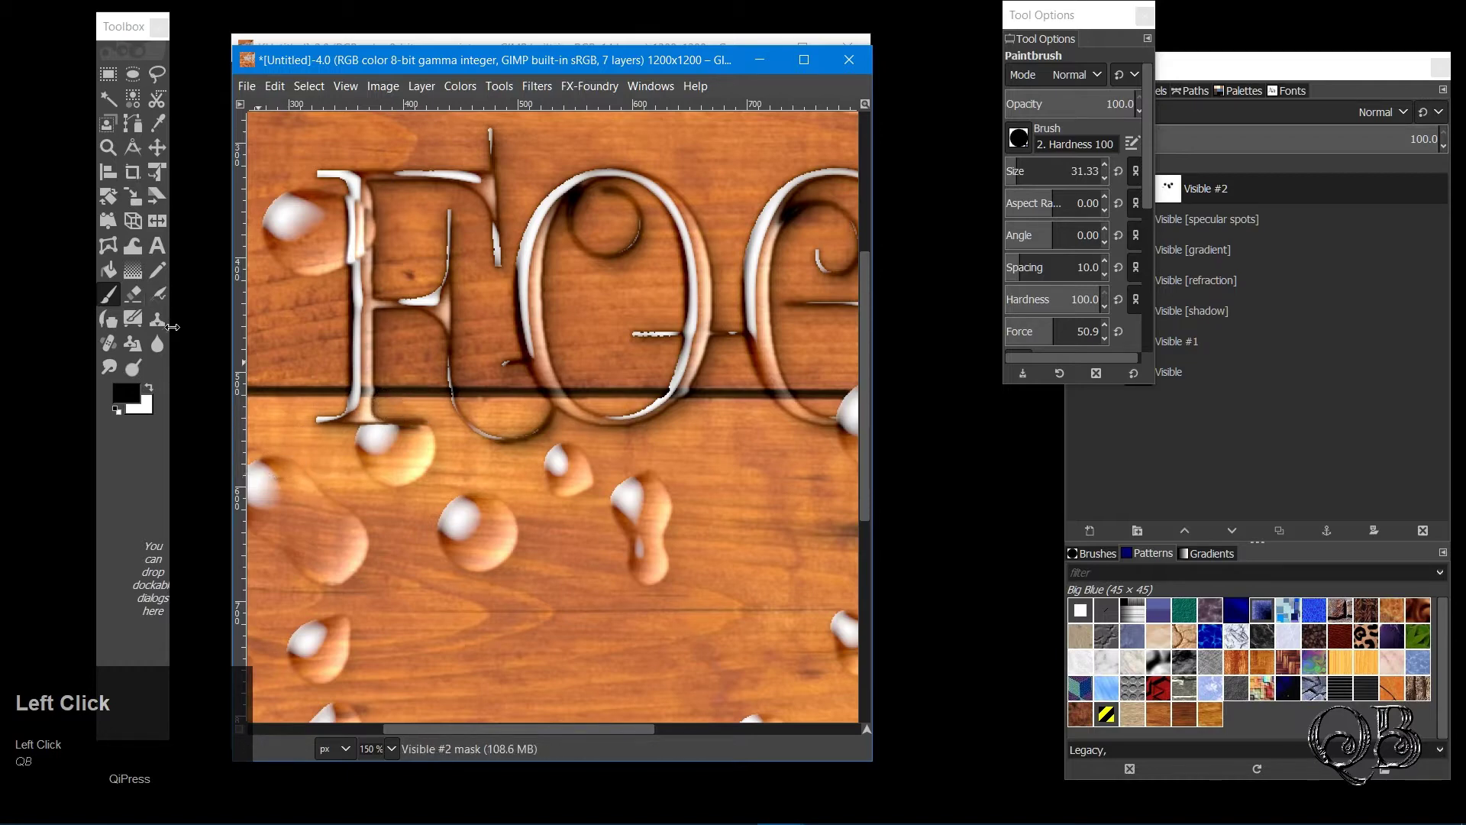
Paint white on the mask to restore part of a masked droplet
click(148, 388)
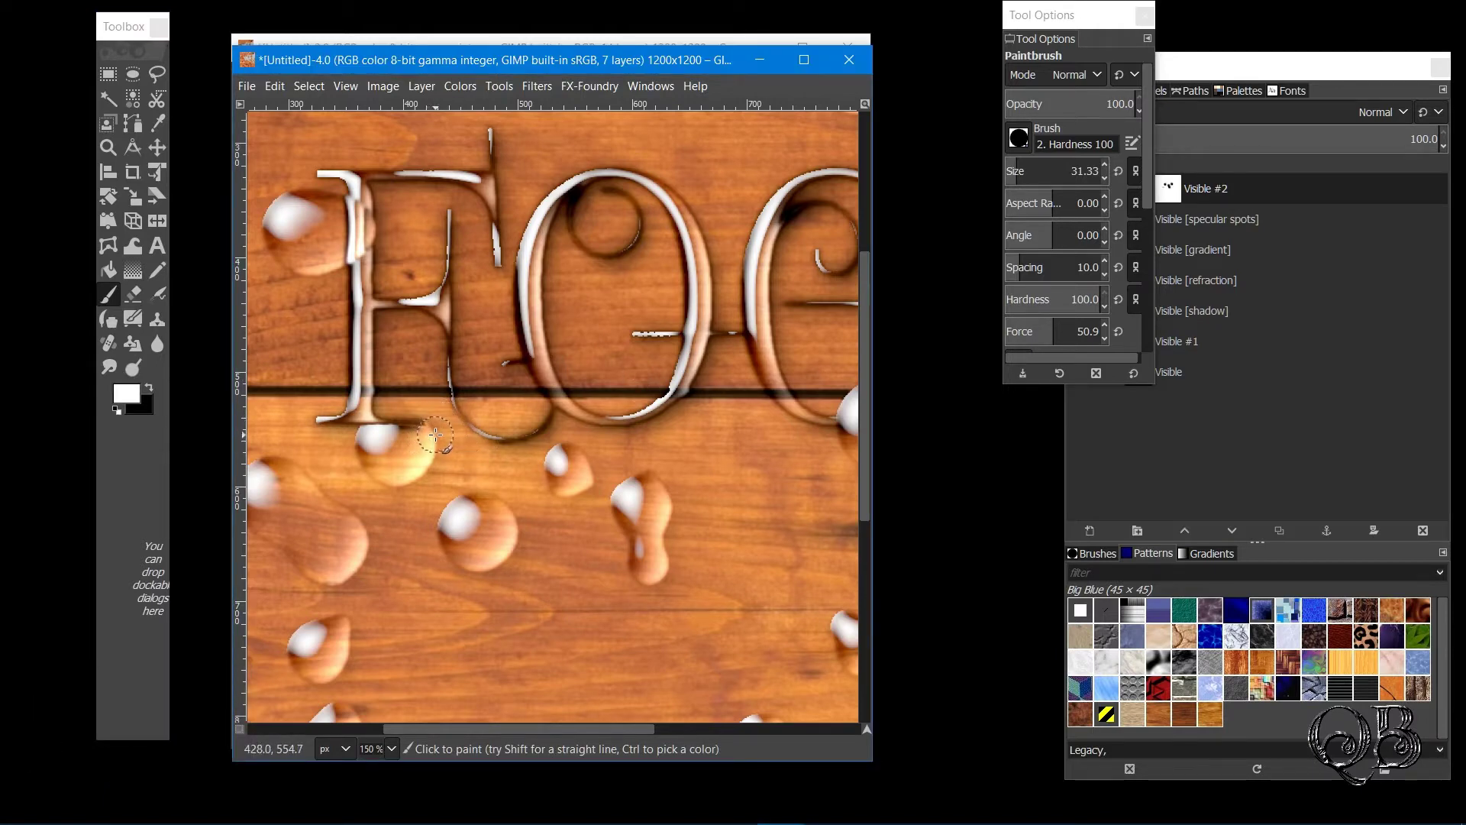
click(437, 428)
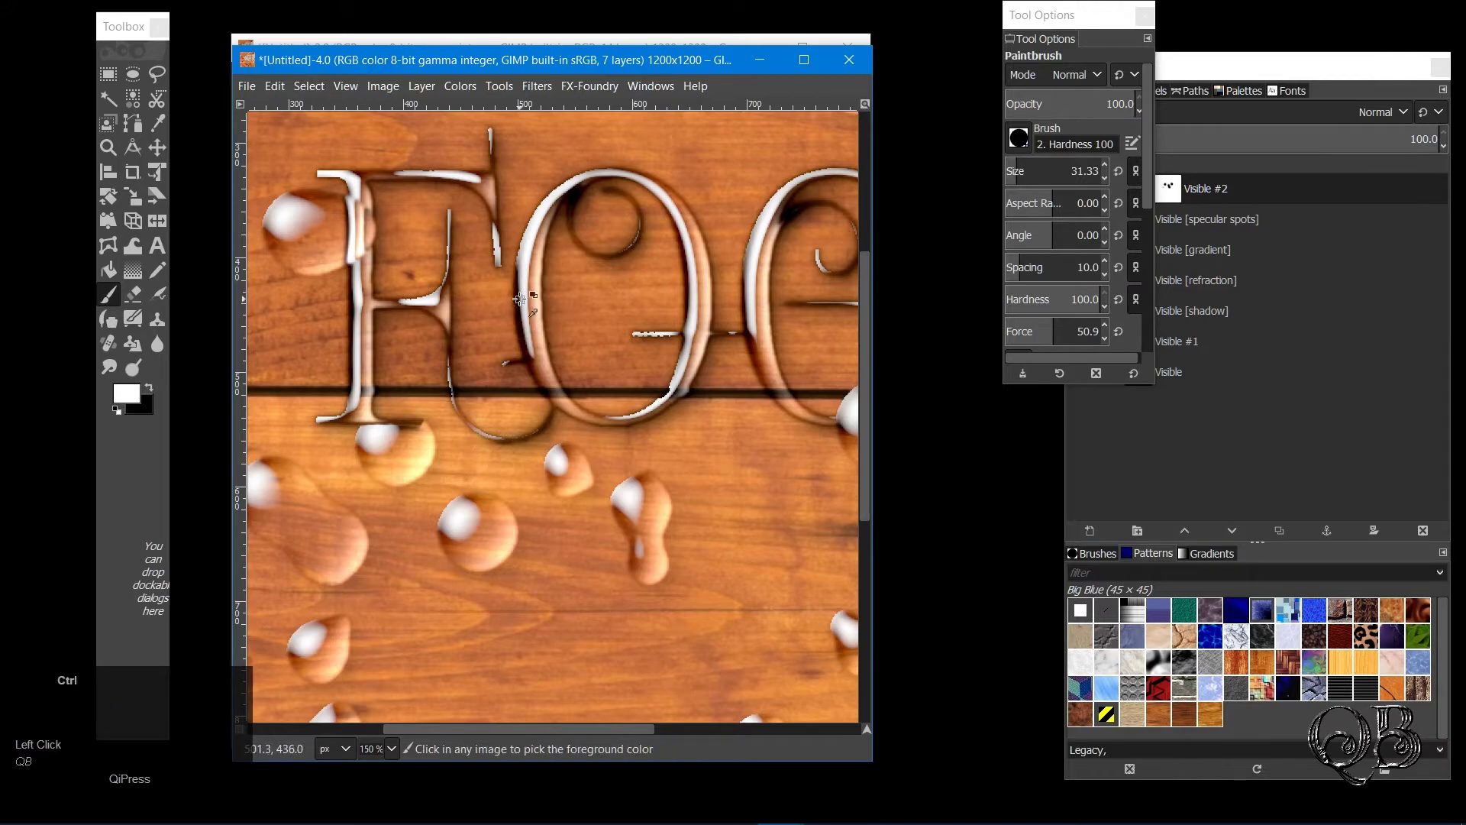
scroll(down, 3)
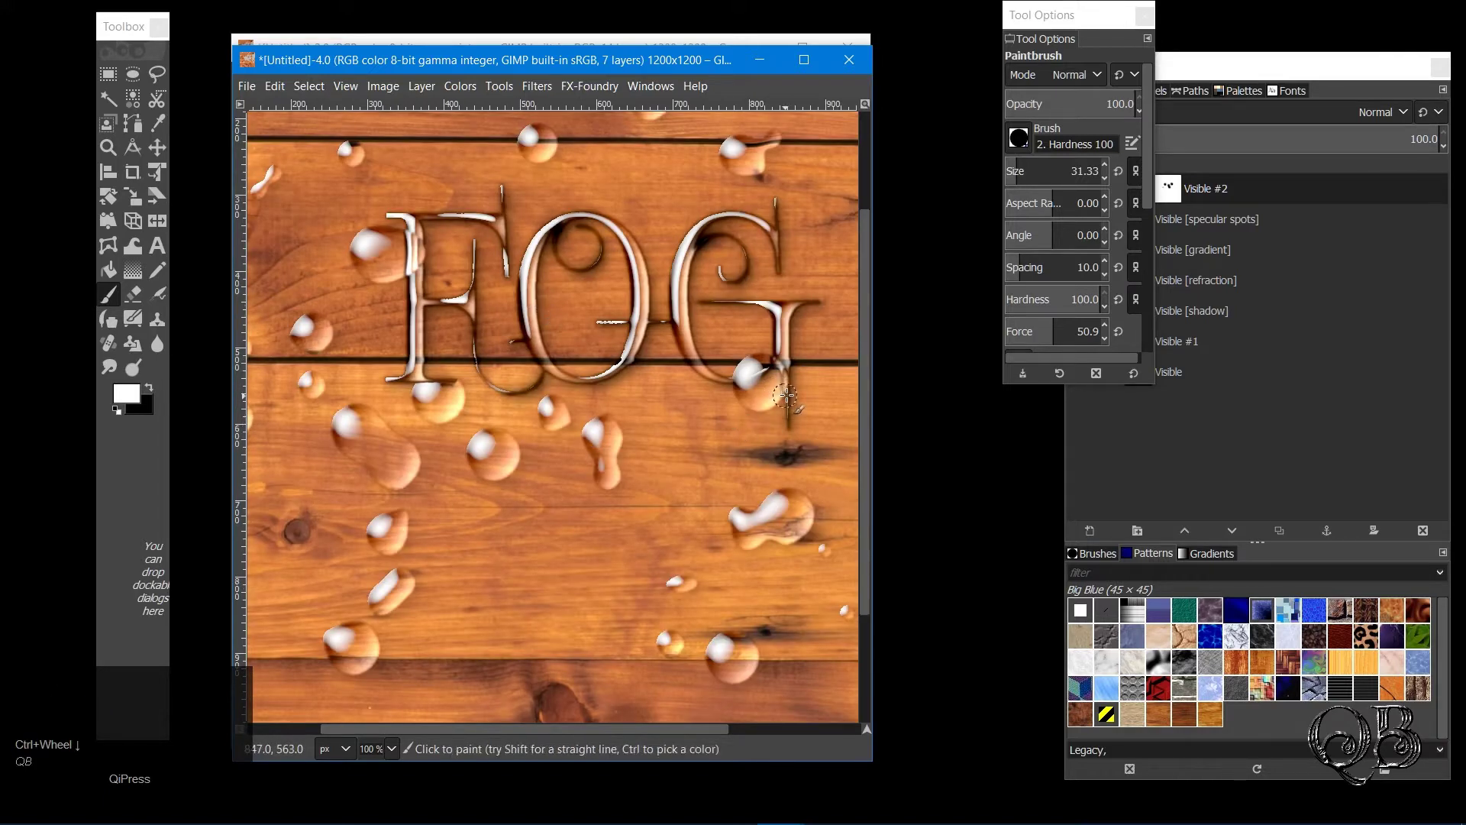
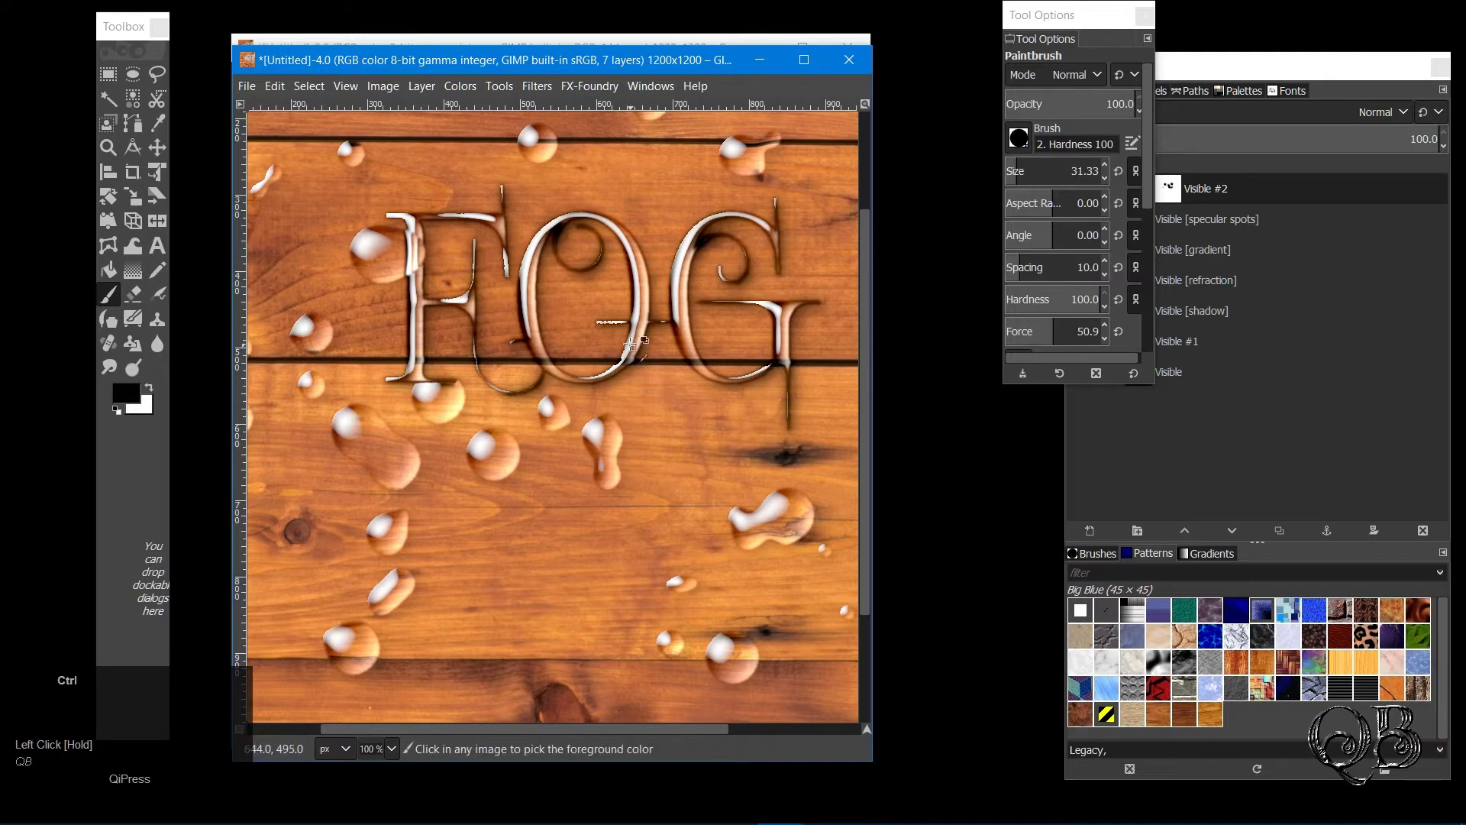
scroll(down, 3)
scroll(down, 3)
text(qb)
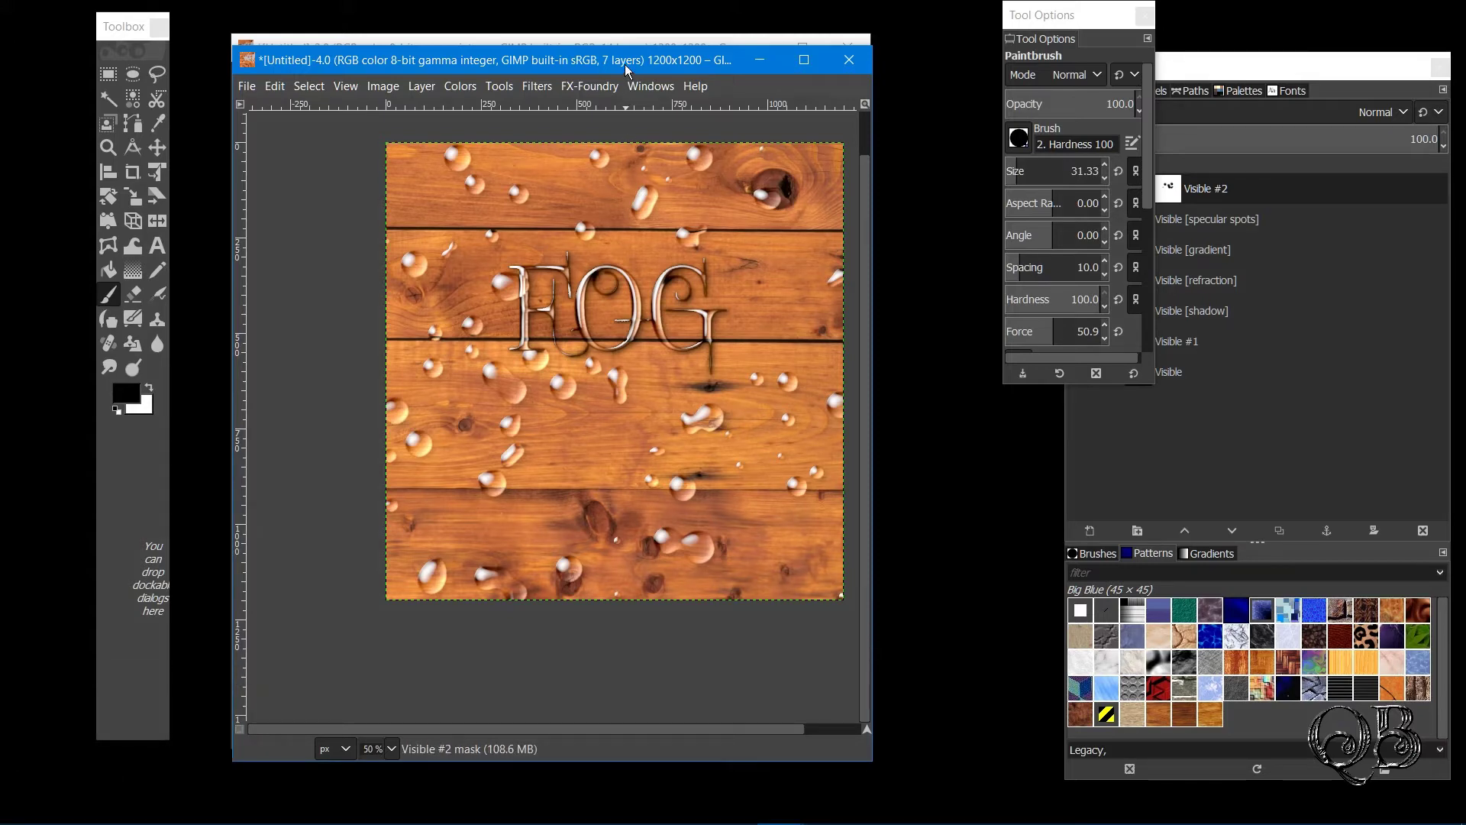